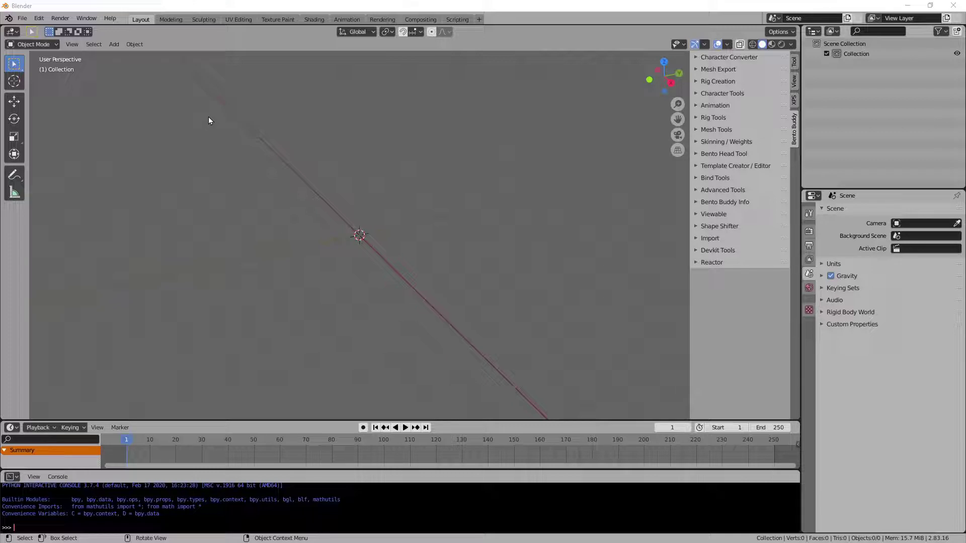
Reveal the Bento Buddy Import panel's DAE devkit options in the sidebar.
left_click(491, 48)
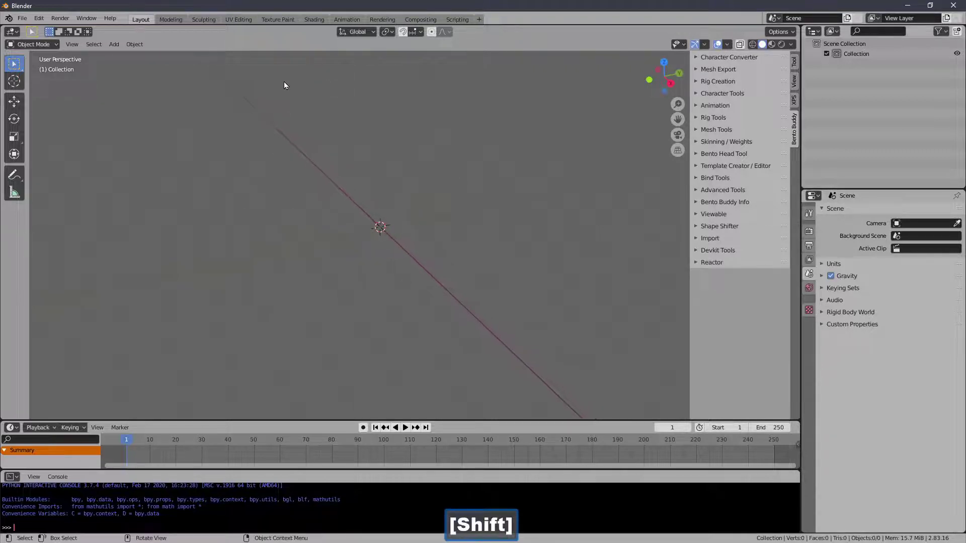
left_click(59, 50)
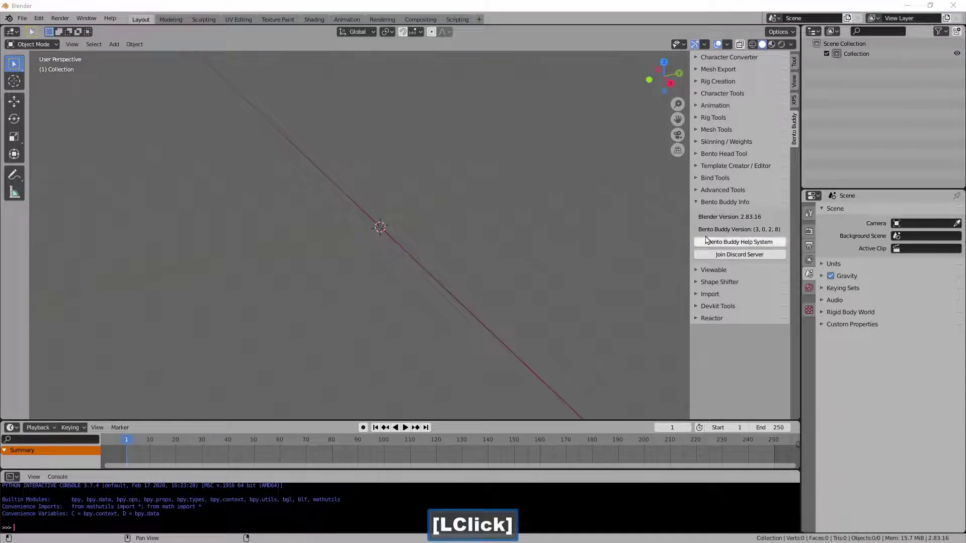
left_click(706, 203)
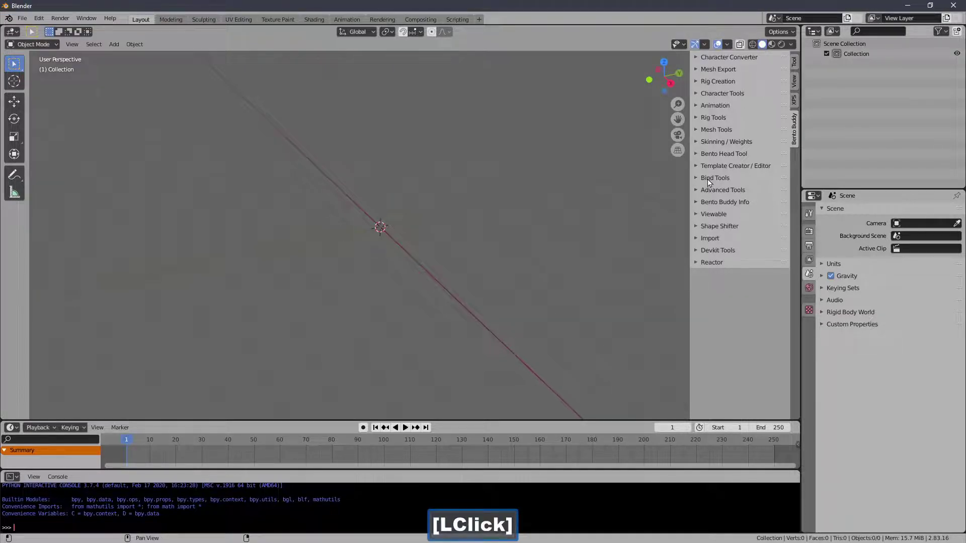
left_click(705, 238)
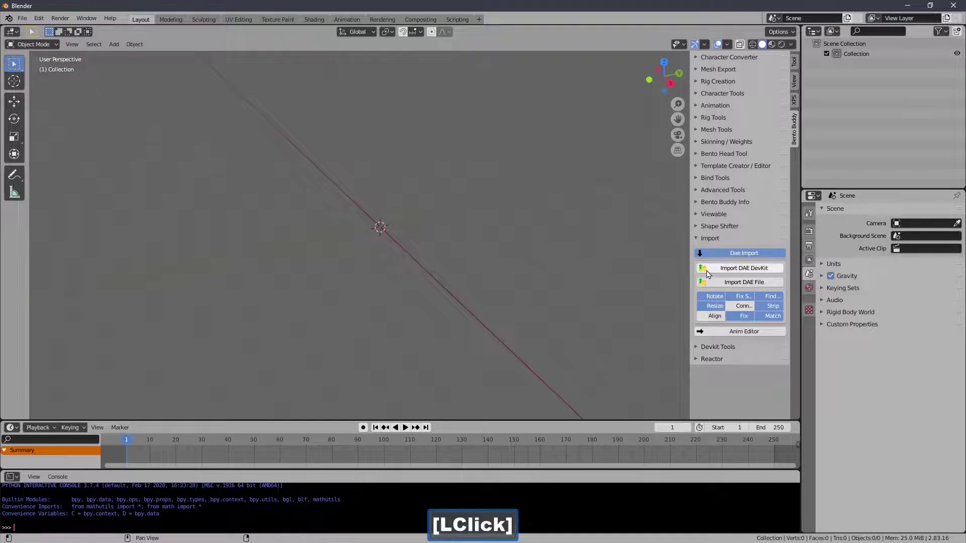
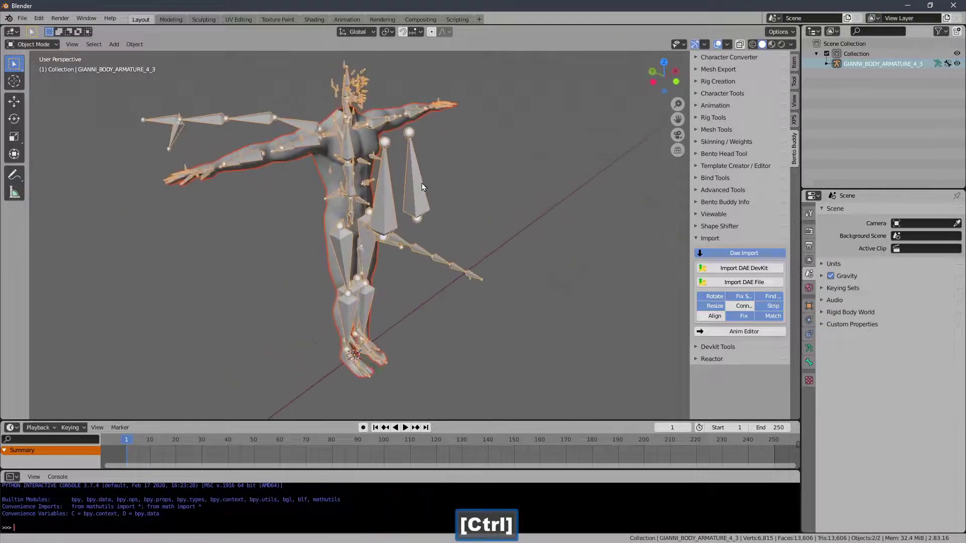
Select the imported GIANNI body and skeleton and show Bento Buddy's Rig Tools.
left_click(447, 177)
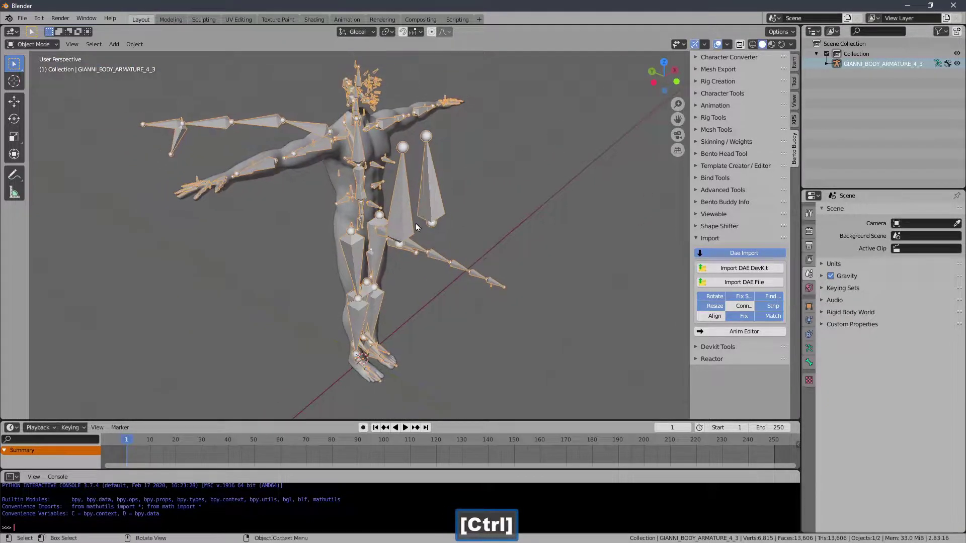
left_click(708, 124)
left_click(731, 243)
Switch the GIANNI armature into Pose Mode via the rig tools.
left_click(773, 283)
left_click(780, 232)
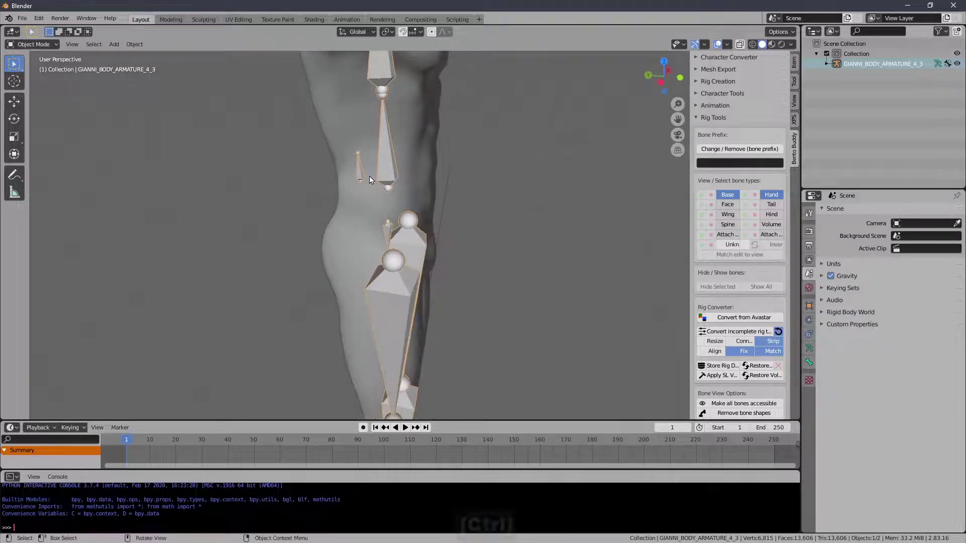
left_click(311, 185)
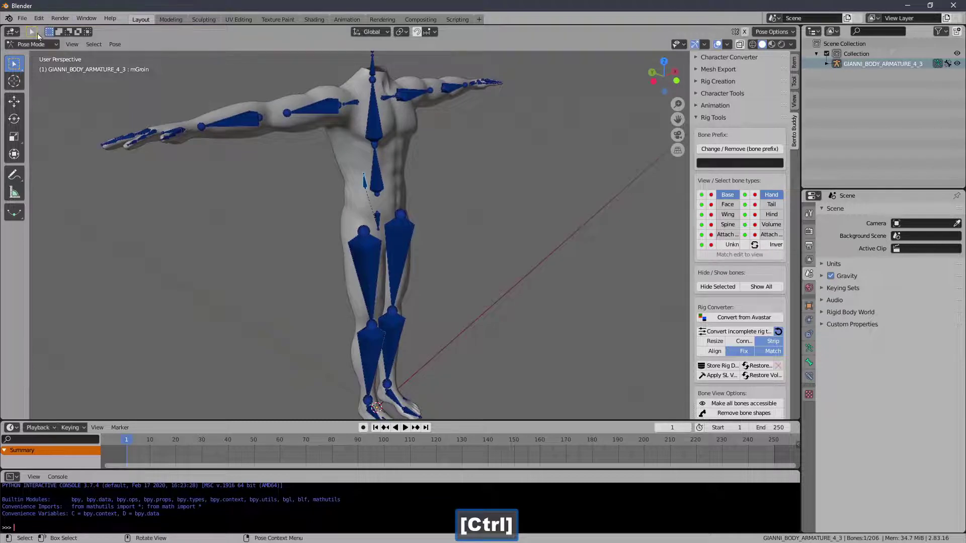
Return the GIANNI armature to Object Mode.
left_click(43, 44)
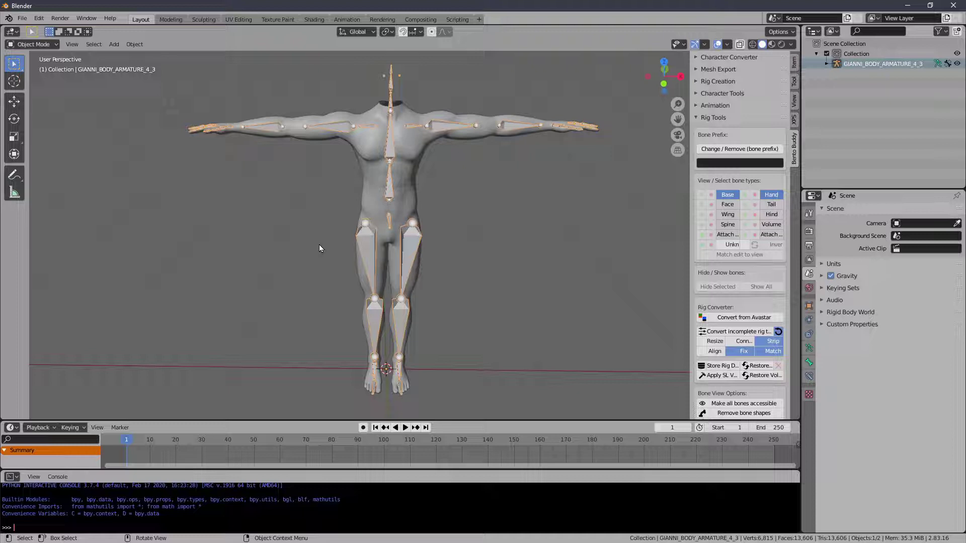
In front view and Pose Mode, trial an X rotation of -45 on the right shoulder, then cancel it.
key("1")
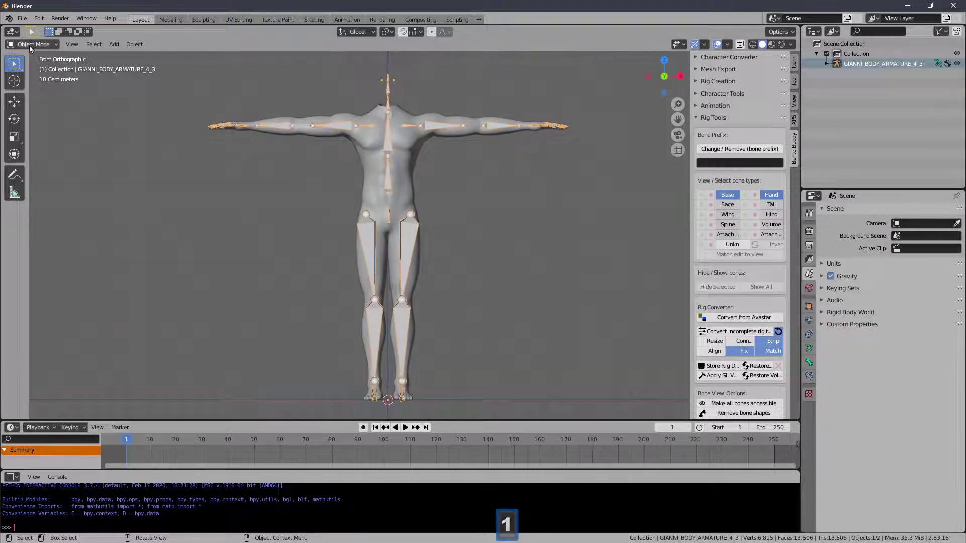
left_click(37, 49)
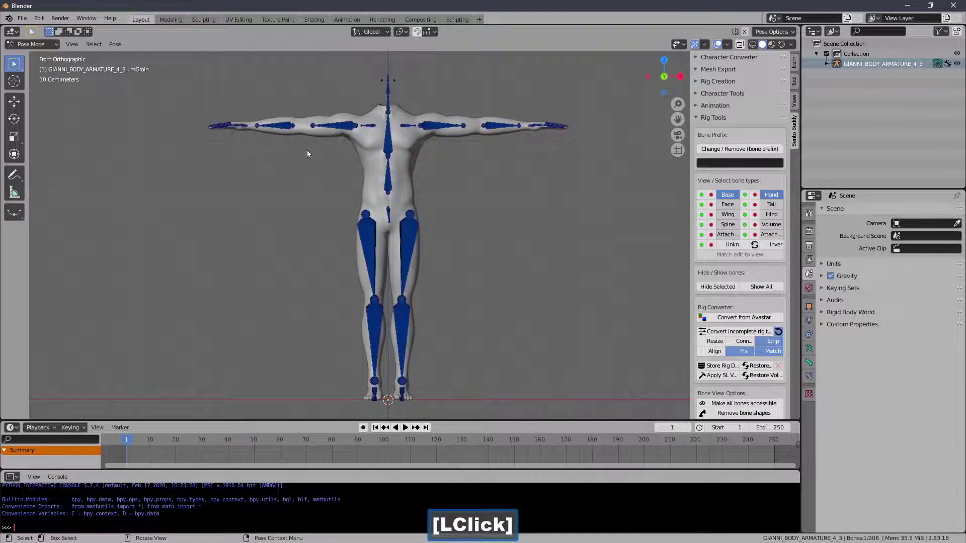
key("r")
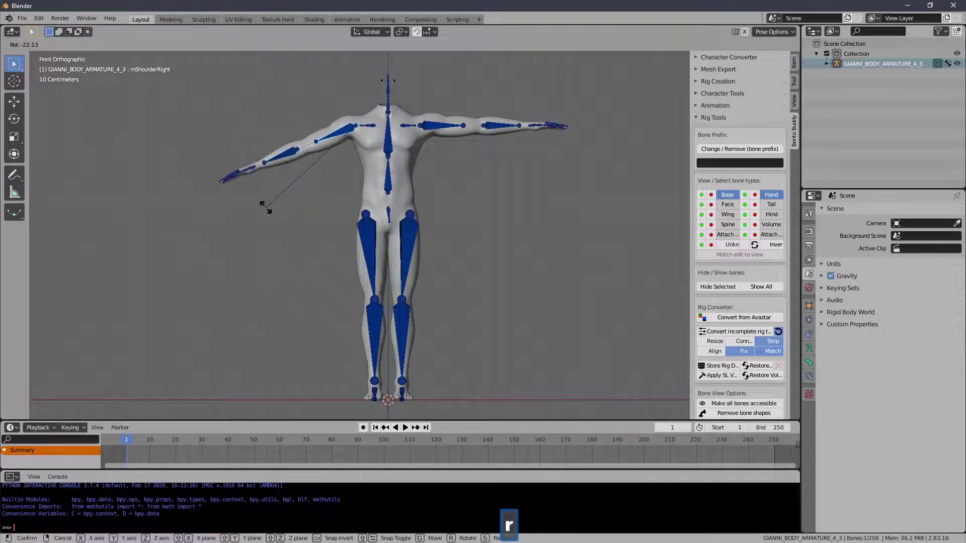
key("x")
type("-45")
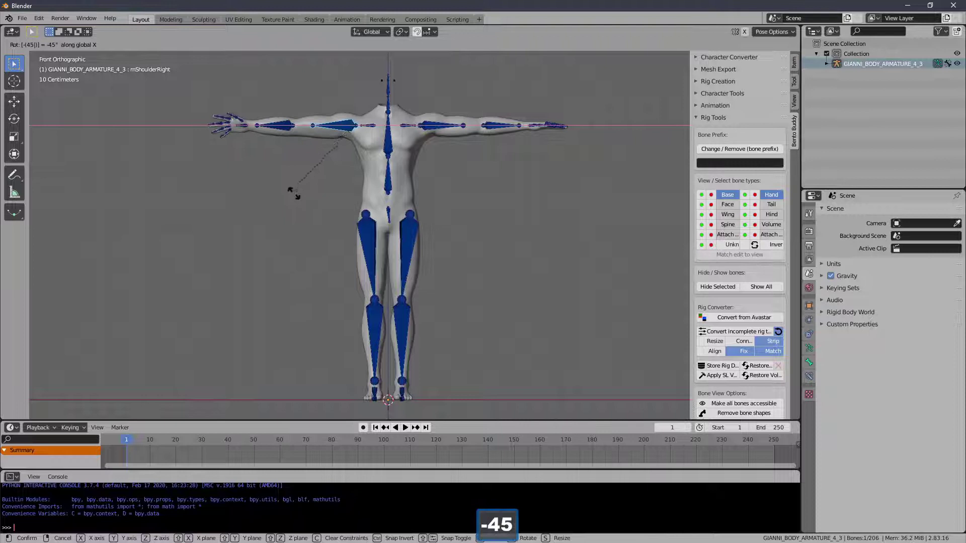
key("Escape")
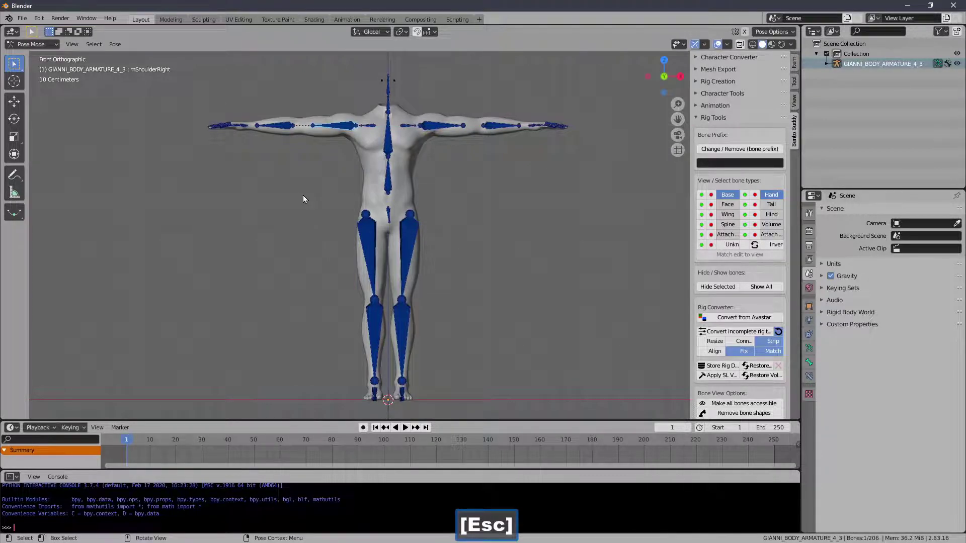
left_click(387, 35)
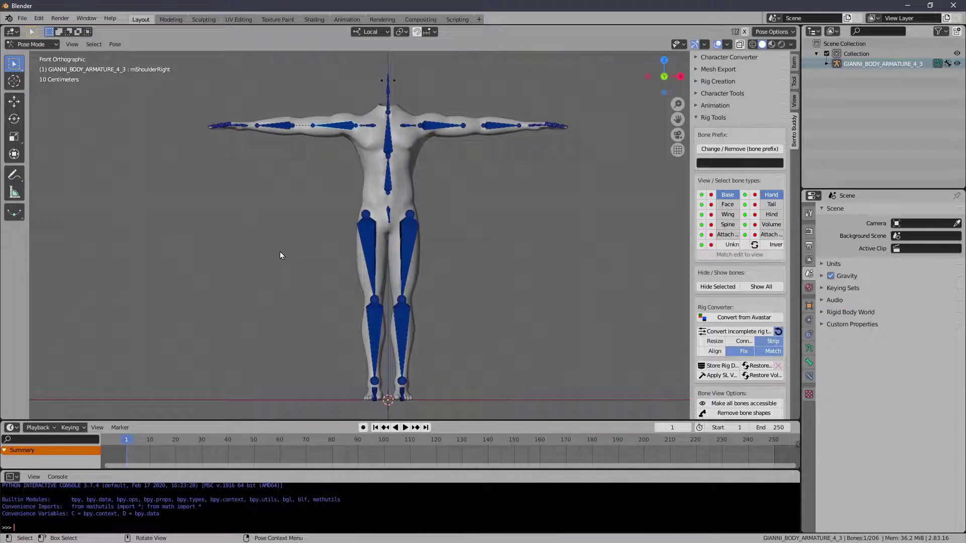
left_click(384, 35)
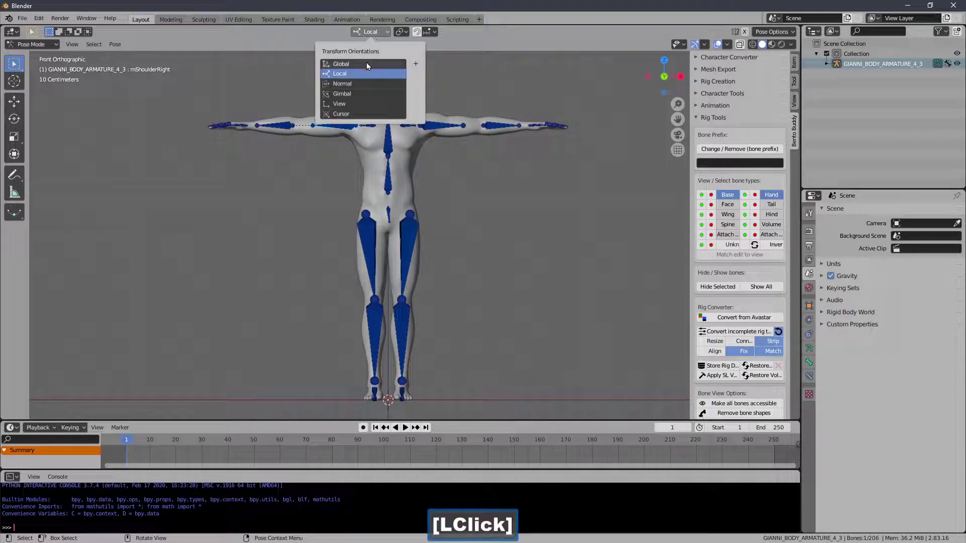
Set the transform orientation to Local and trial +45 X rotations on the right shoulder, cancelling each.
key("r")
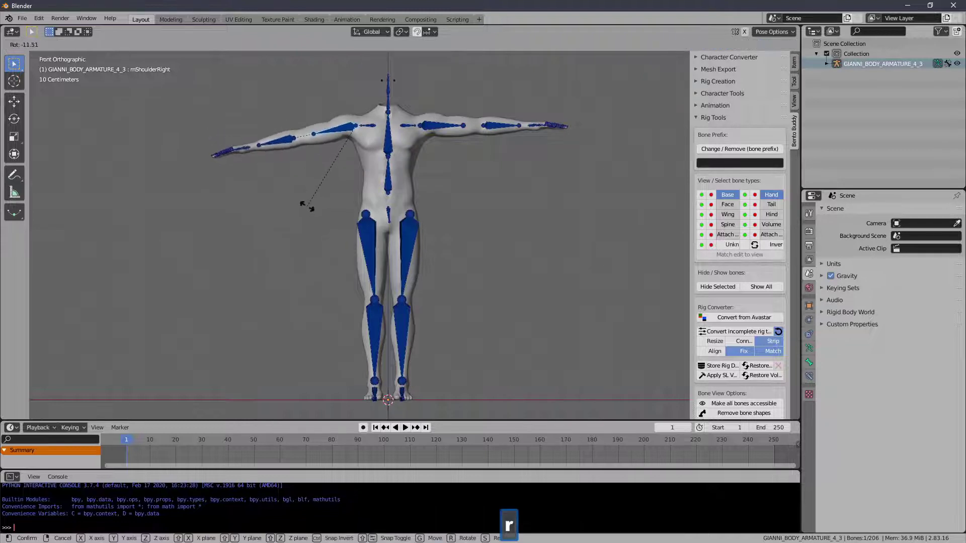
key("x")
type("45")
key("Escape")
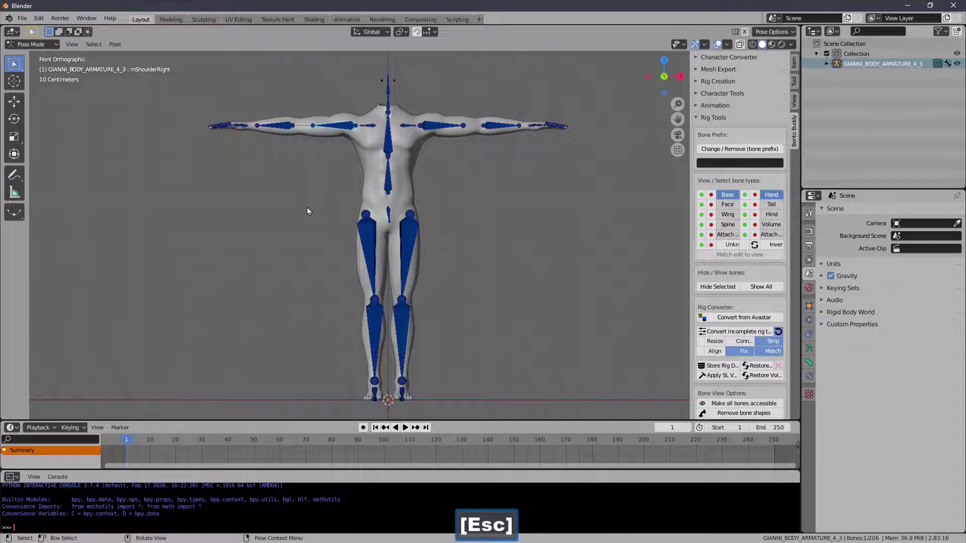
left_click(370, 40)
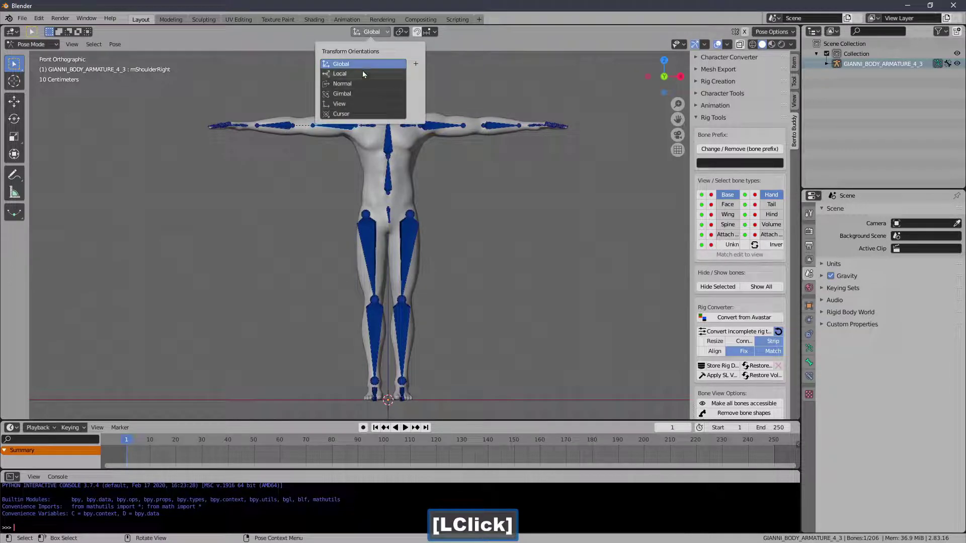
key("r")
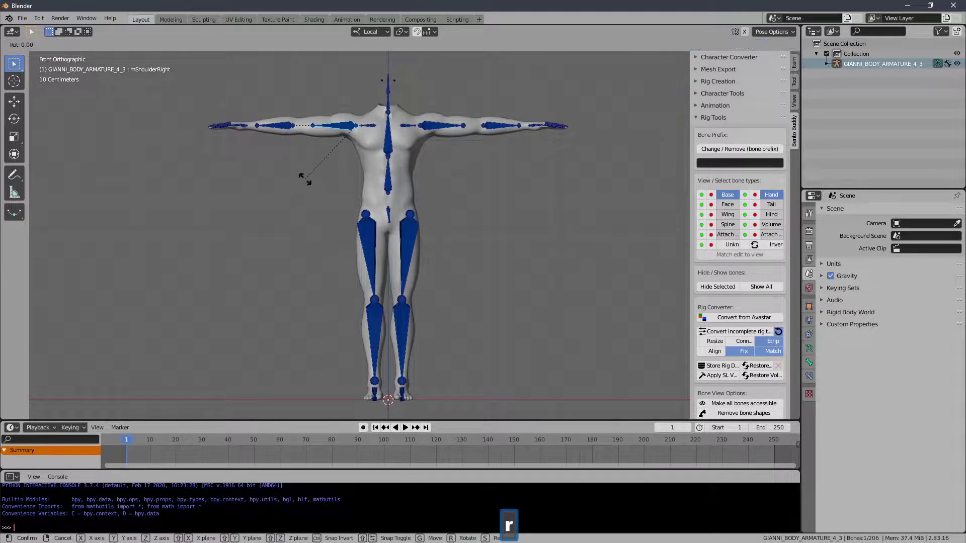
key("x")
type("45")
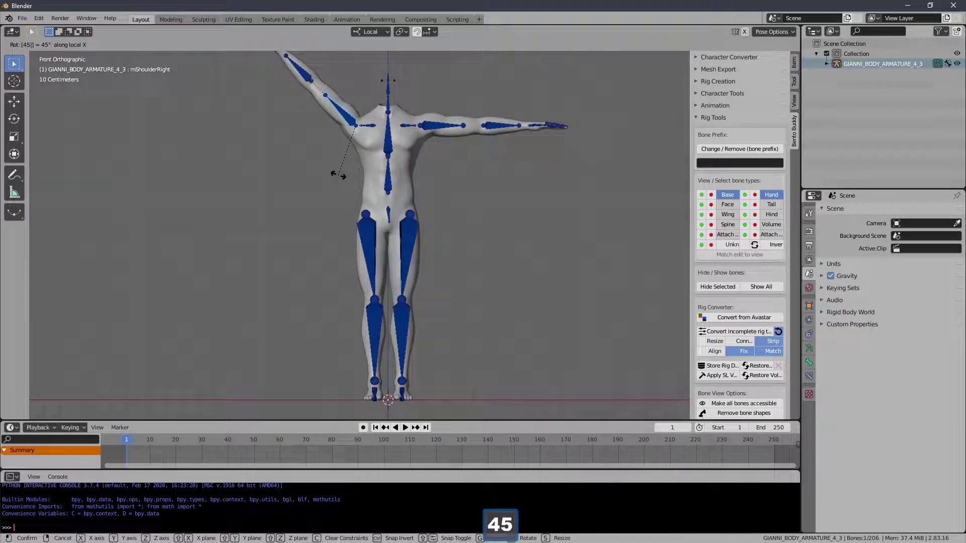
key("Escape")
Rotate the right shoulder bone -45 degrees about its local X axis to lower the arm.
key("r")
key("x")
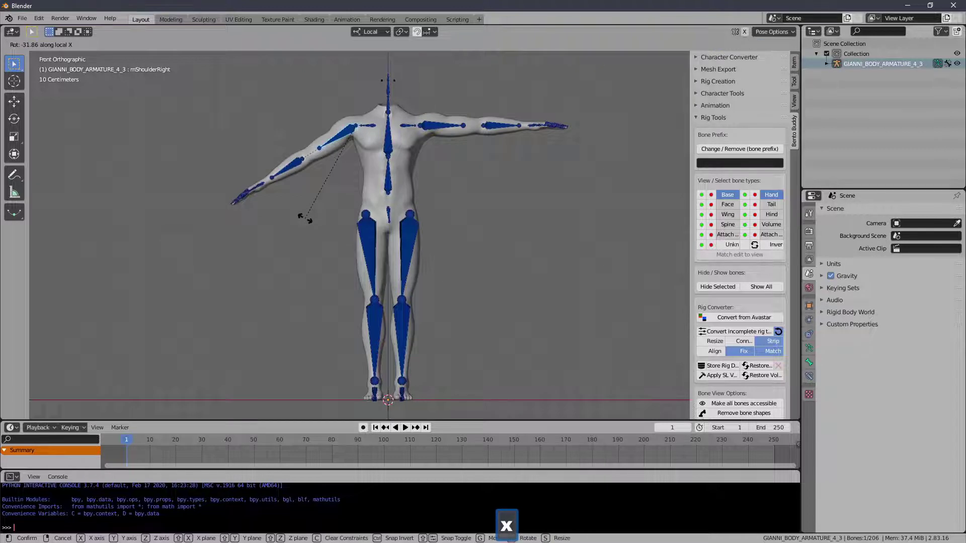
type("-45")
key("Return")
Rotate the left shoulder bone -45 degrees about its local X axis, completing the A-pose.
left_click(439, 132)
key("r")
key("x")
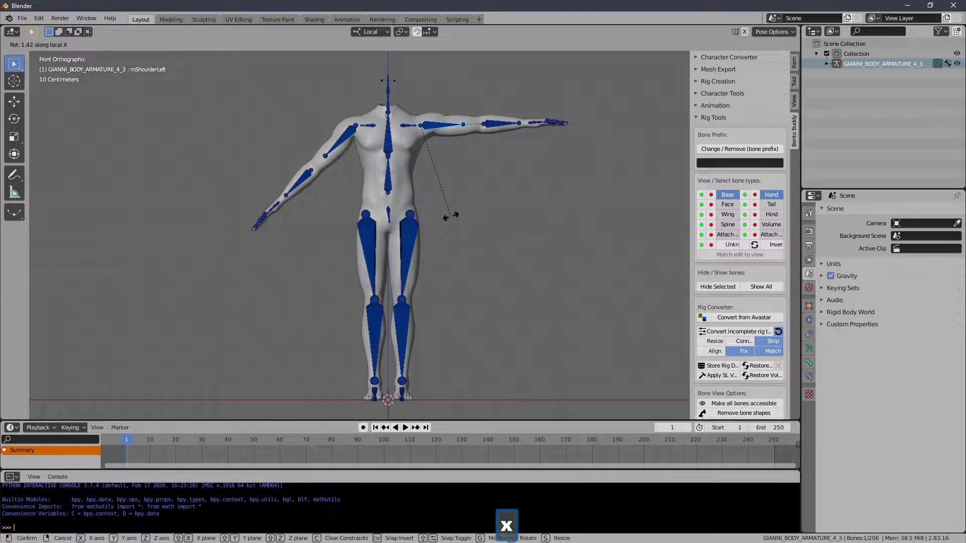
type("-45")
key("Return")
Select the body mesh and enable Preserve Volume on its Armature modifier.
left_click(45, 48)
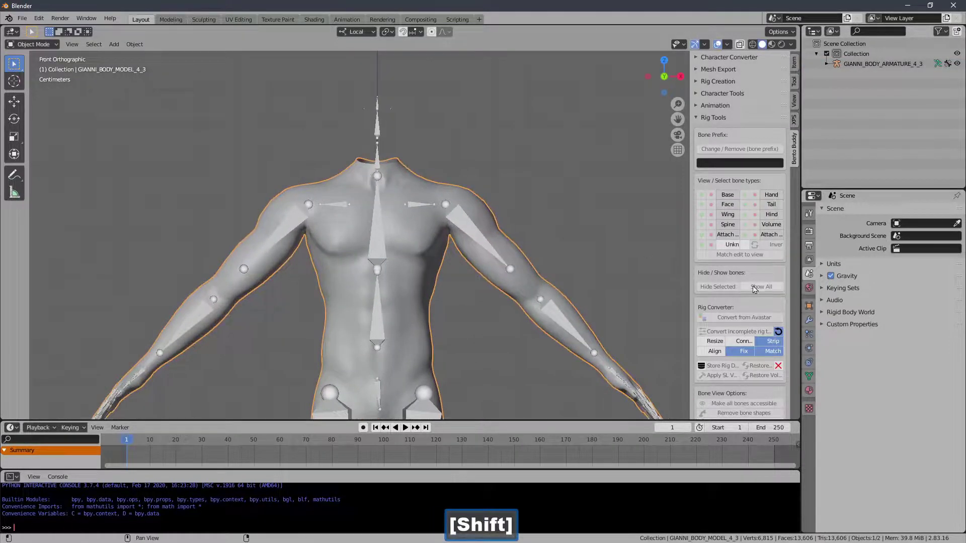
left_click(808, 322)
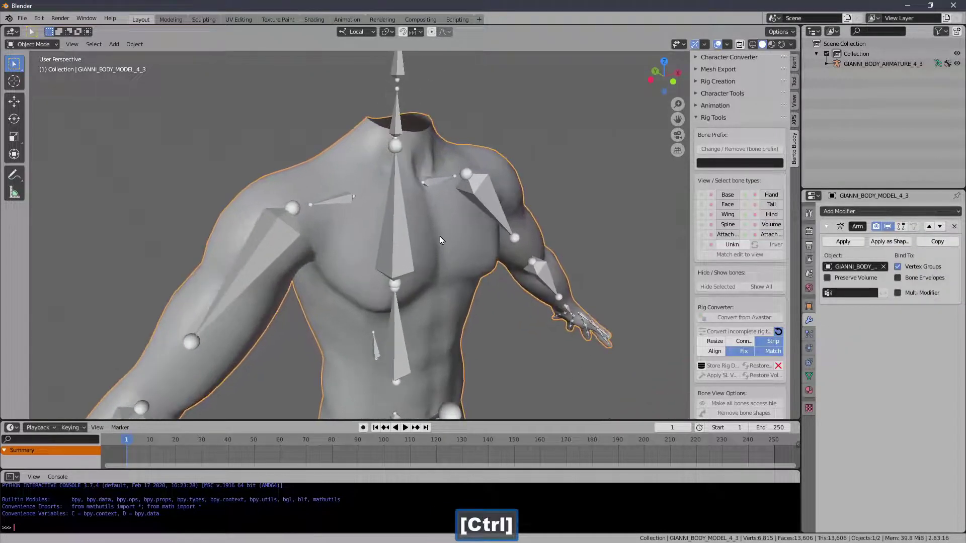
left_click(830, 279)
double_click(829, 279)
left_click(830, 279)
double_click(830, 279)
left_click(830, 278)
double_click(830, 279)
left_click(832, 278)
double_click(832, 278)
left_click(832, 278)
double_click(832, 278)
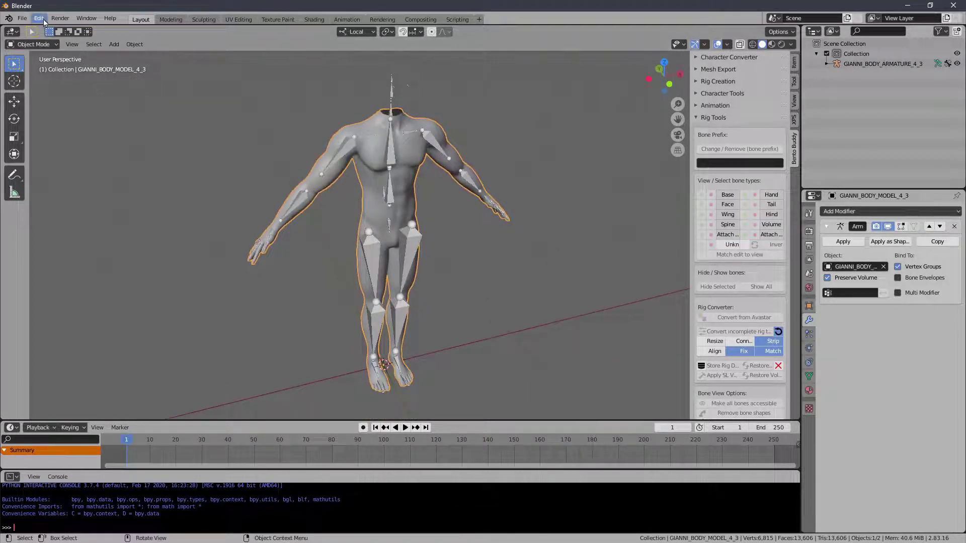
Start a Wavefront OBJ export with Selection Only and browse to the test_material/MD folder.
left_click(30, 18)
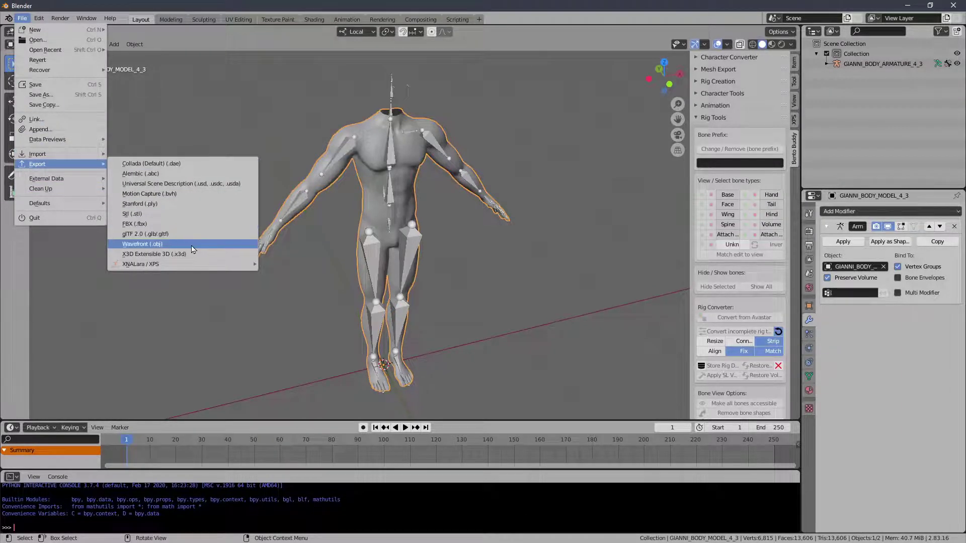
left_click(195, 249)
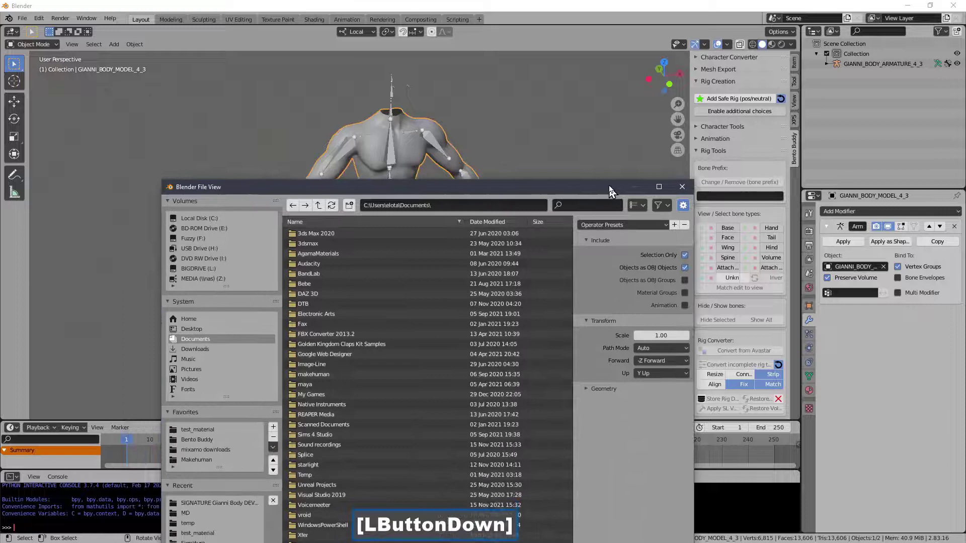
left_click(583, 71)
left_click(716, 86)
left_click(593, 51)
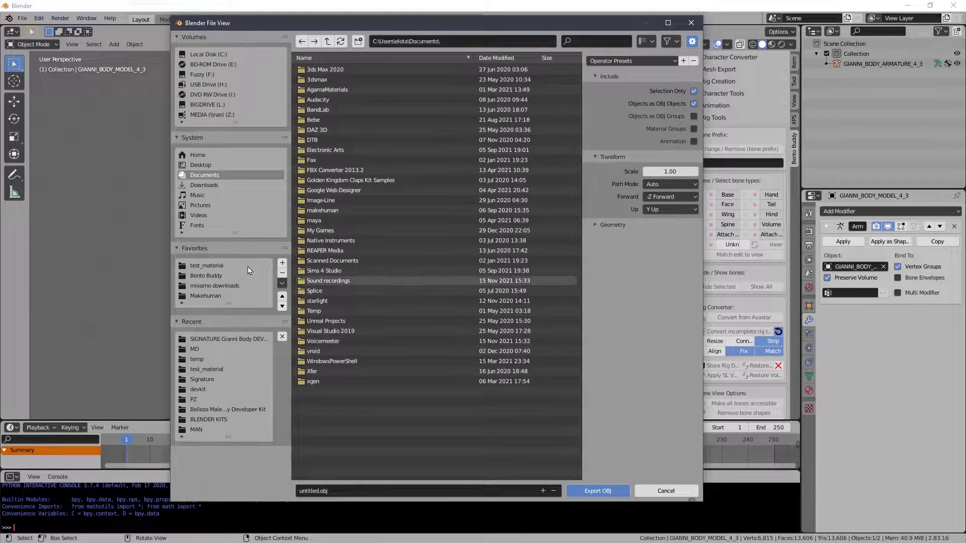
left_click(214, 355)
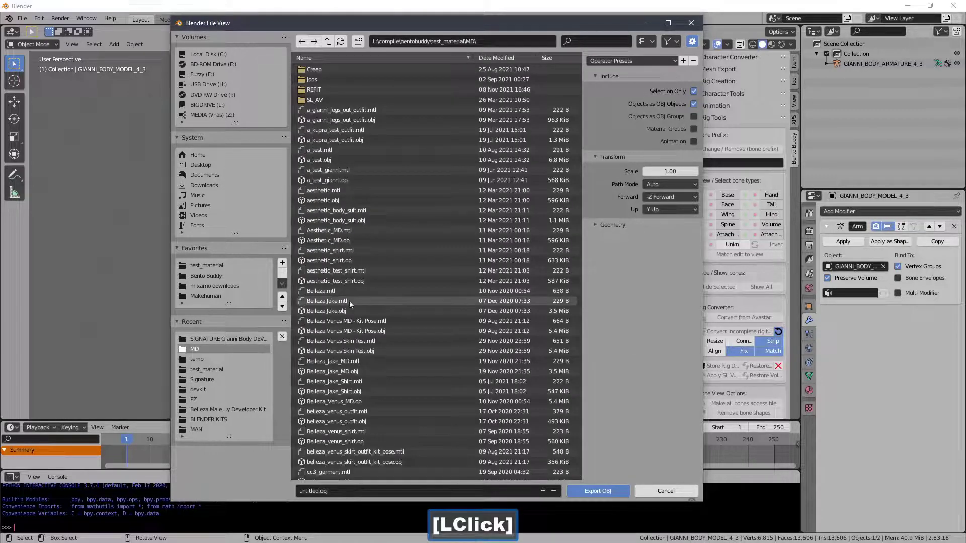
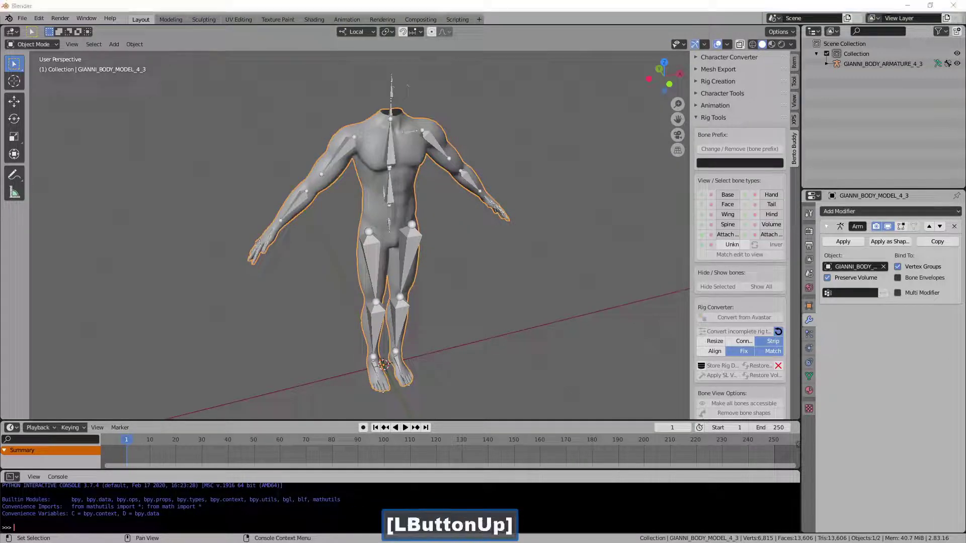
In Marvelous Designer, start adding an avatar from the File menu.
left_click(832, 53)
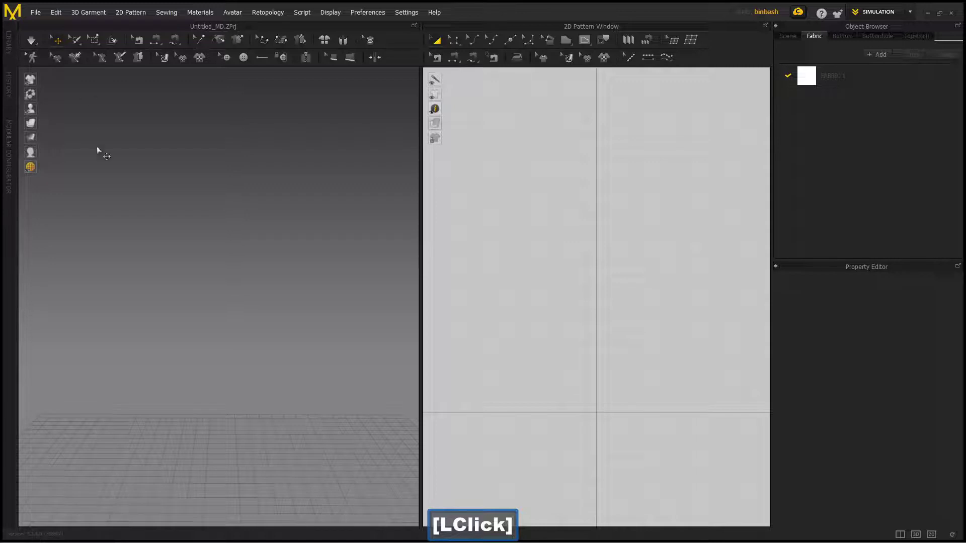
key("Home")
left_click(39, 18)
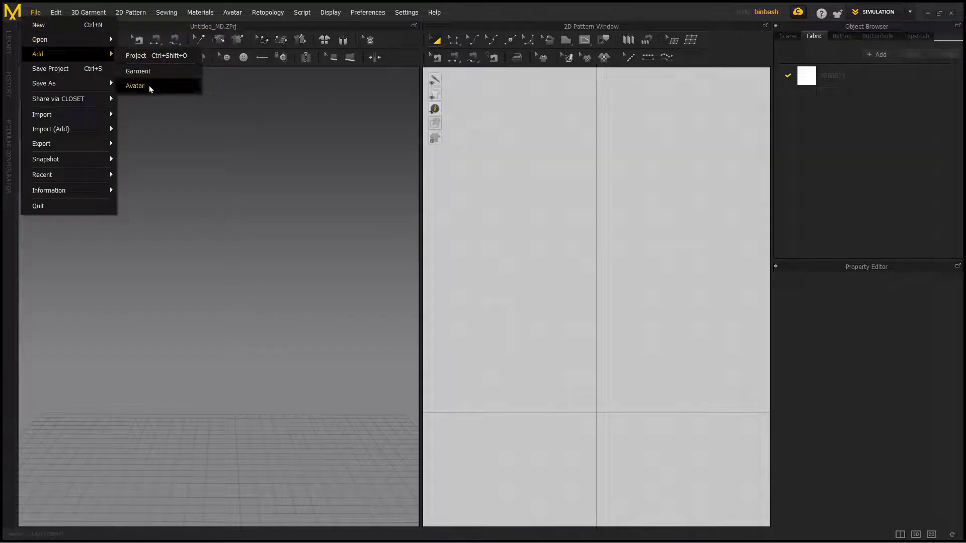
left_click(166, 88)
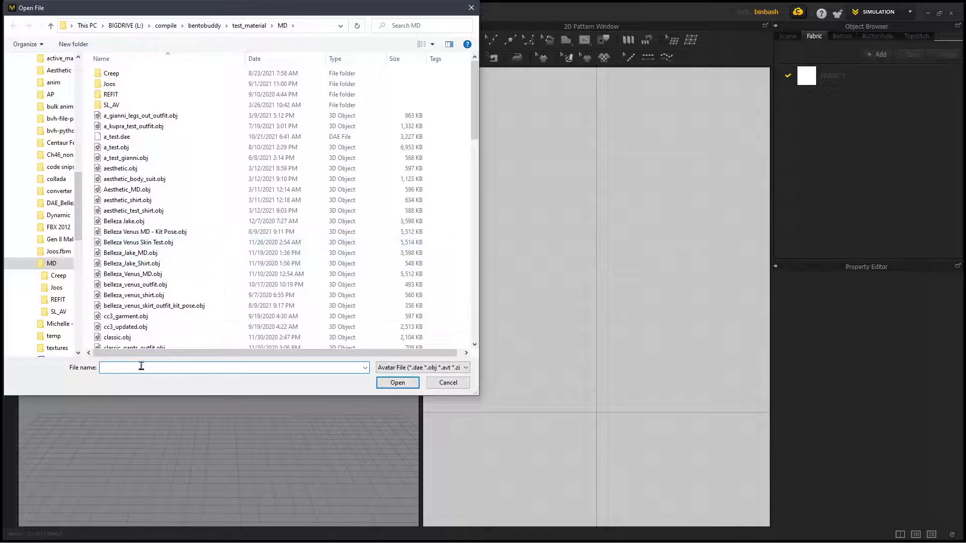
Choose SG-A-Pose.obj from the MD folder and open it with meter scale.
left_click(145, 308)
key("s")
key("g")
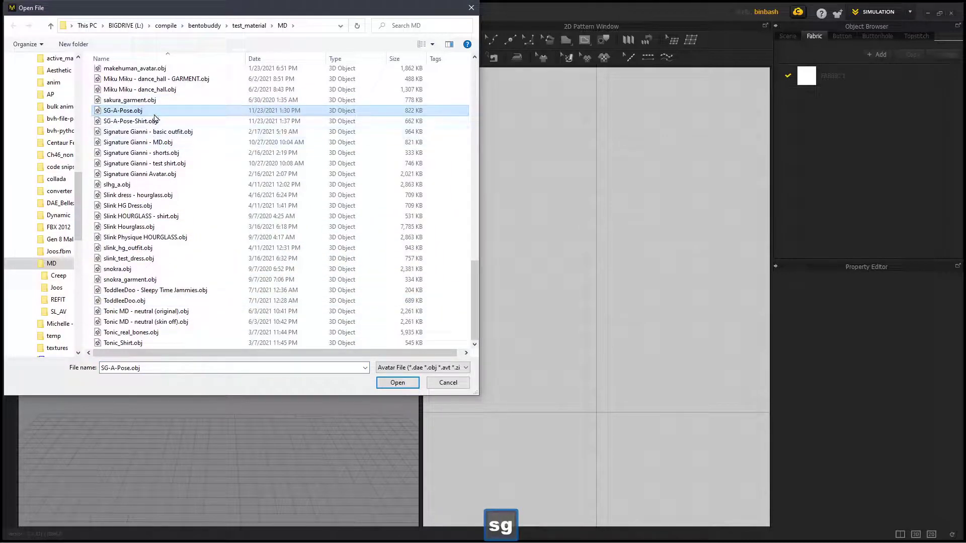
left_click(159, 117)
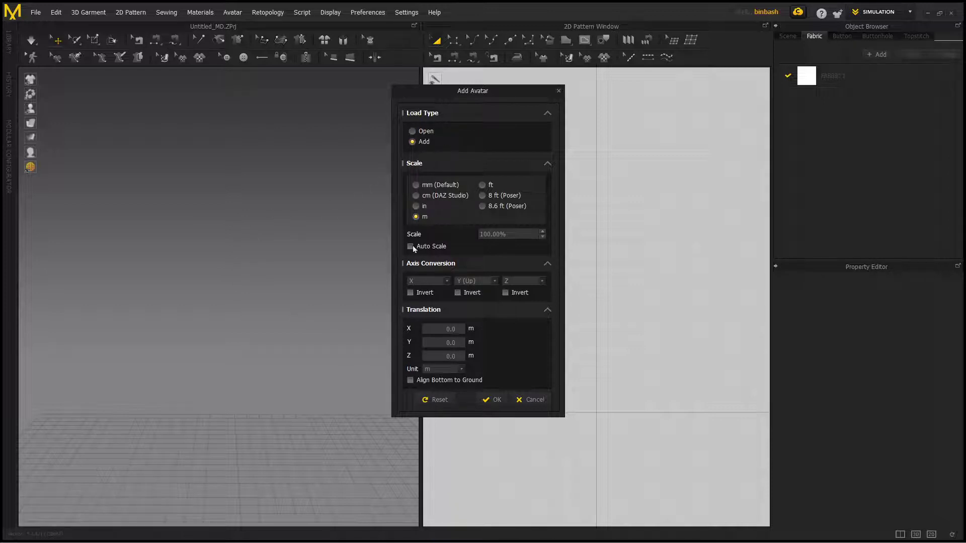
Confirm the avatar import and pick the Polygon tool for the shirt-front pattern.
left_click(490, 399)
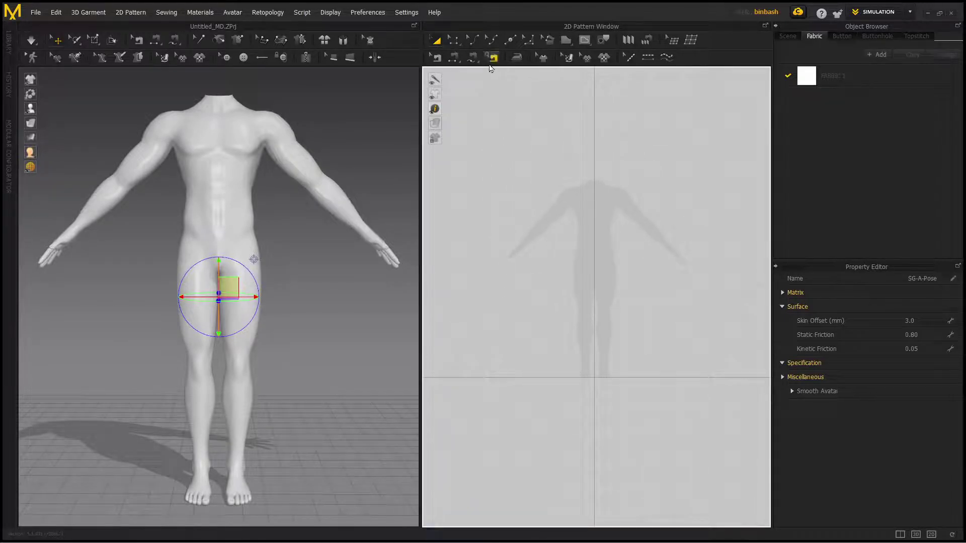
left_click(567, 45)
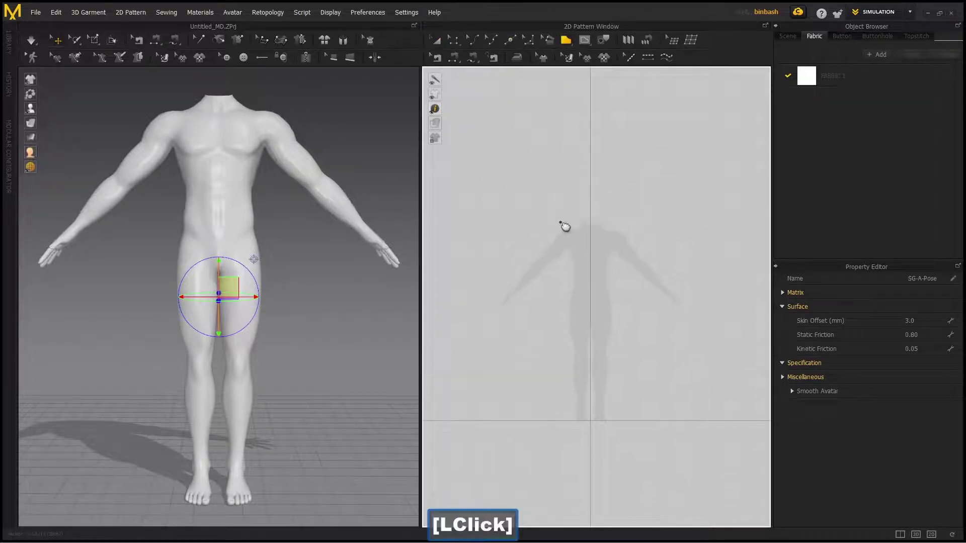
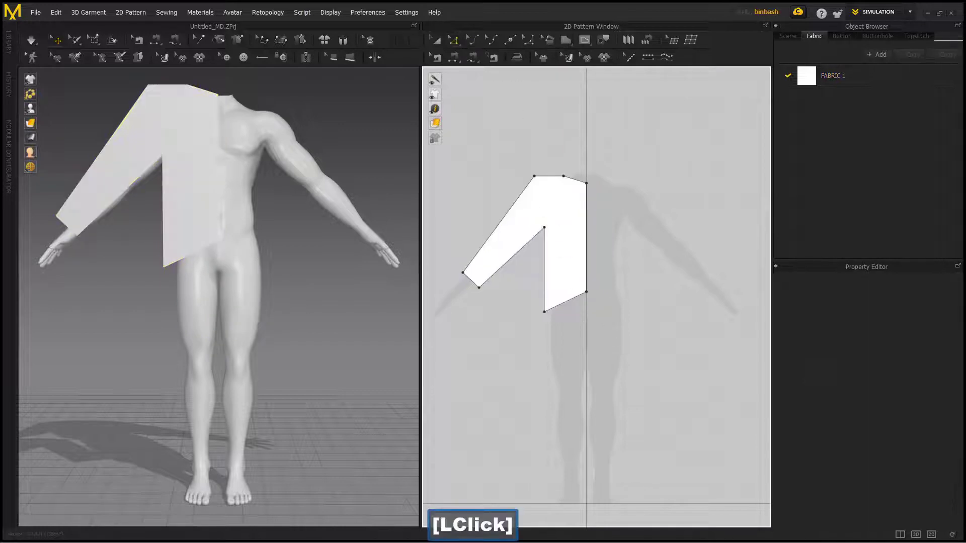
Round the pattern's shoulder edge with the Curve Point tool.
key("Down")
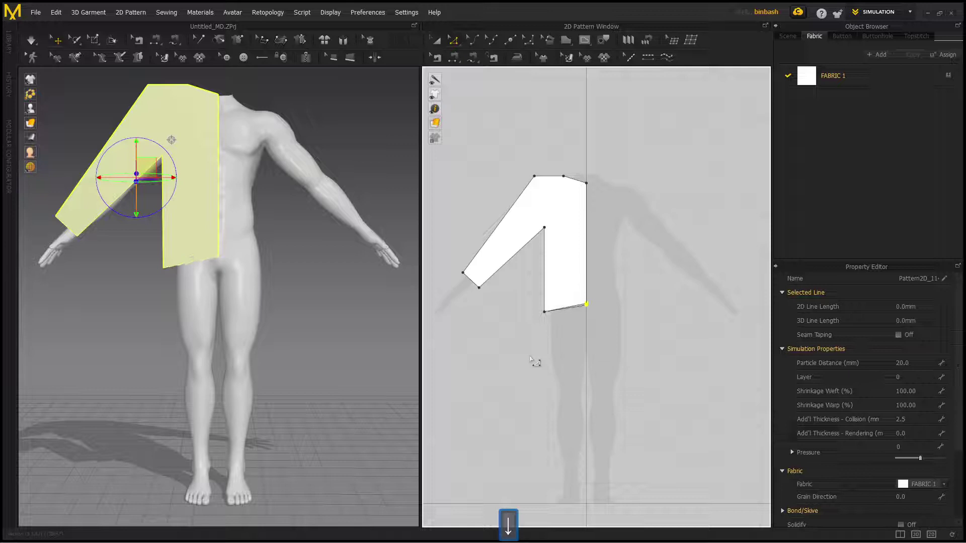
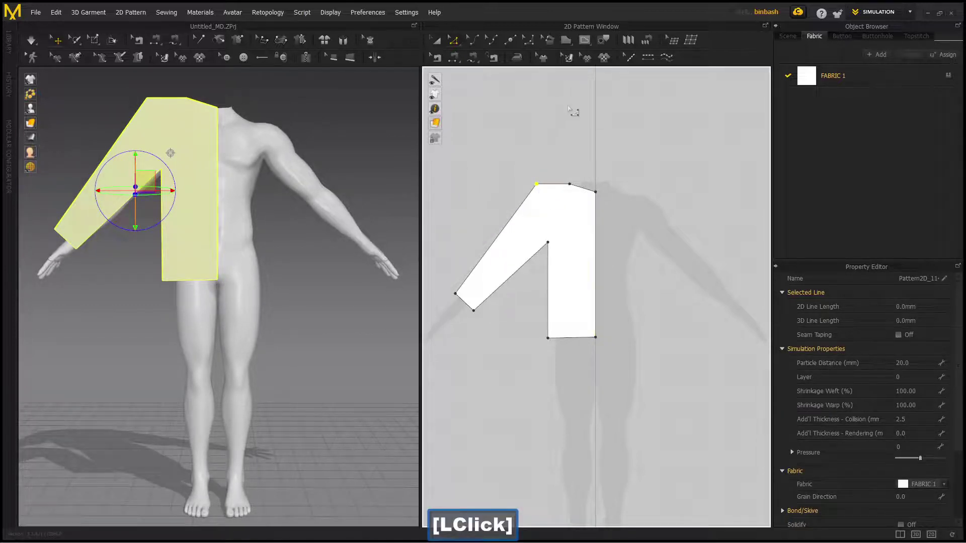
left_click(530, 49)
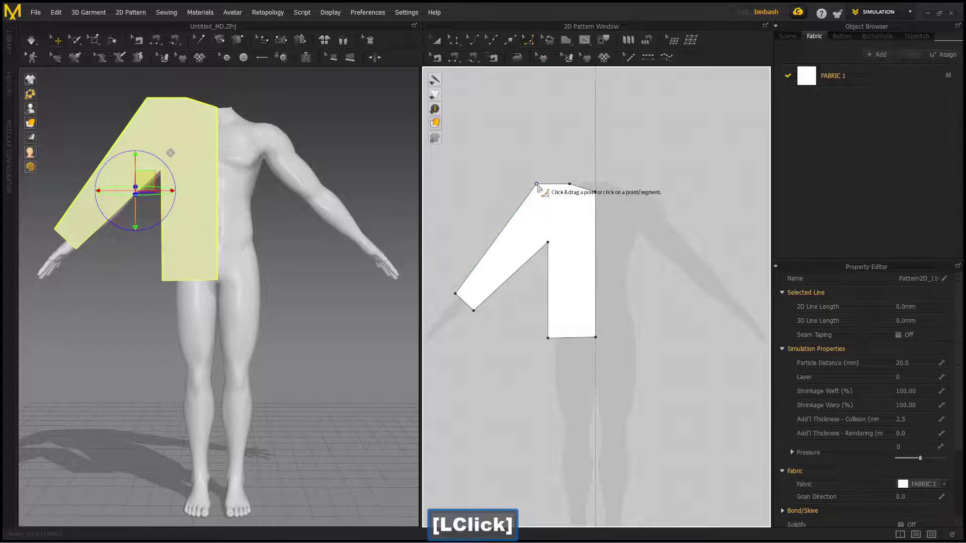
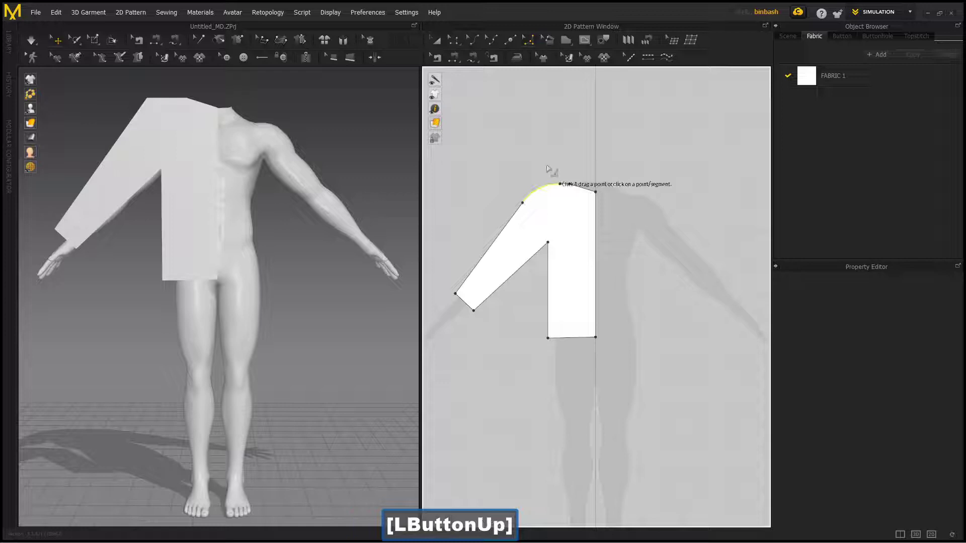
left_click(456, 42)
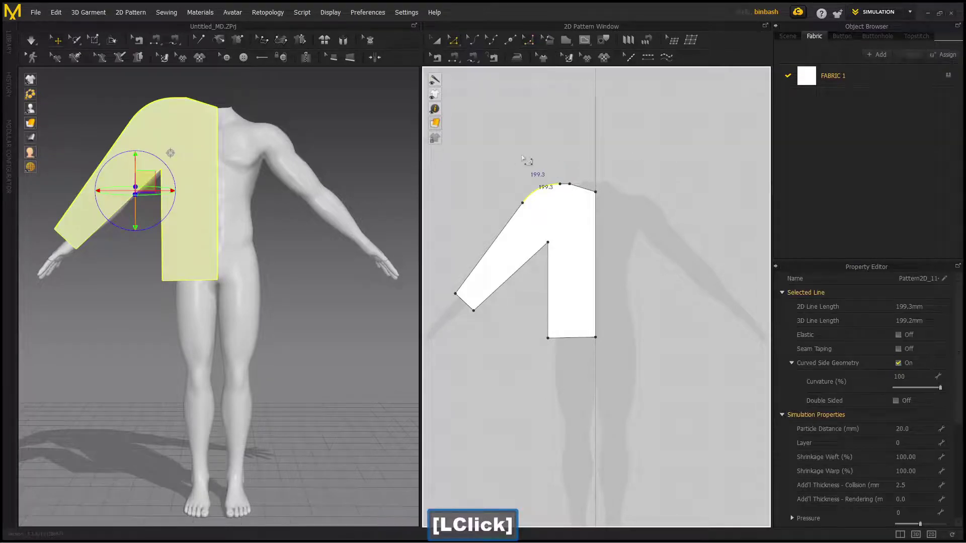
key("Left")
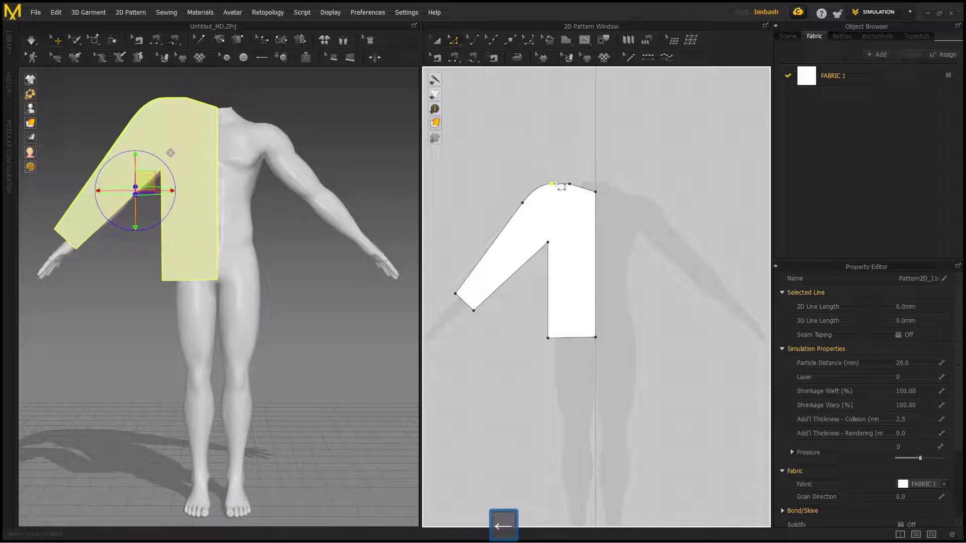
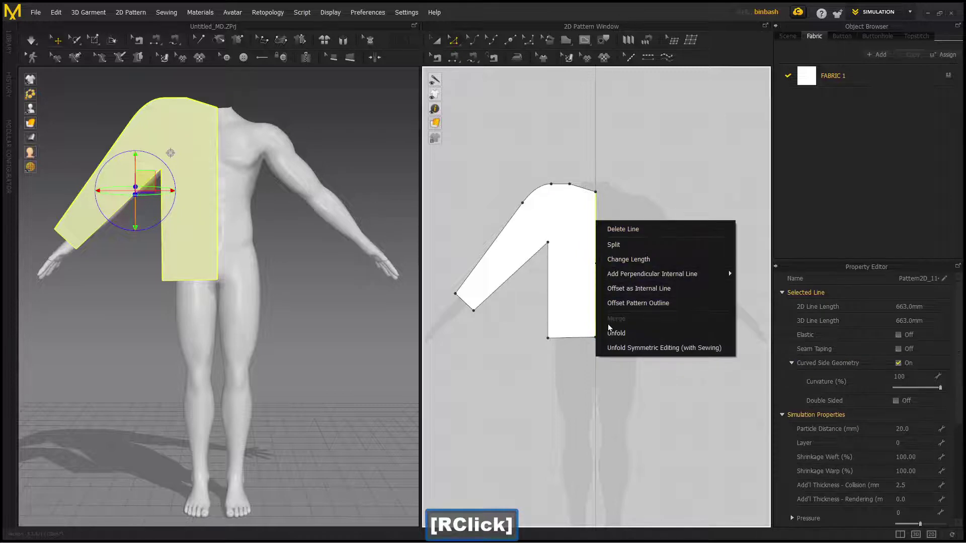
Unfold the half pattern into a full symmetric shirt front and curve the neckline.
left_click(610, 338)
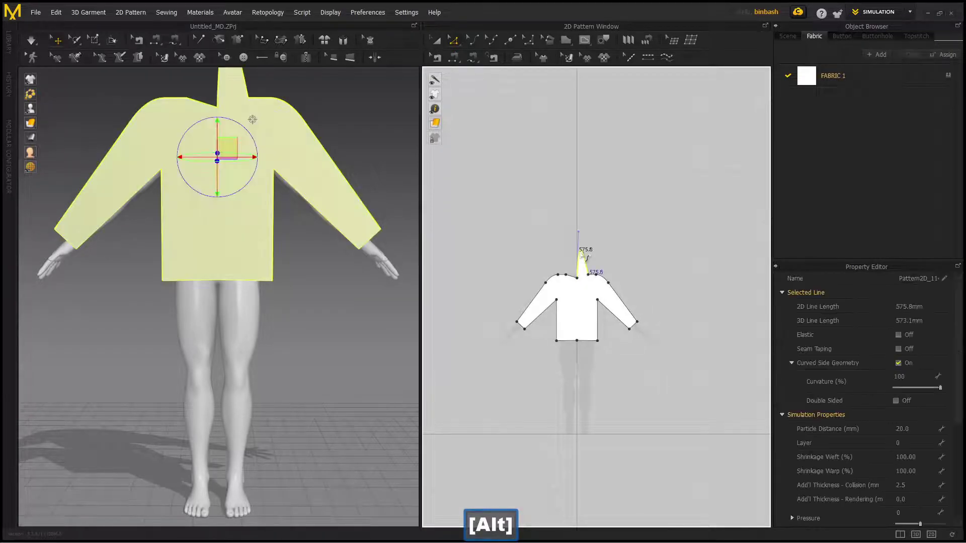
key("Escape")
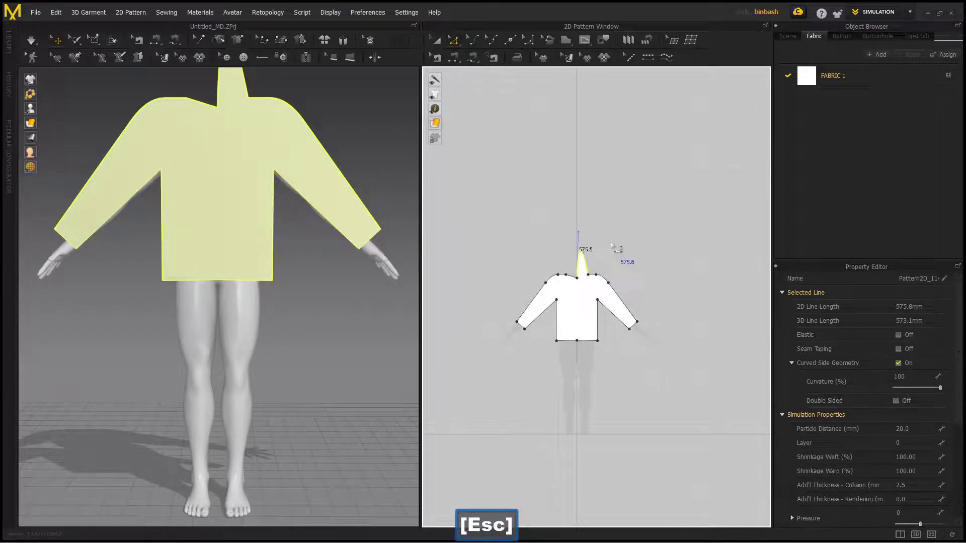
key("ctrl+z")
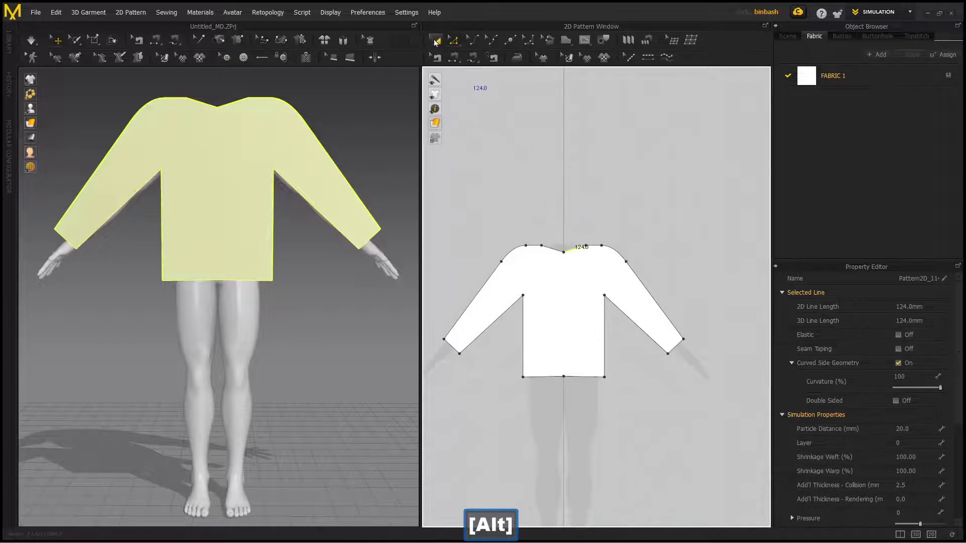
Copy the shirt front and paste a matching back panel behind the avatar.
left_click(438, 44)
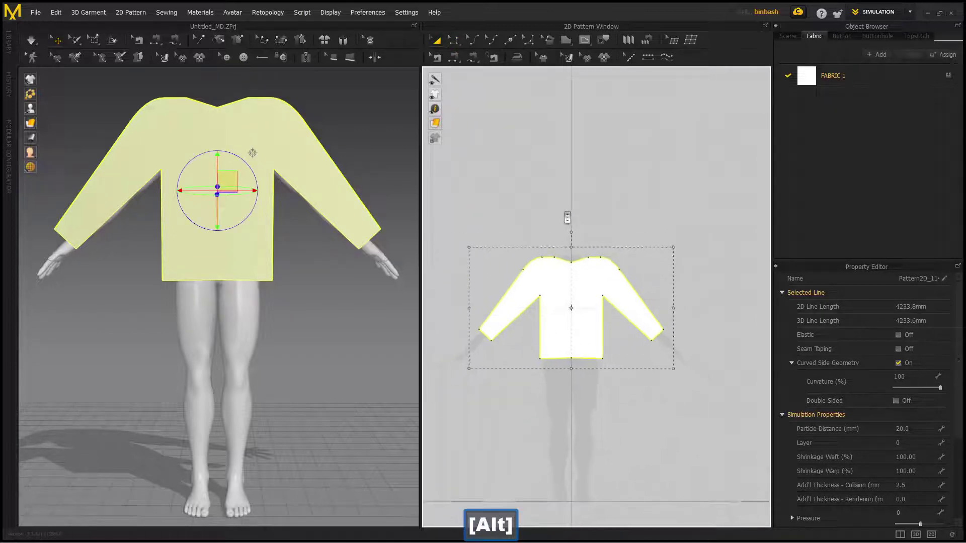
right_click(570, 309)
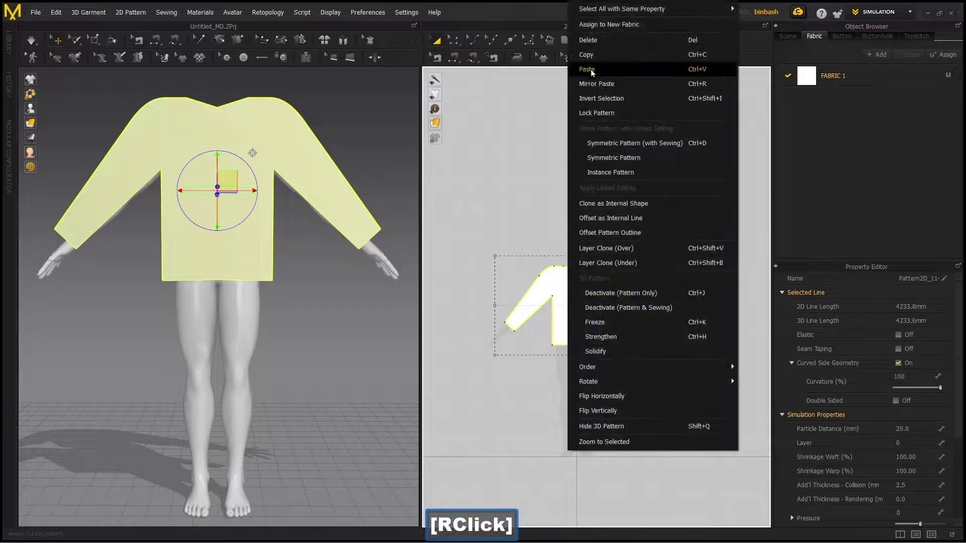
left_click(591, 66)
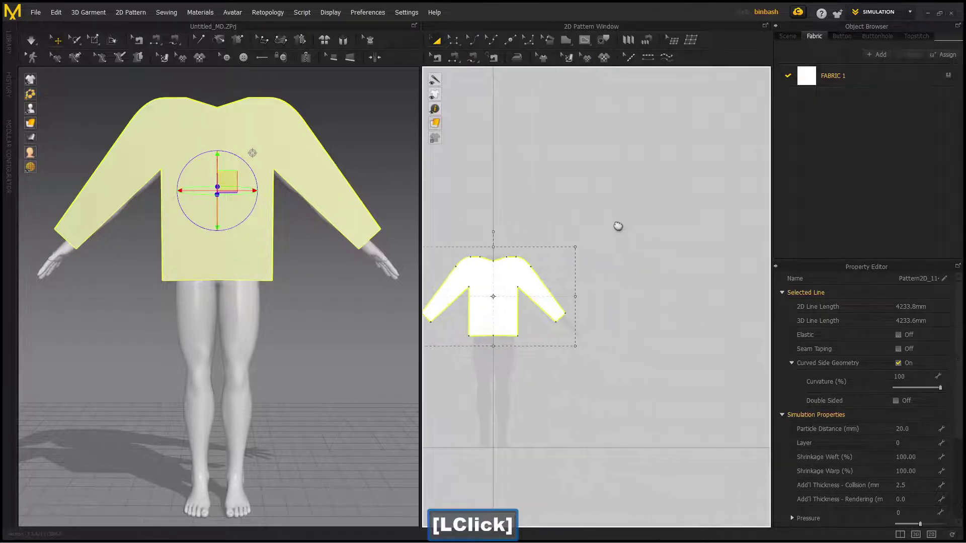
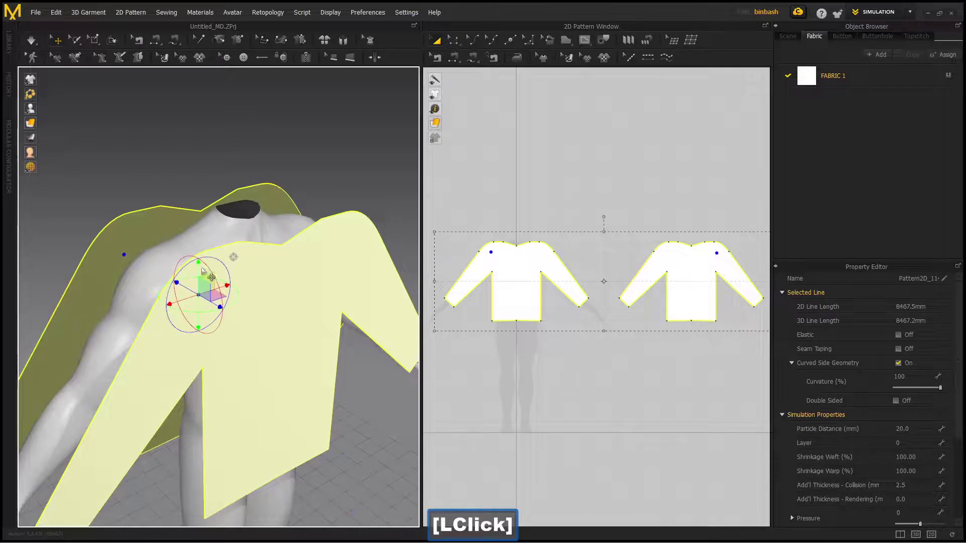
key("ctrl+z")
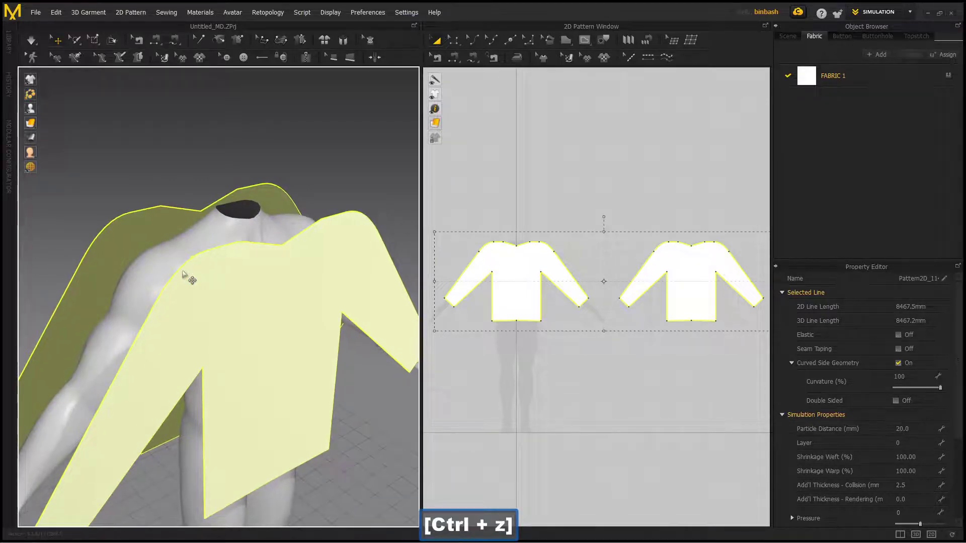
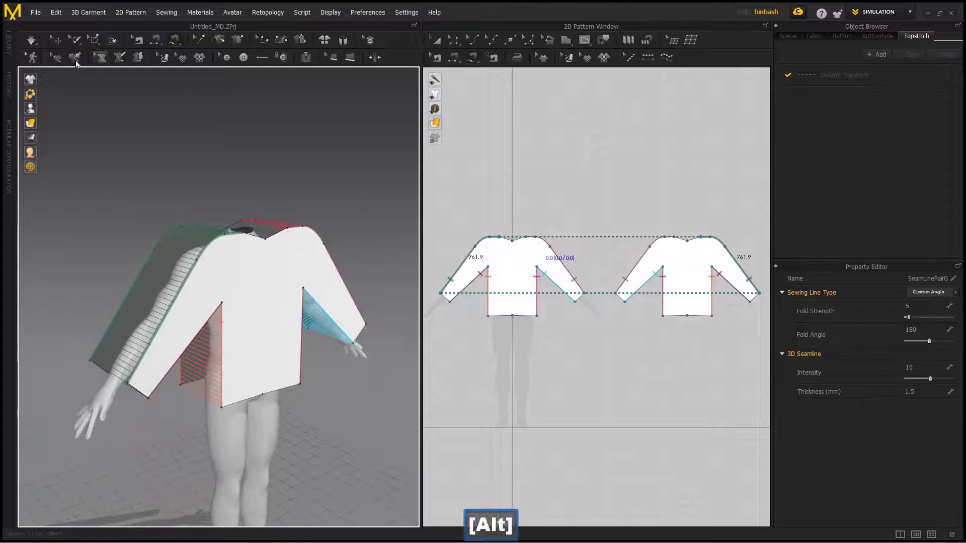
Simulate the shirt drape and finish steaming the shoulders with negative shrinkage.
left_click(34, 45)
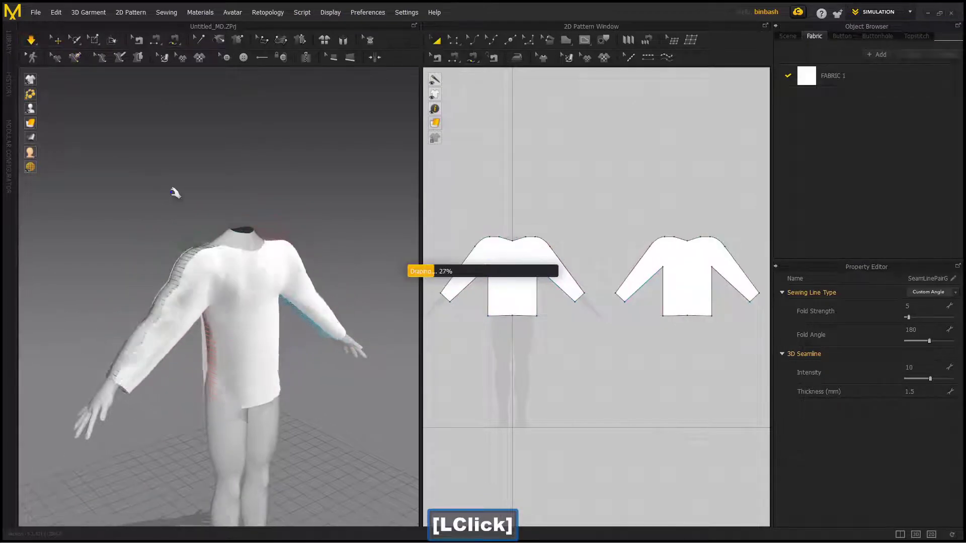
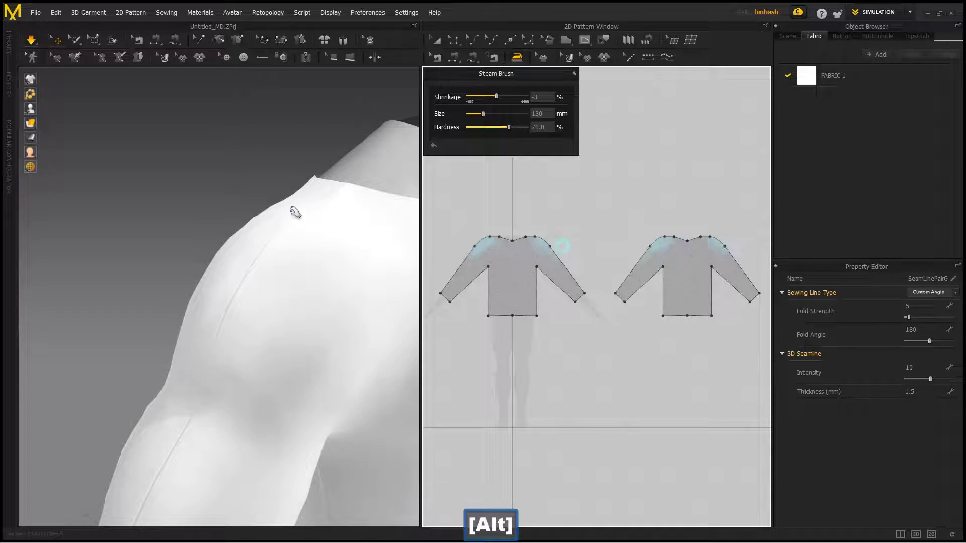
left_click(438, 44)
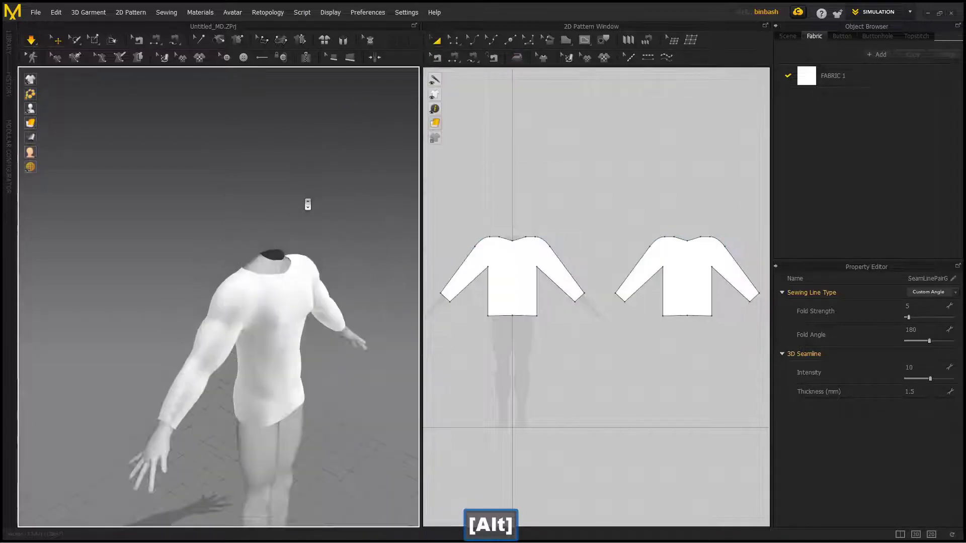
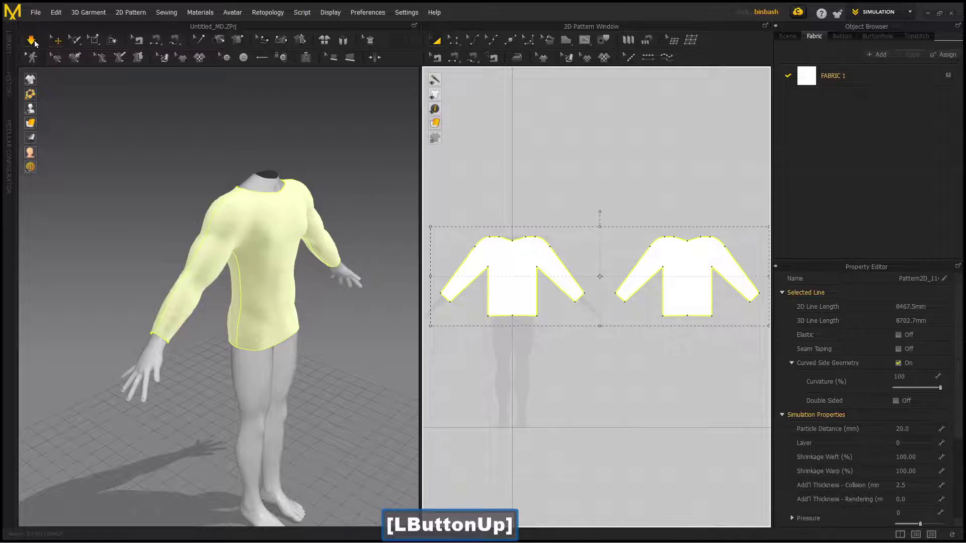
Export the selection as OBJ over SG-A-Pose-Shirt.obj, confirming the replace.
left_click(36, 44)
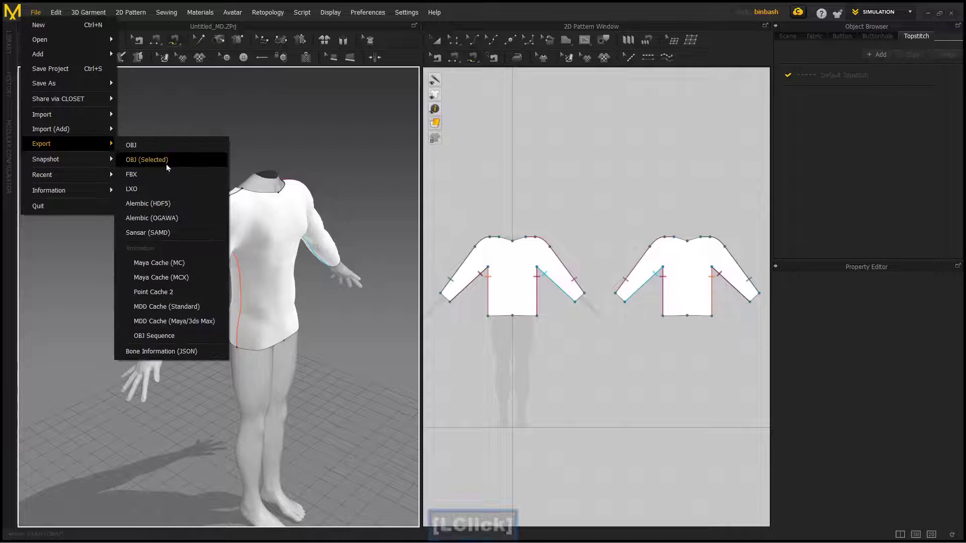
left_click(190, 168)
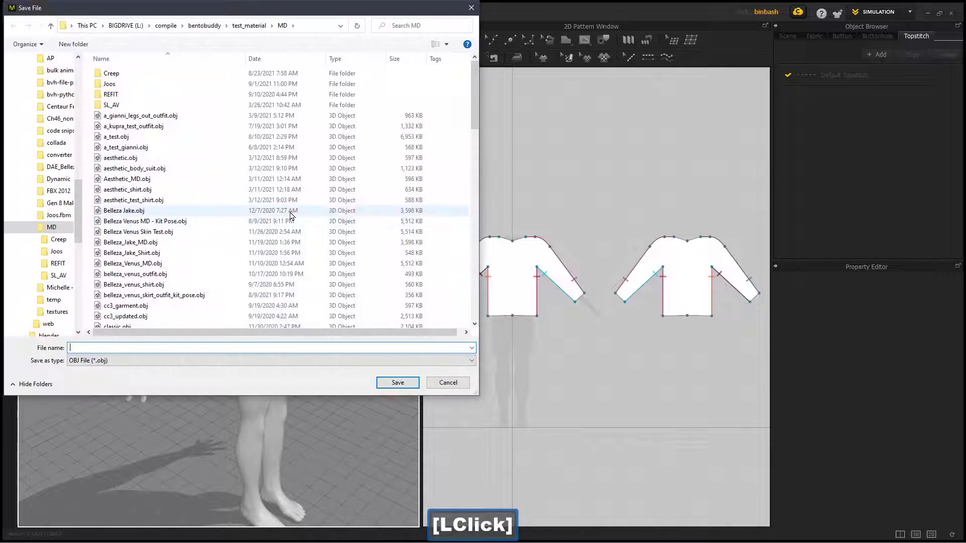
key("s")
type("sg")
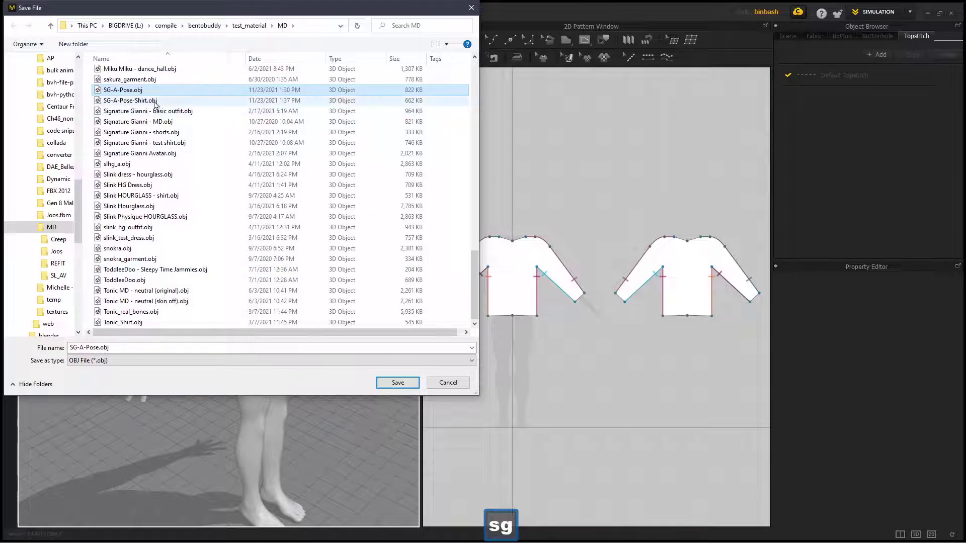
left_click(158, 105)
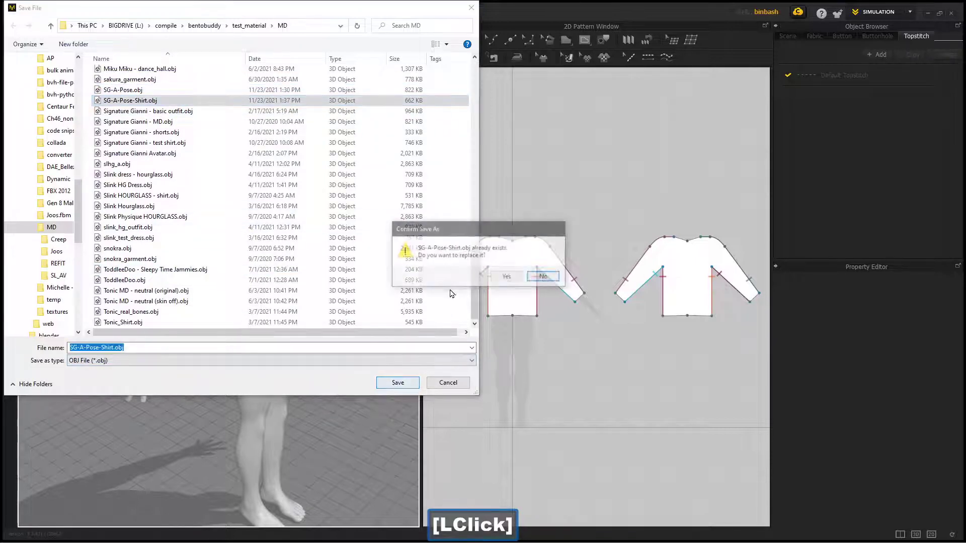
left_click(510, 280)
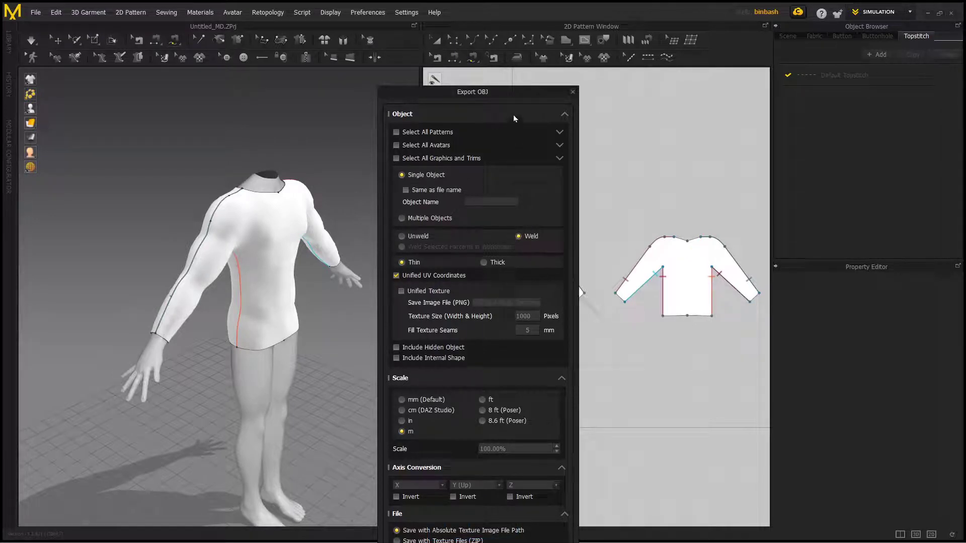
Set the OBJ export scale to metres and confirm the export.
left_click(515, 97)
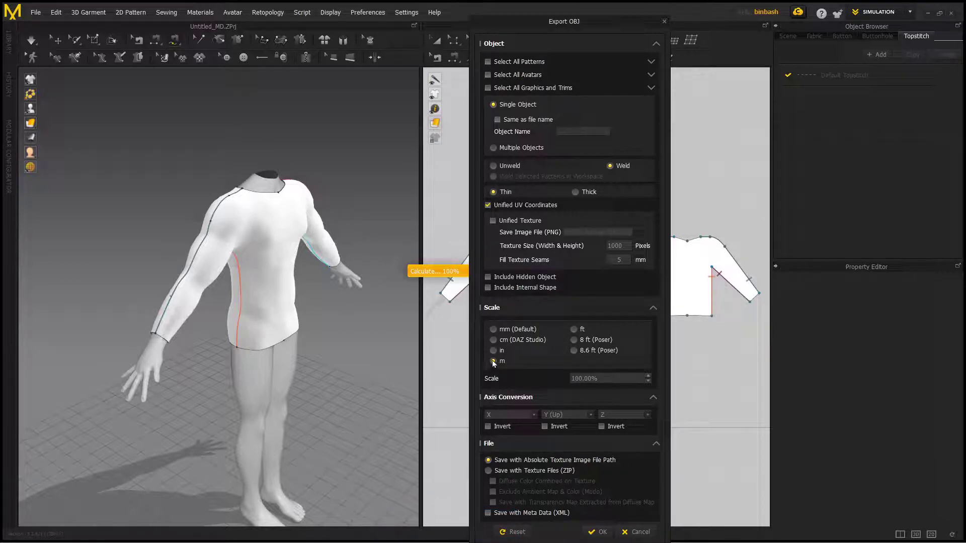
left_click(599, 531)
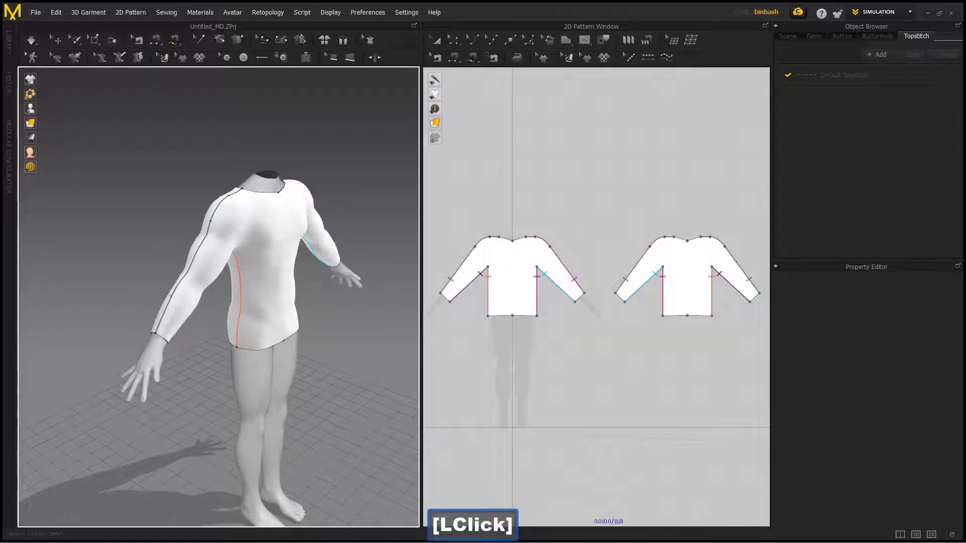
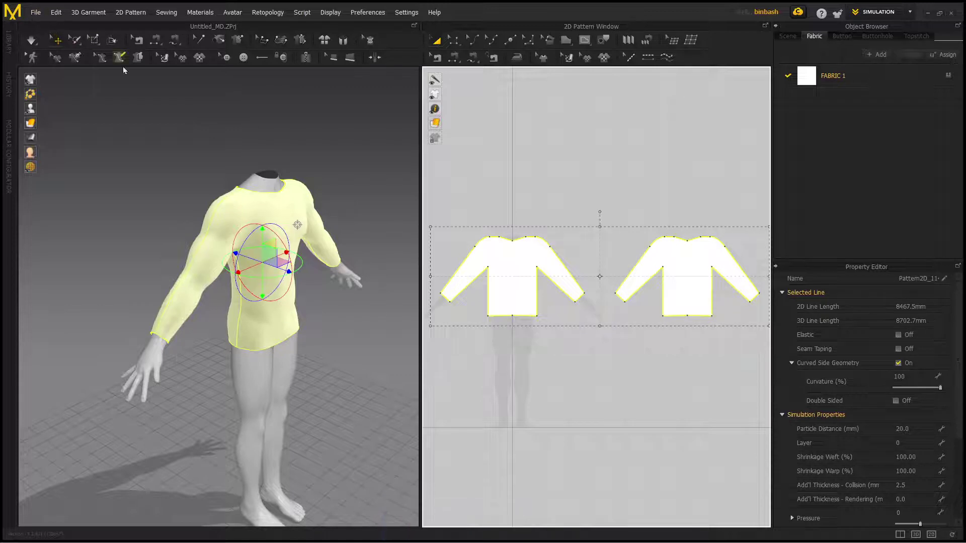
Export the selected patterns as OBJ again over SG-A-Pose-Shirt.obj, confirming the replace.
left_click(37, 14)
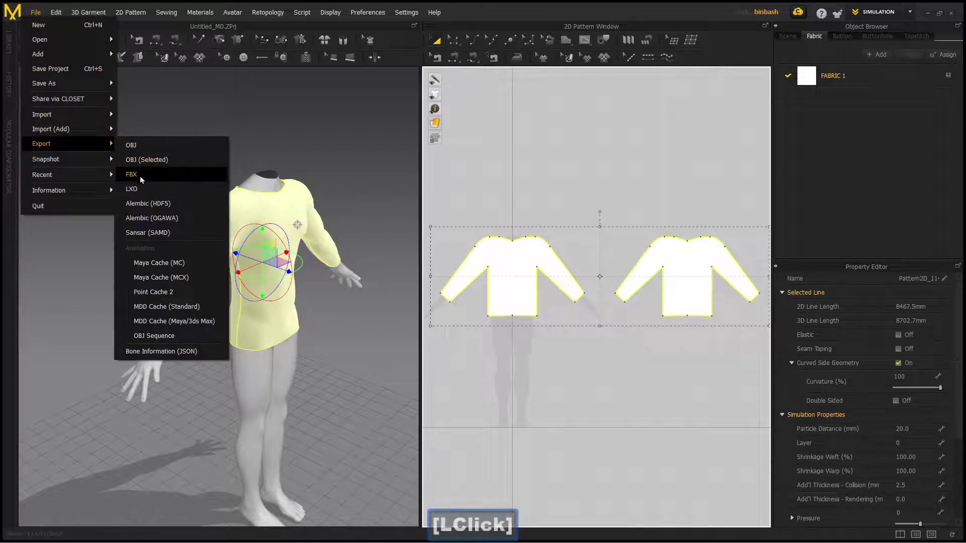
left_click(154, 163)
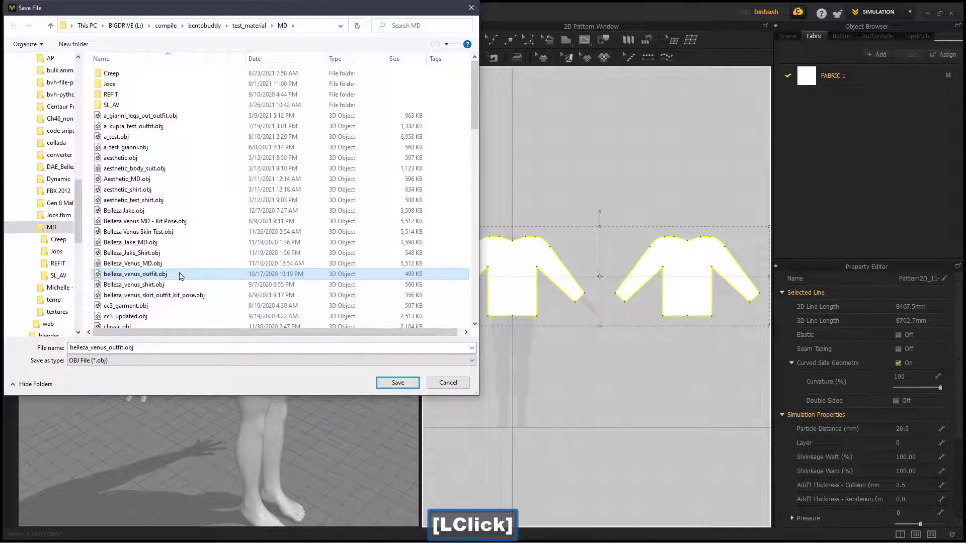
key("s")
key("g")
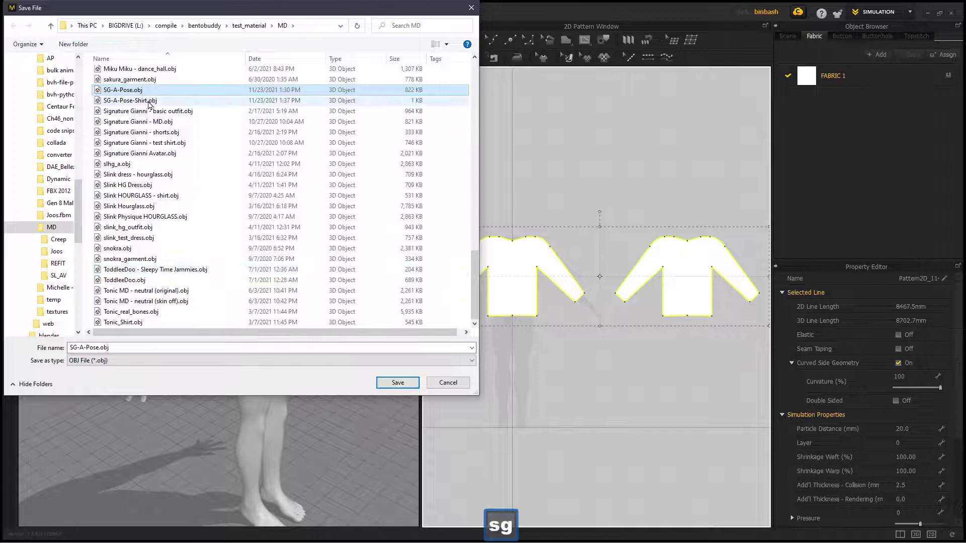
left_click(152, 104)
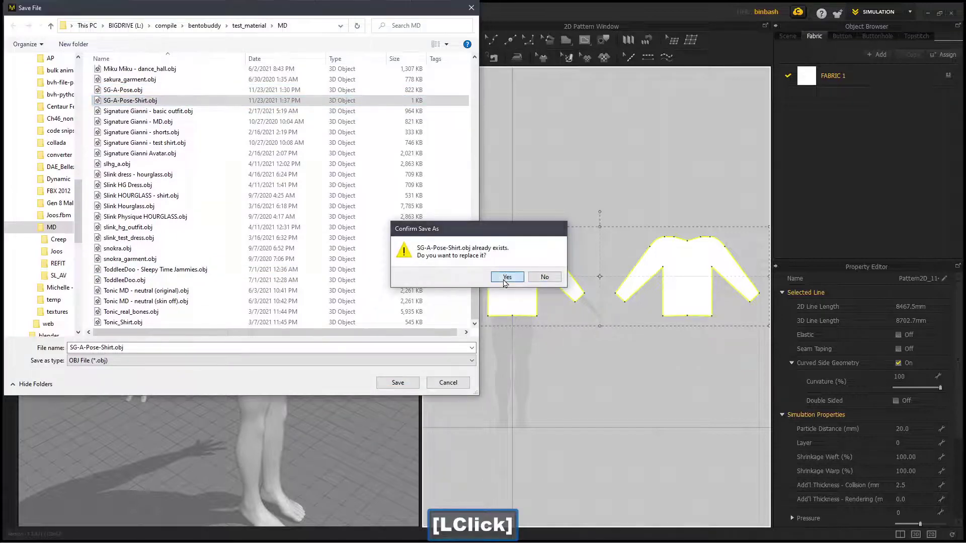
left_click(506, 284)
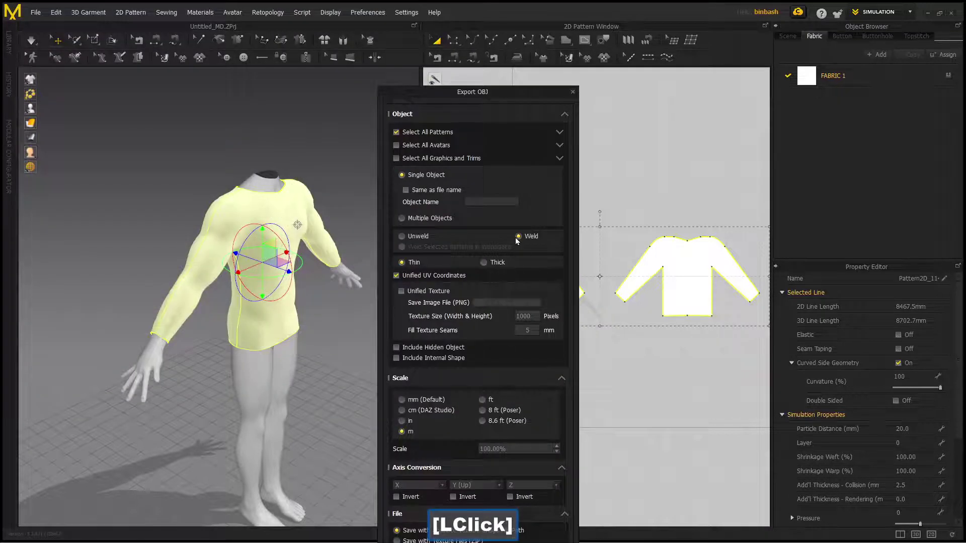
Keep Select All Patterns and Weld at metre scale and run the export.
left_click(520, 99)
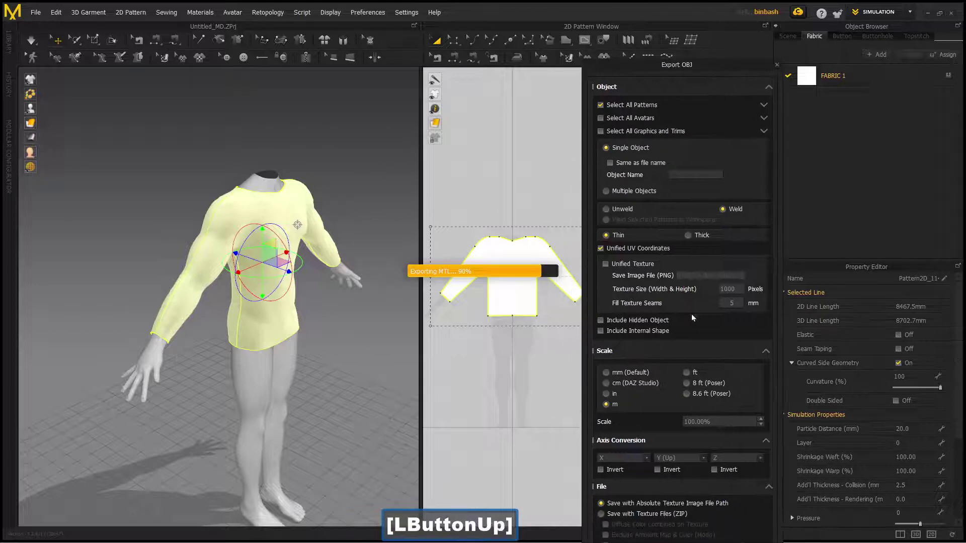
left_click(712, 70)
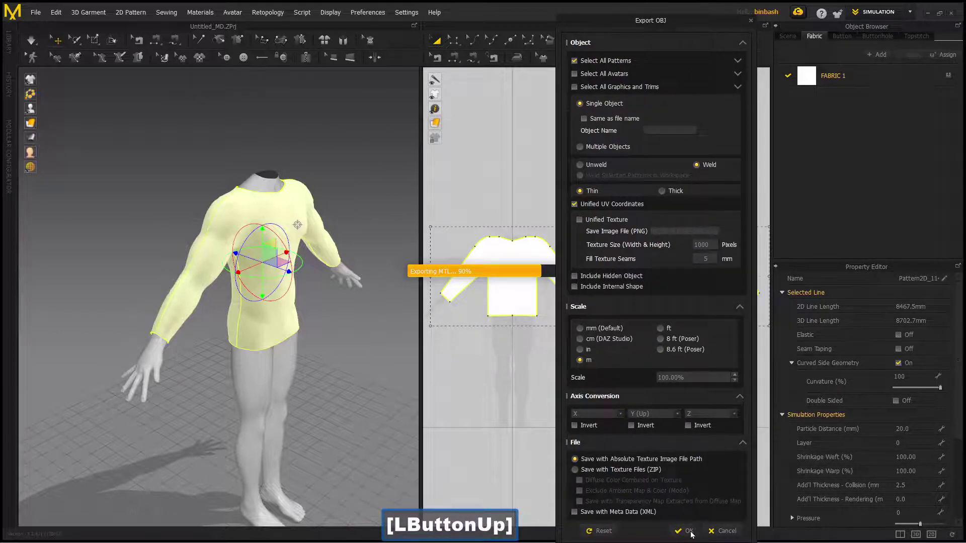
Check in Blender's Wavefront OBJ browser that SG-A-Pose-Shirt.obj exists in the MD folder, then cancel.
left_click(694, 536)
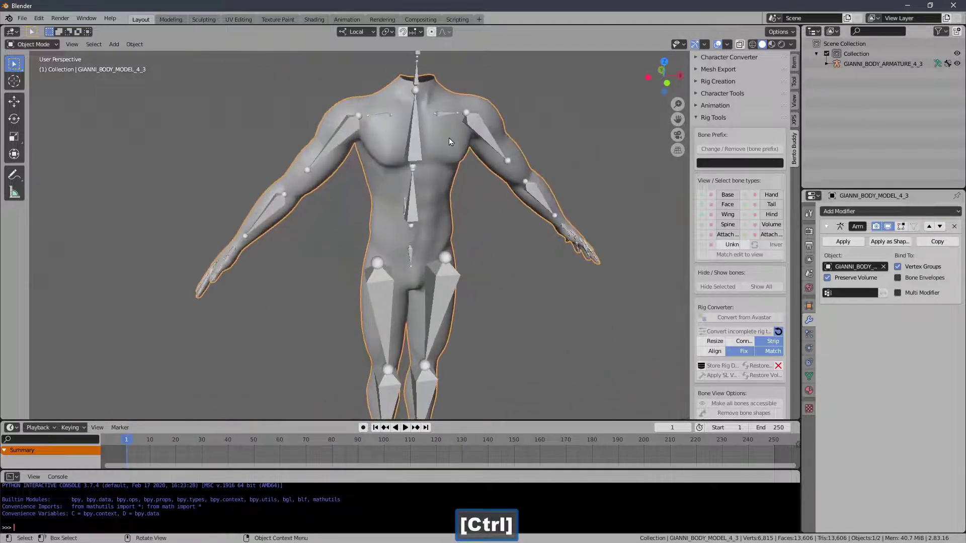
left_click(473, 179)
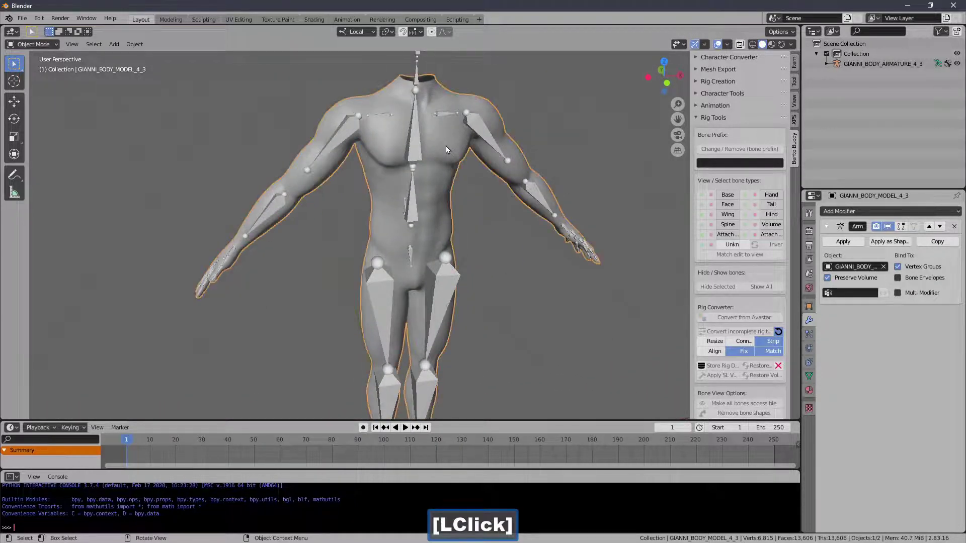
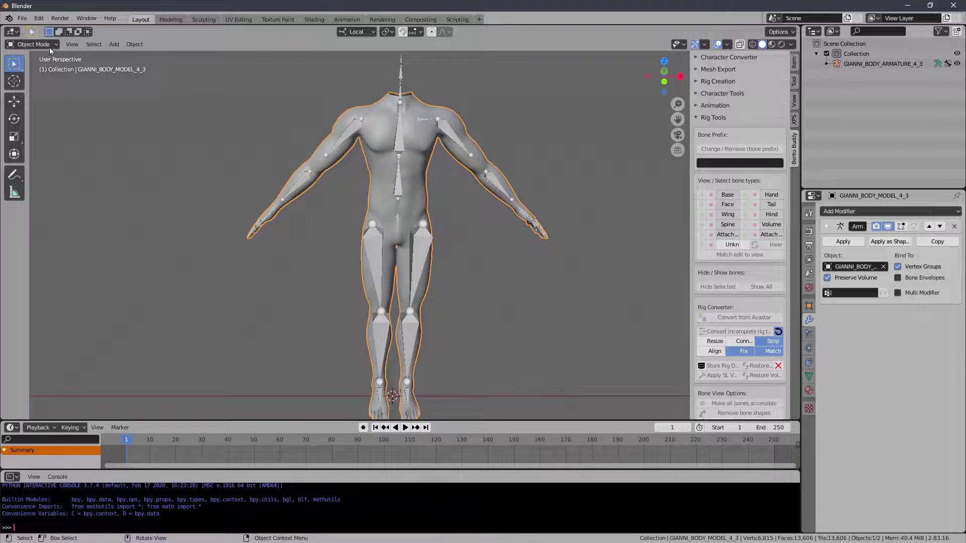
left_click(51, 51)
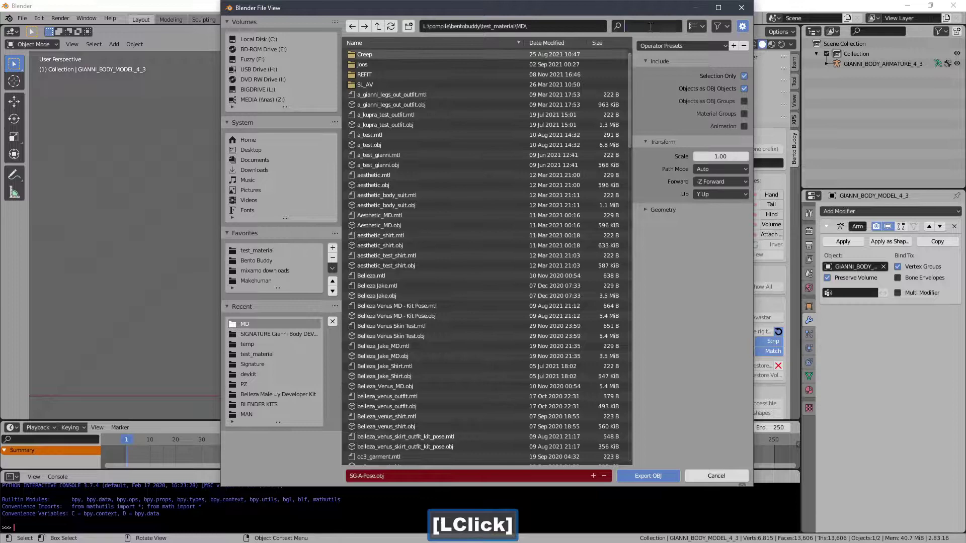
key("s")
key("g")
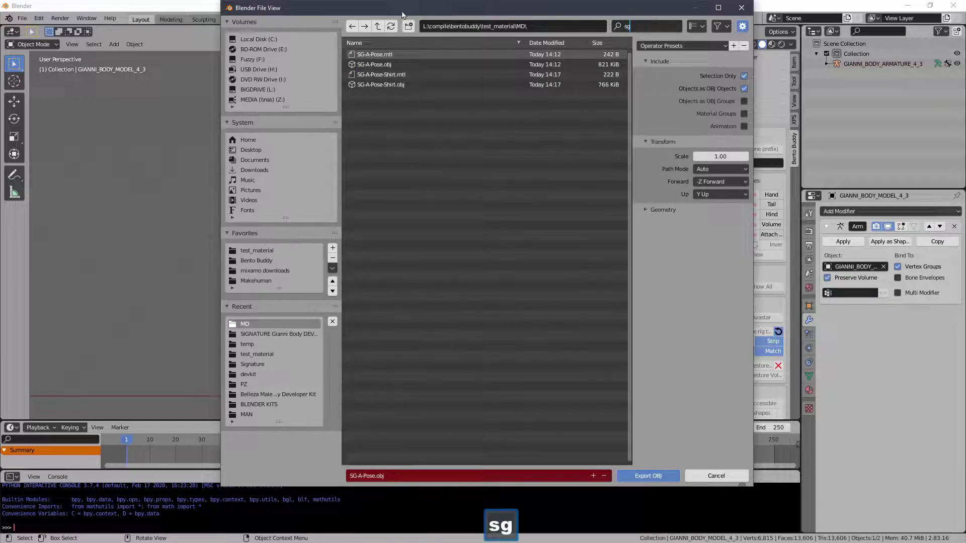
left_click(386, 86)
double_click(383, 91)
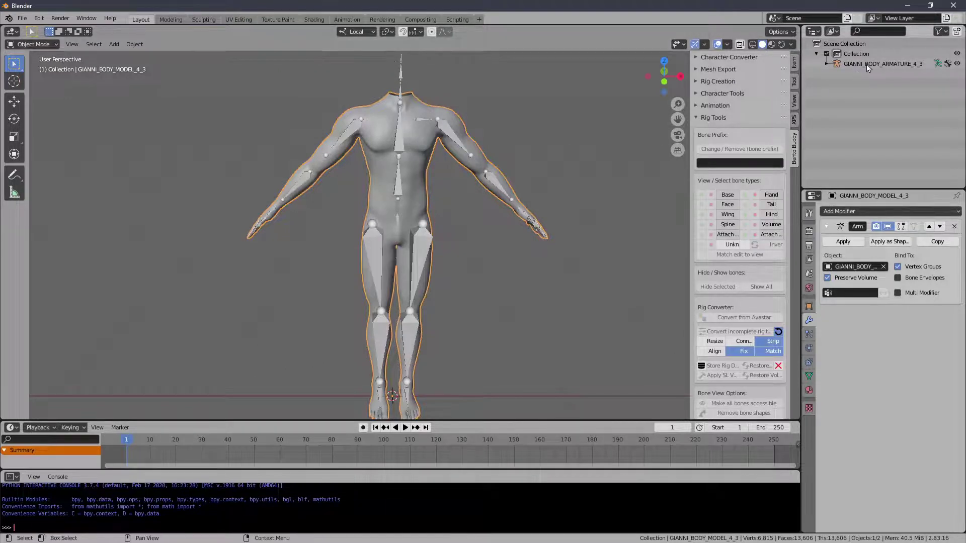
Select the GIANNI_BODY_ARMATURE_4_3 armature in the Outliner.
left_click(869, 68)
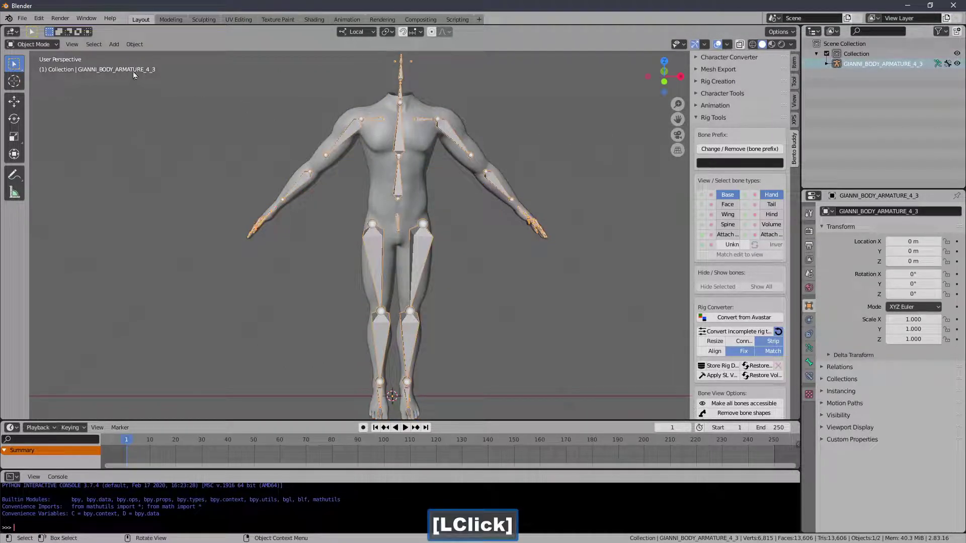
Import SG-A-Pose-Shirt.obj from the MD export folder via Wavefront OBJ, filtered to sg.
left_click(23, 22)
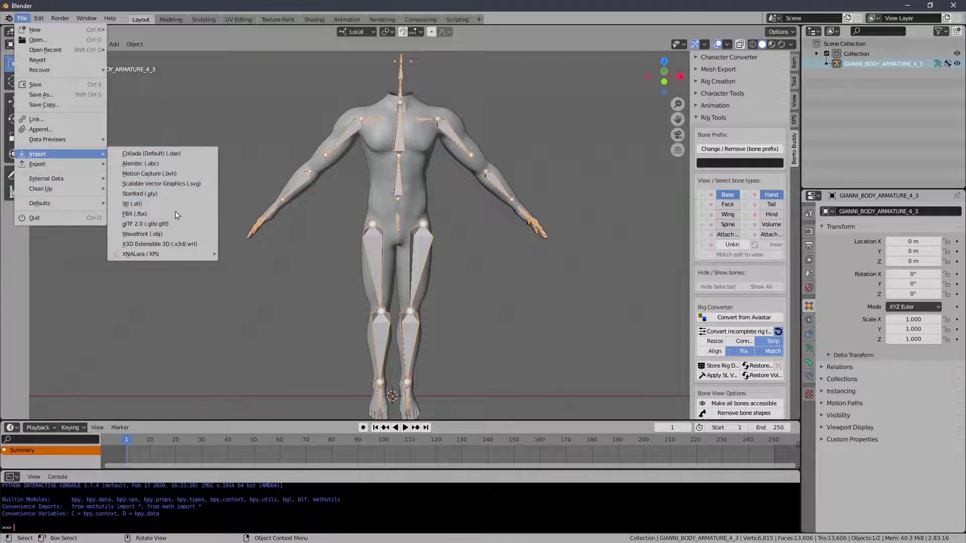
left_click(182, 238)
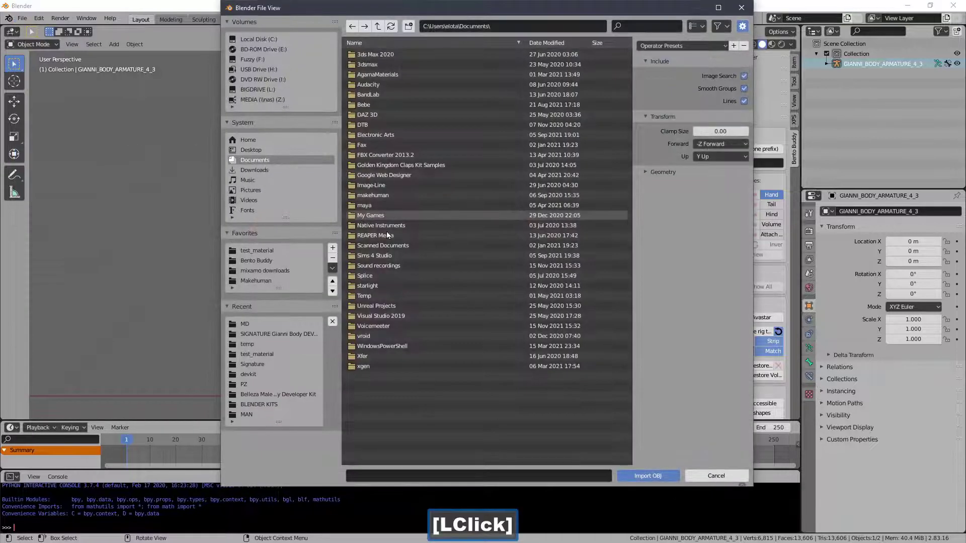
left_click(658, 28)
key("s")
key("g")
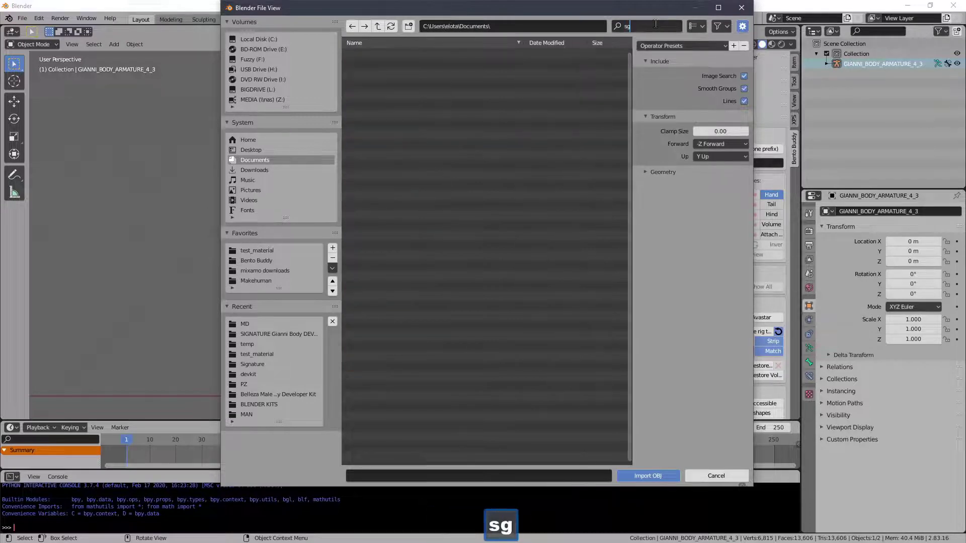
type("sg")
left_click(277, 332)
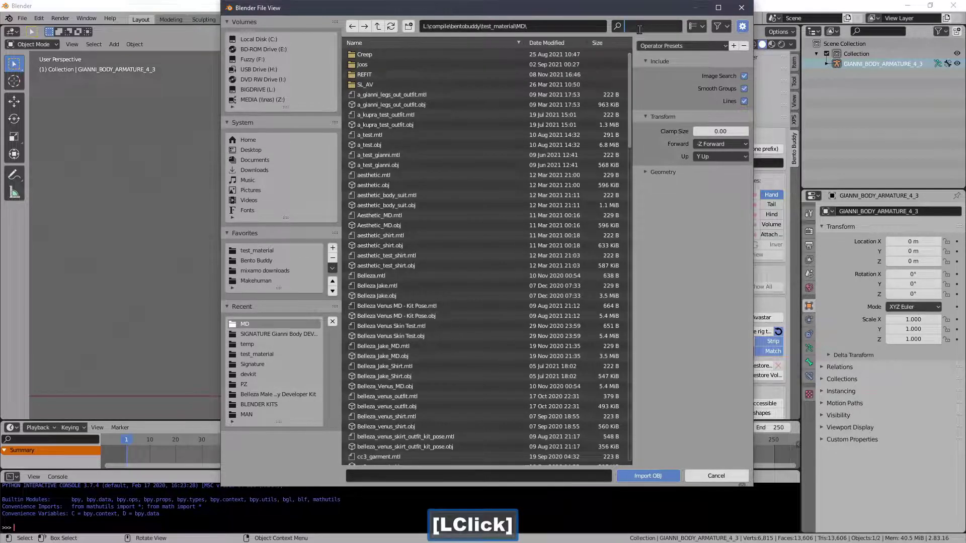
type("sg")
left_click(407, 95)
double_click(404, 88)
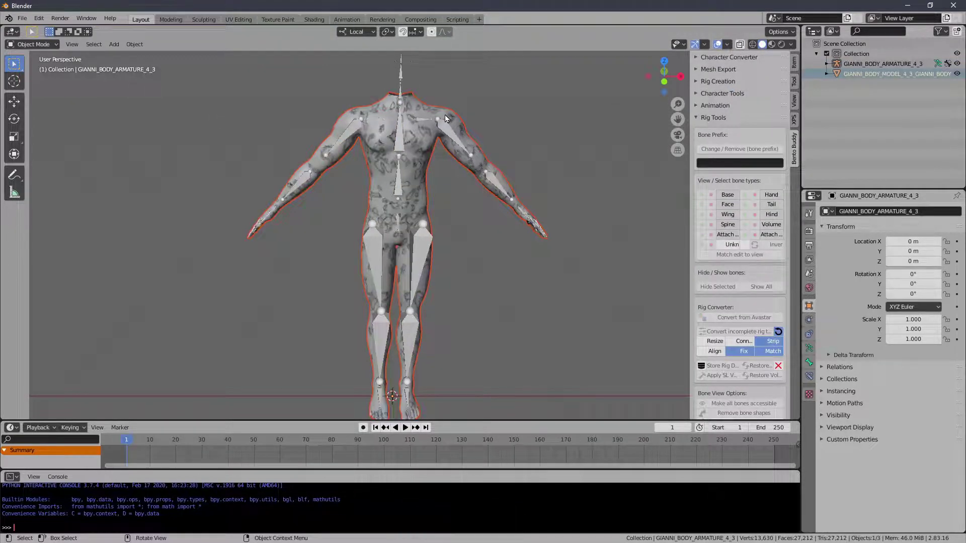
Undo the unwanted shirt import.
key("g")
left_click(355, 111)
key("Delete")
Import SG-A-Pose-Shirt.obj a second time through the Wavefront OBJ browser.
left_click(25, 22)
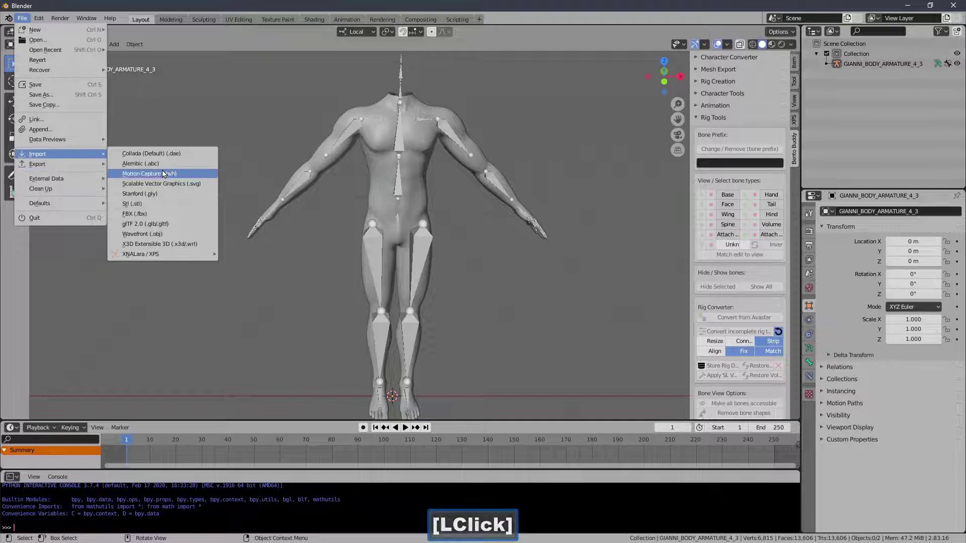
left_click(170, 239)
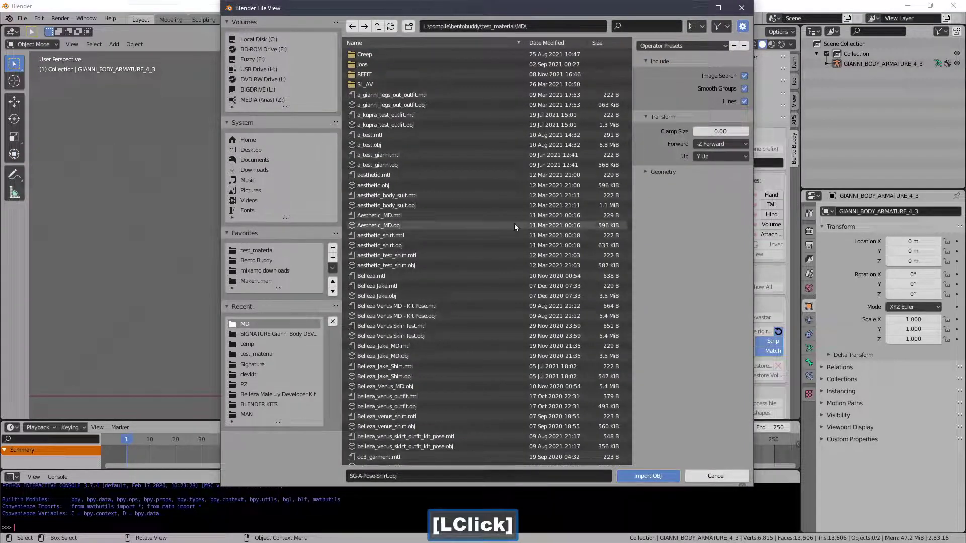
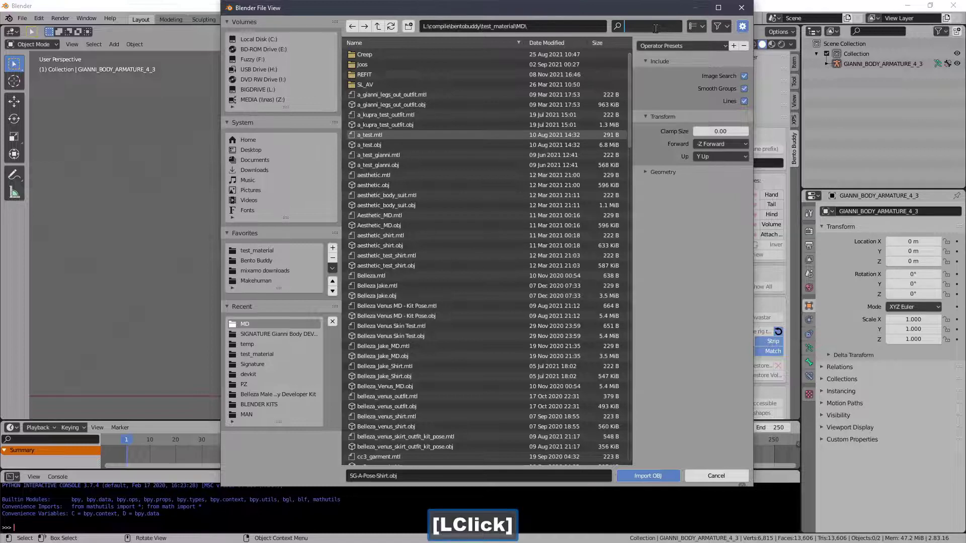
key("s")
key("g")
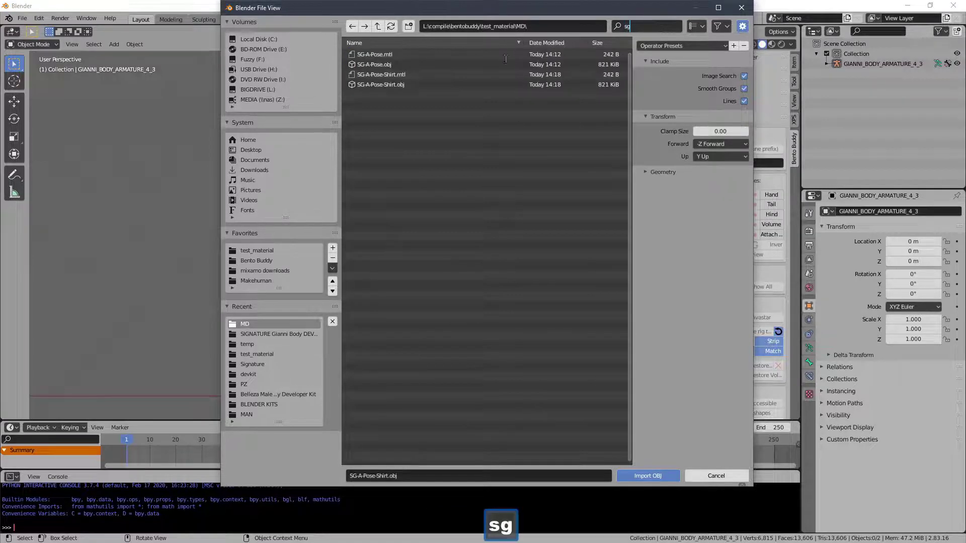
left_click(405, 91)
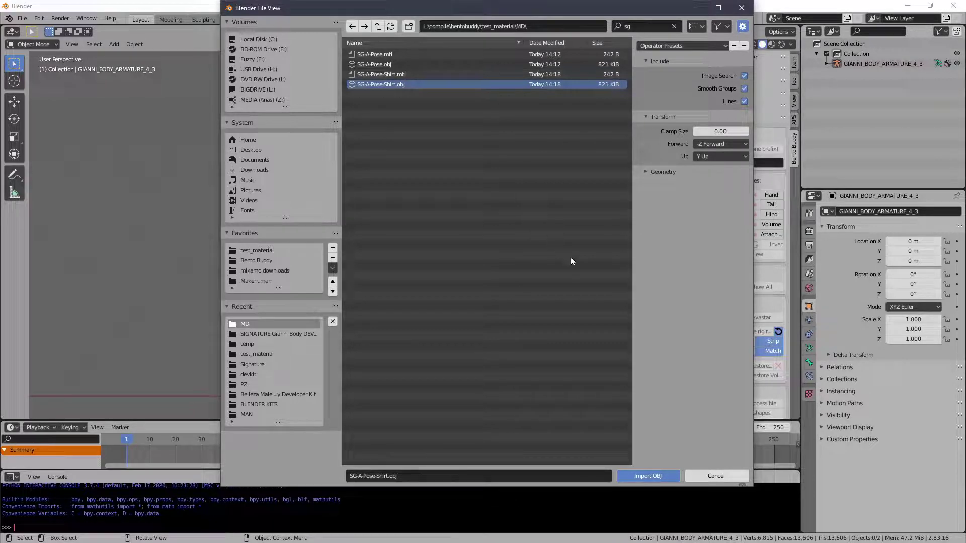
left_click(630, 479)
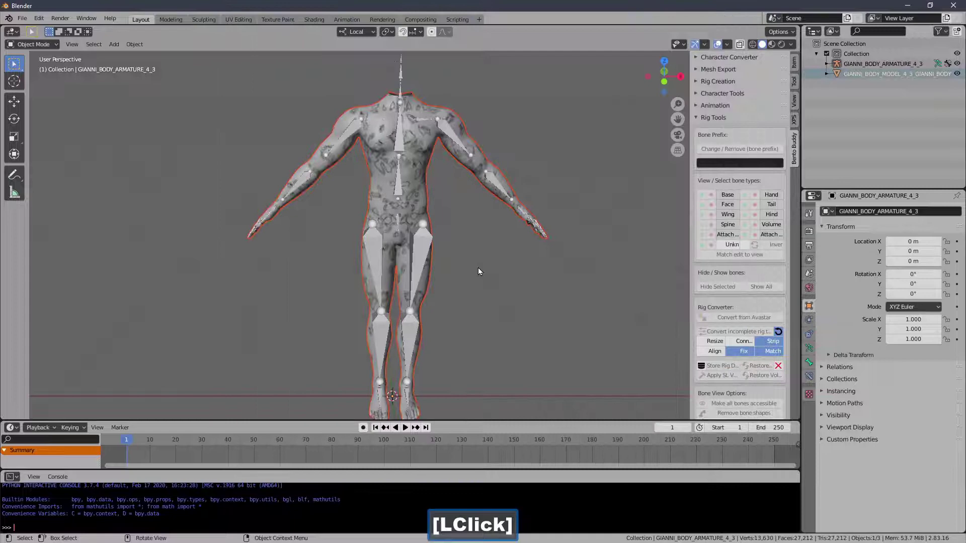
Undo again so the scene holds only the body and armature.
key("g")
left_click(387, 185)
key("Delete")
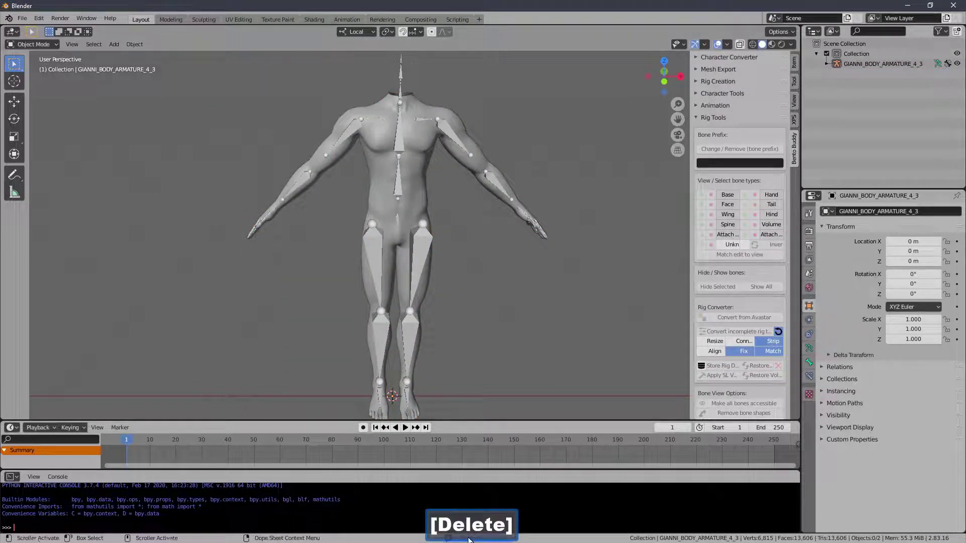
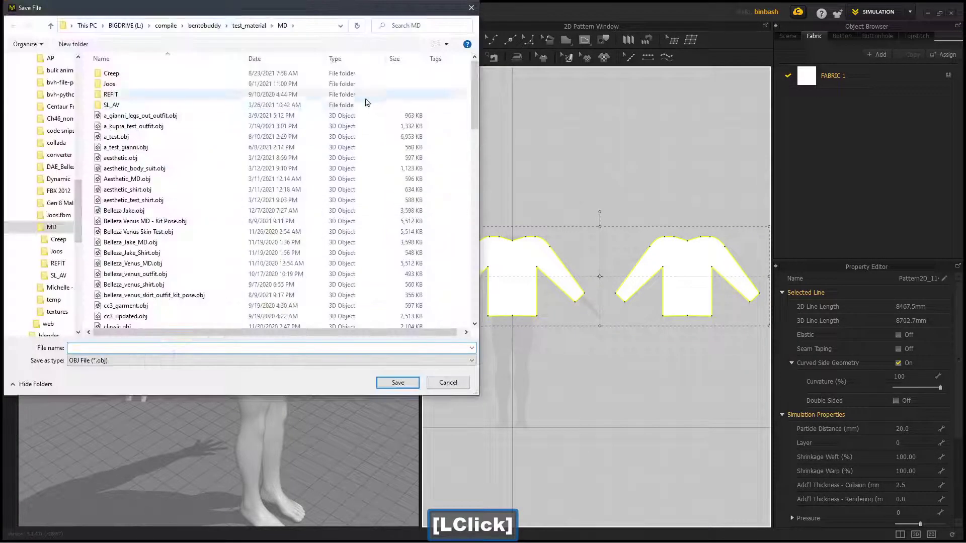
Target SG-A-Pose-Shirt.obj in the MD folder to save over the earlier export.
key("s")
type("sg")
left_click(155, 108)
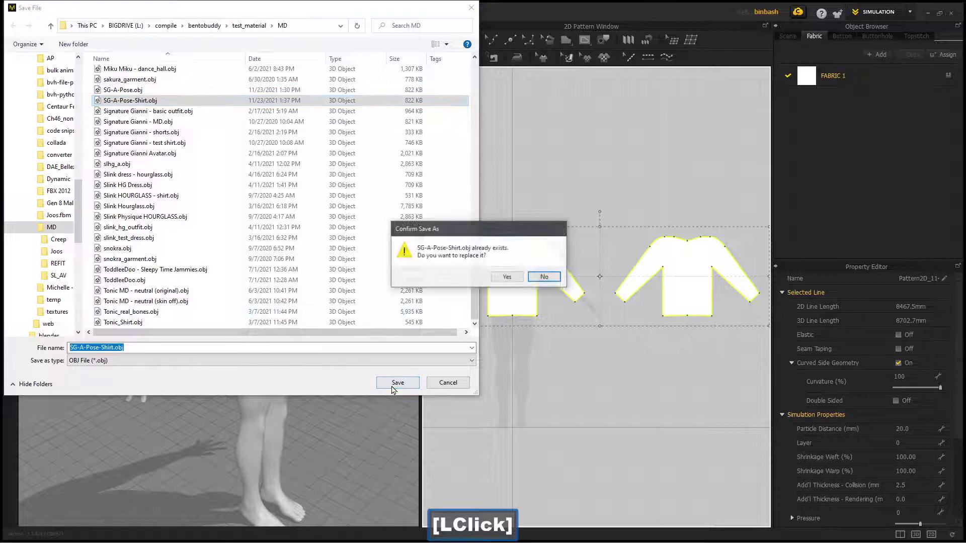
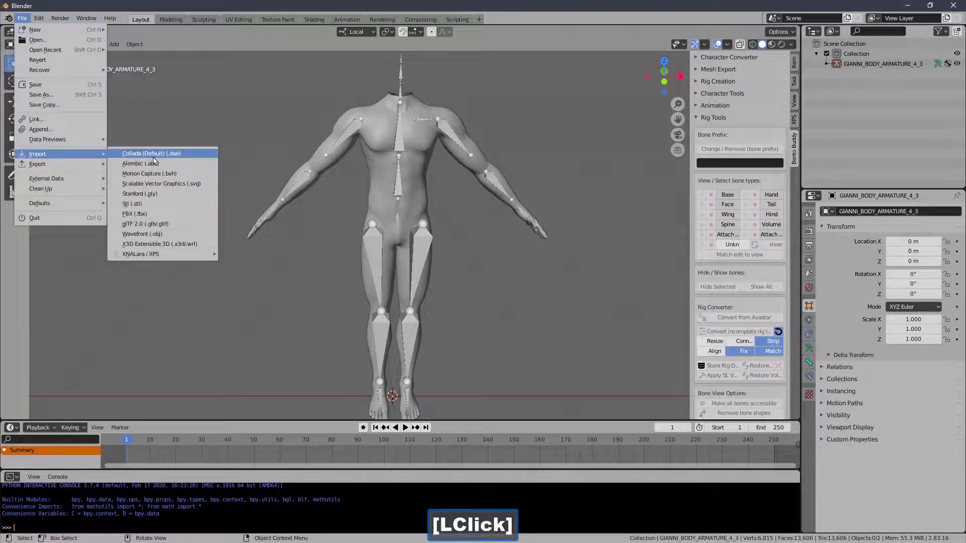
Import the re-exported SG-A-Pose-Shirt.obj via Wavefront OBJ, filtered to sg.
left_click(188, 239)
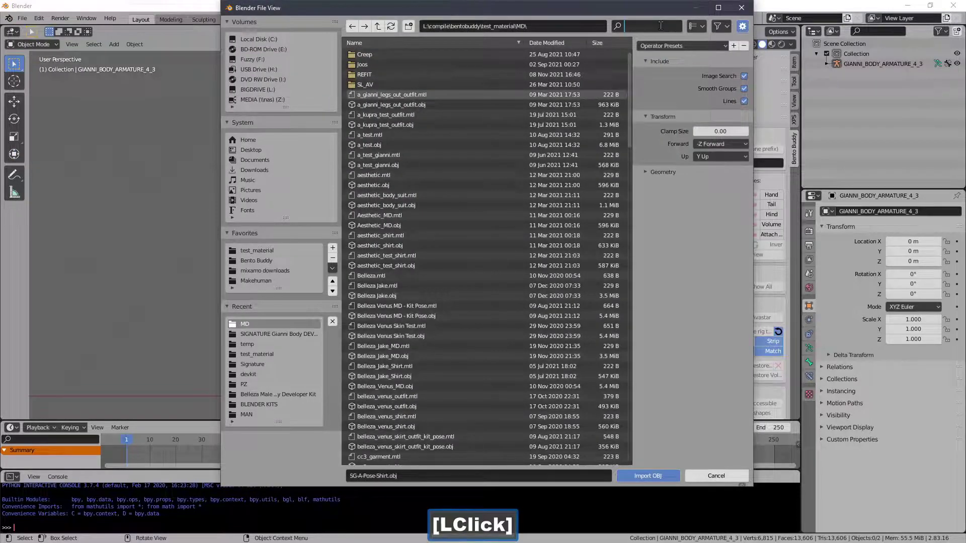
key("s")
type("sg")
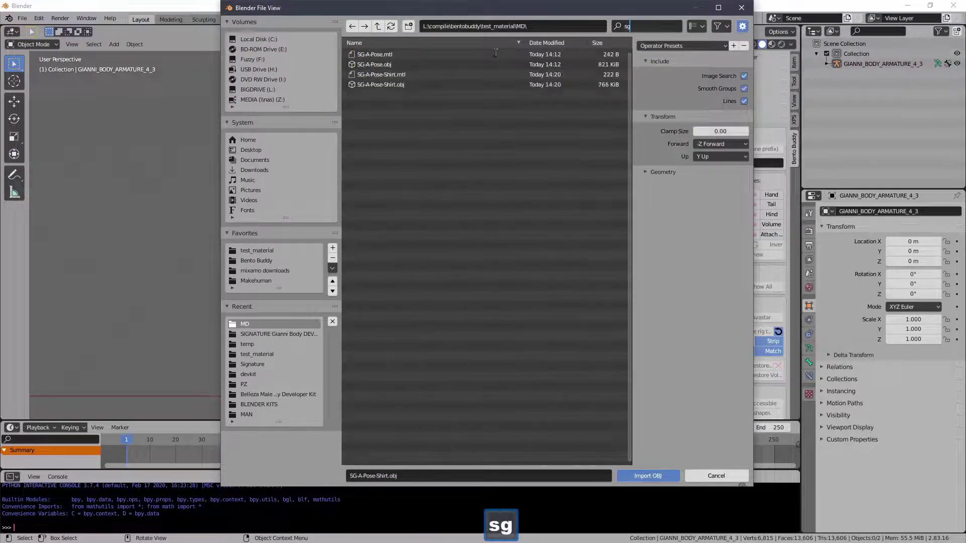
left_click(403, 92)
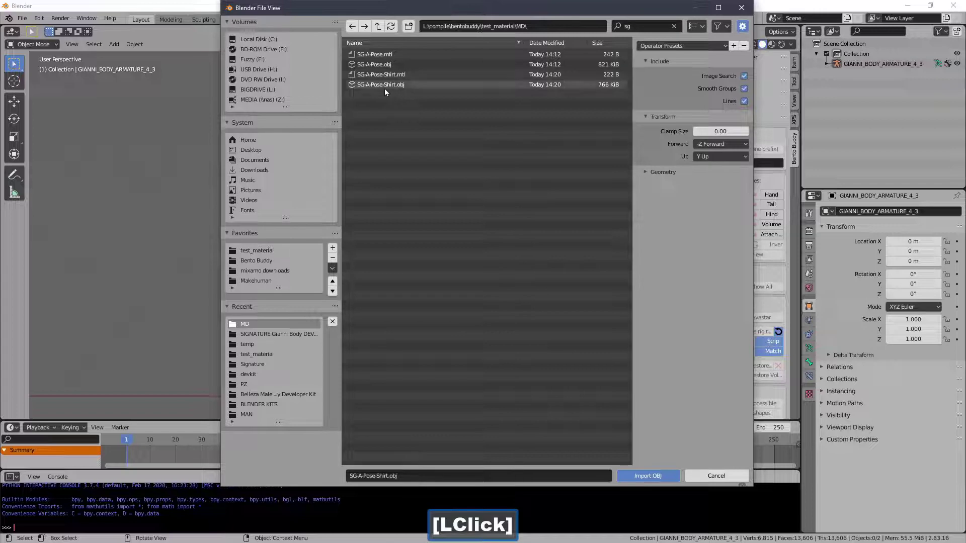
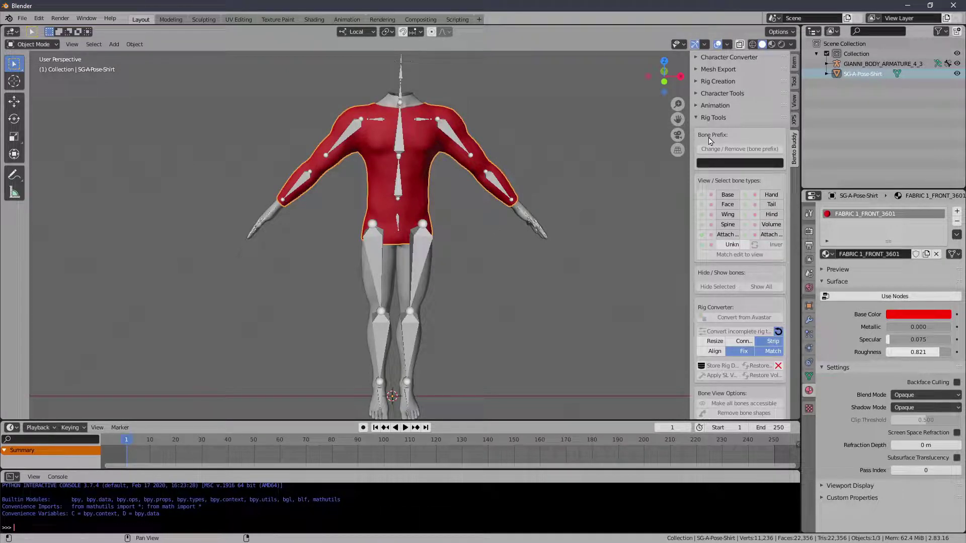
In Bento Buddy, lock the shirt and body as skinning sources and transfer the body weights.
left_click(711, 119)
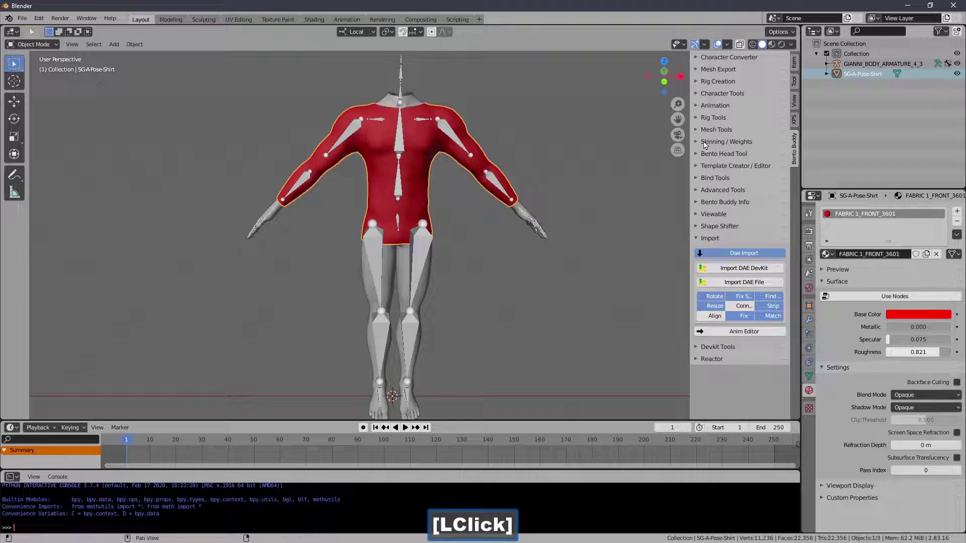
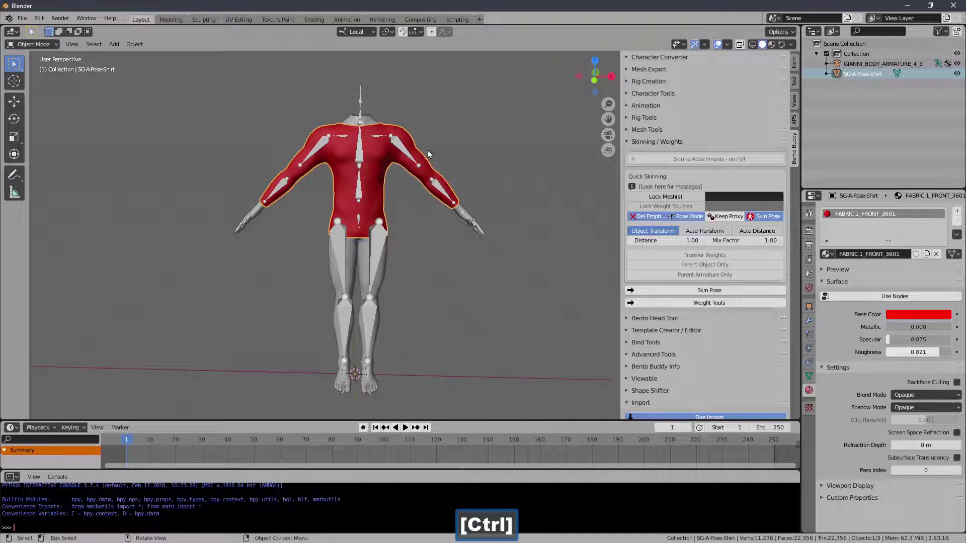
left_click(653, 197)
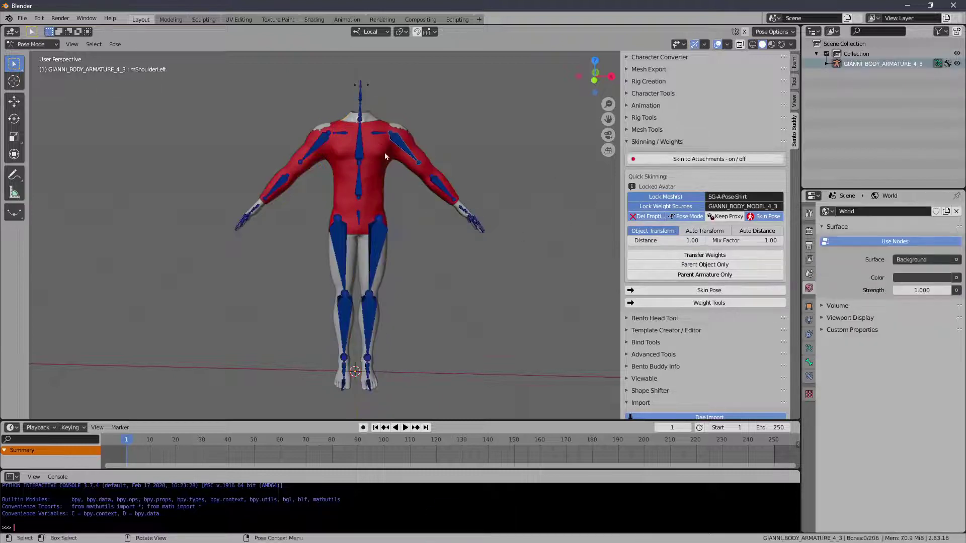
Rotate mShoulderLeft in Pose Mode to test the skinning, then cancel the rotation.
left_click(401, 144)
key("r")
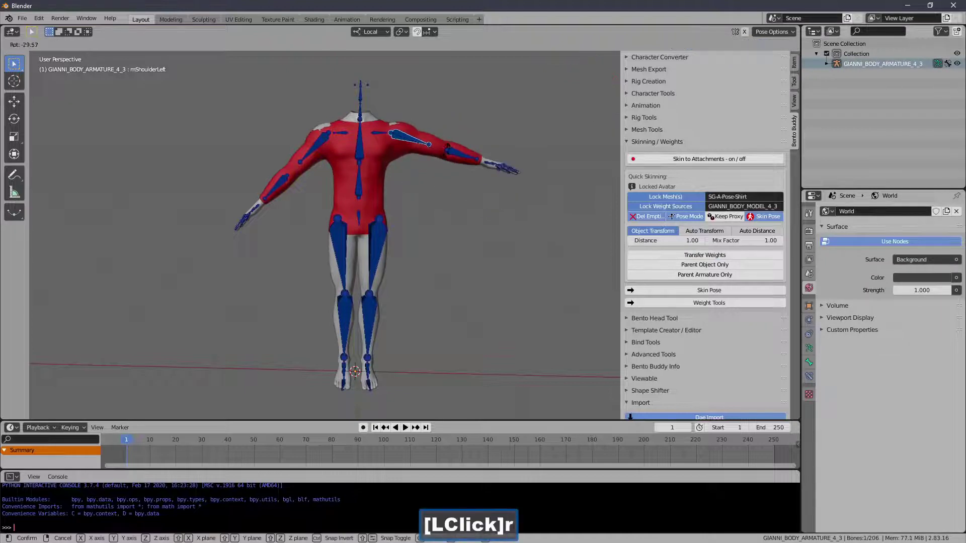
right_click(453, 145)
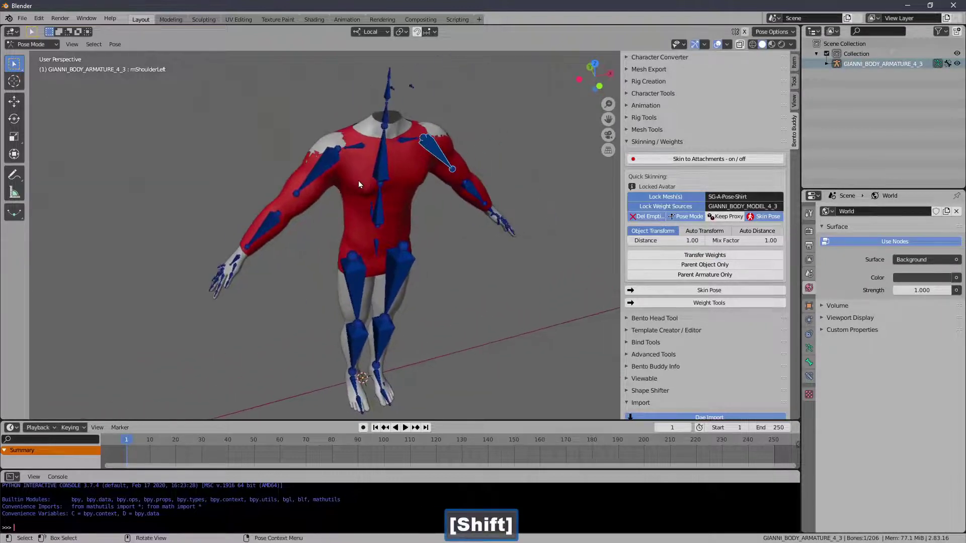
Select the SG-A-Pose-Shirt mesh and enter Edit Mode.
left_click(54, 47)
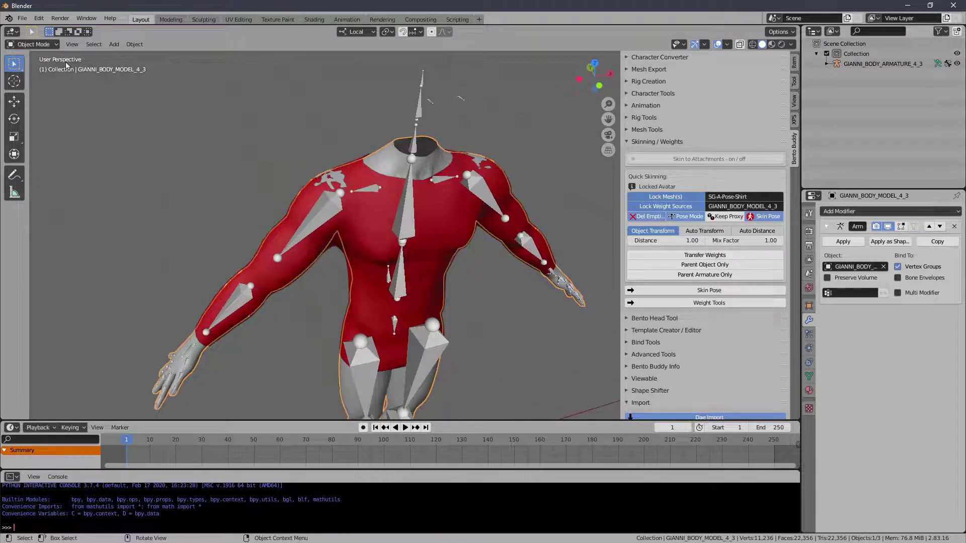
left_click(51, 48)
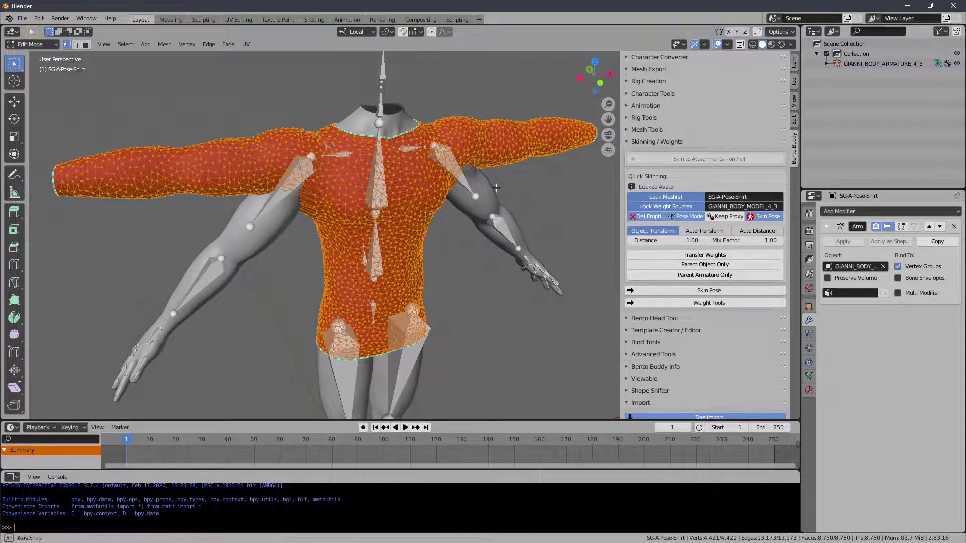
left_click(904, 233)
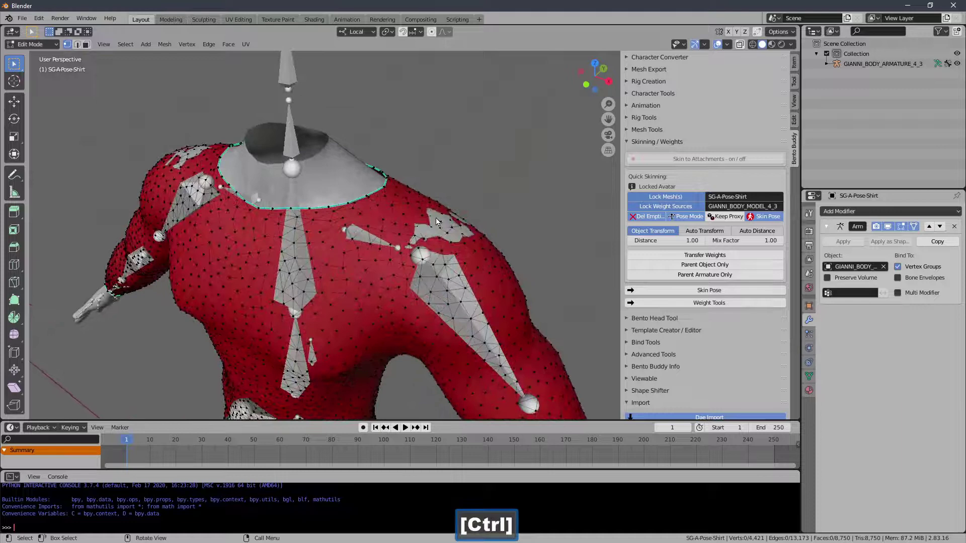
Pick vertices at the neck and left shoulder where the grey body pokes through.
left_click(453, 231)
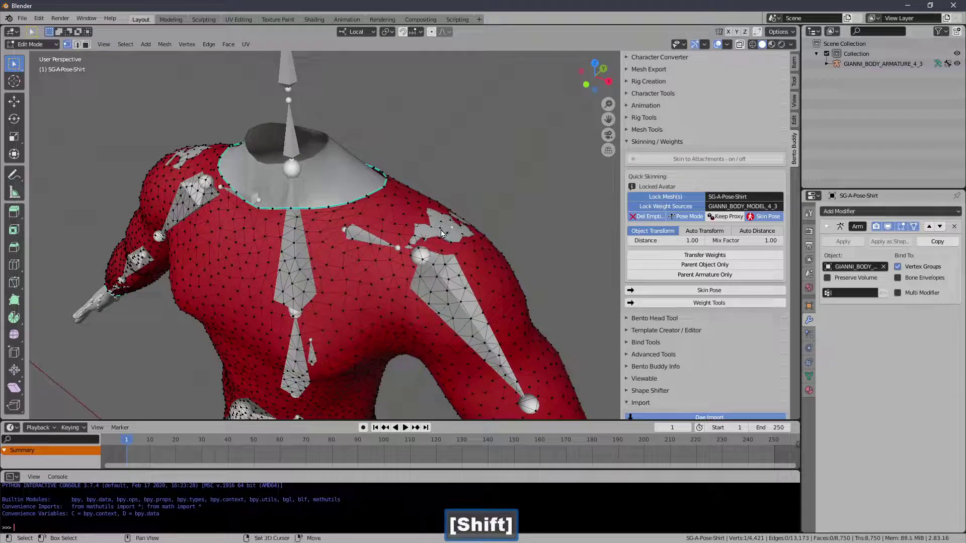
left_click(444, 234)
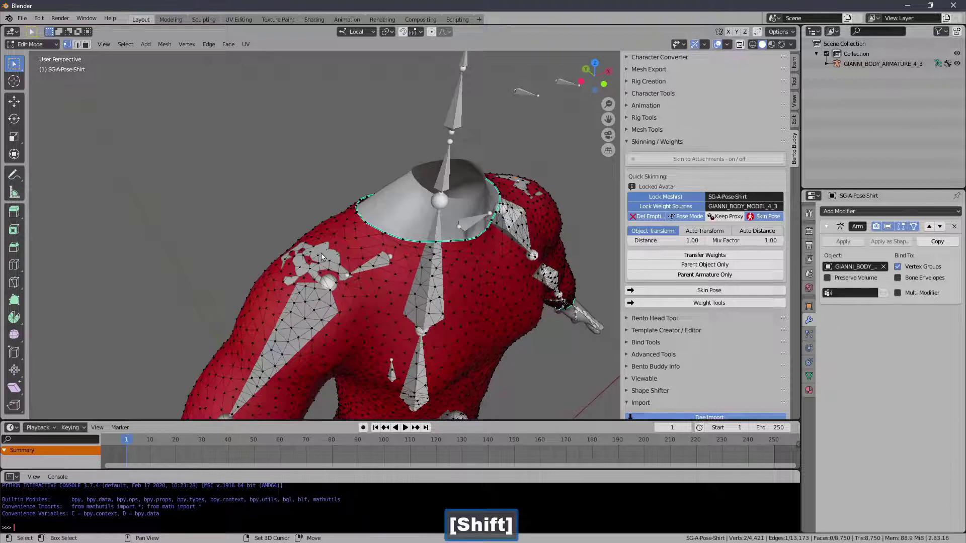
left_click(321, 261)
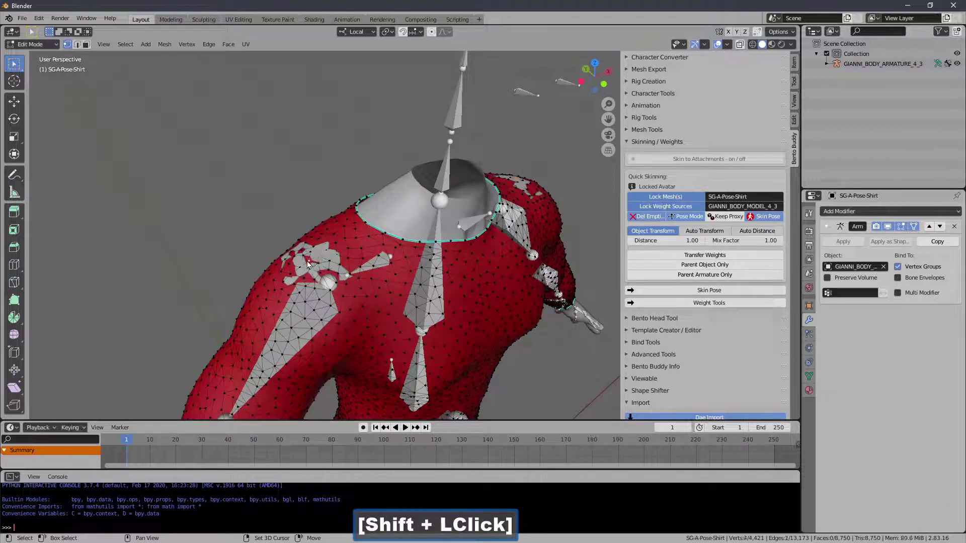
left_click(435, 34)
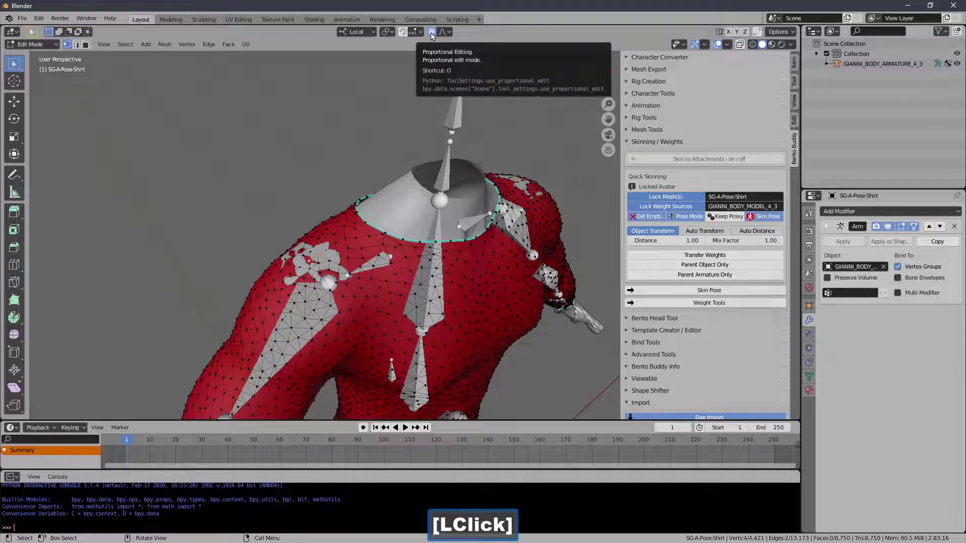
Pull the neckline vertices with Proportional Editing, tuning the falloff radius.
left_click(445, 37)
key("g")
key("Page_Down")
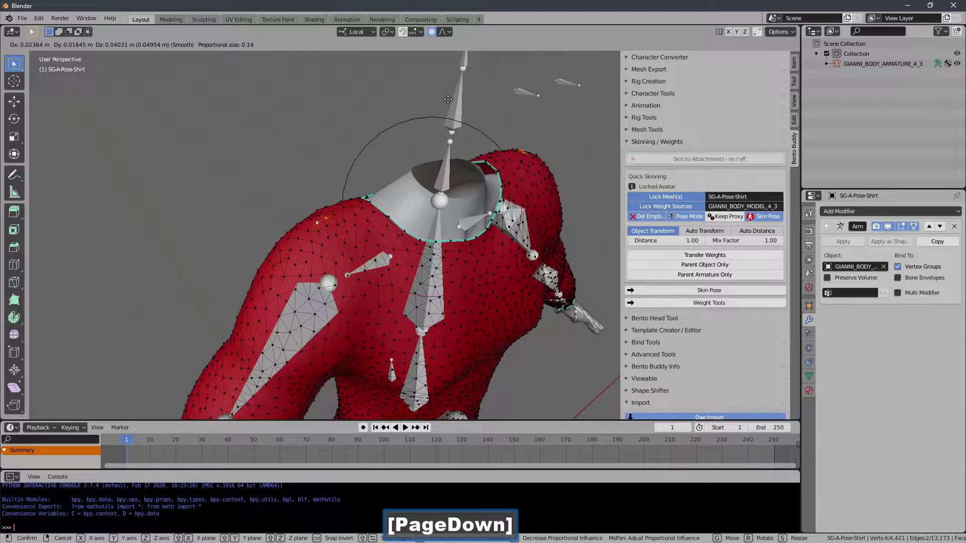
key("Page_Up")
key("Page_Down")
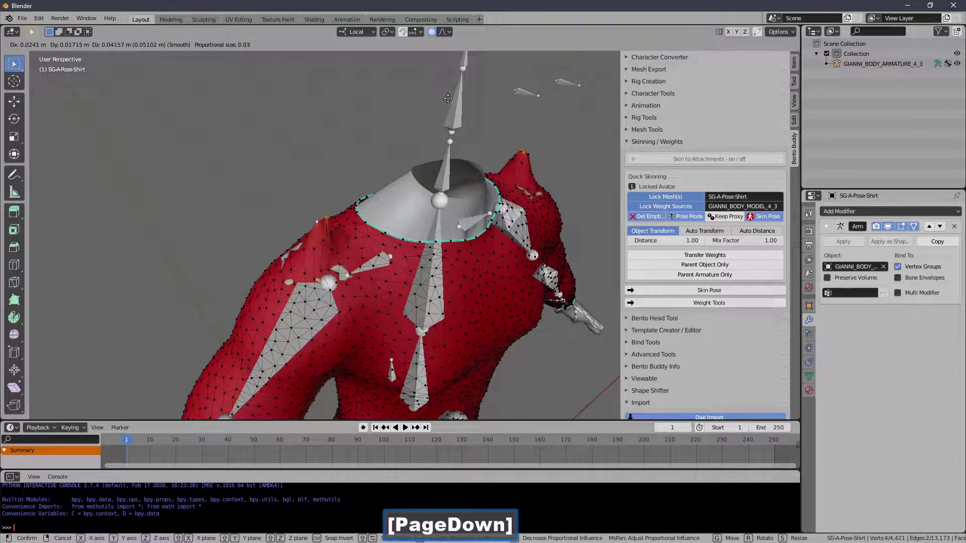
key("Page_Up")
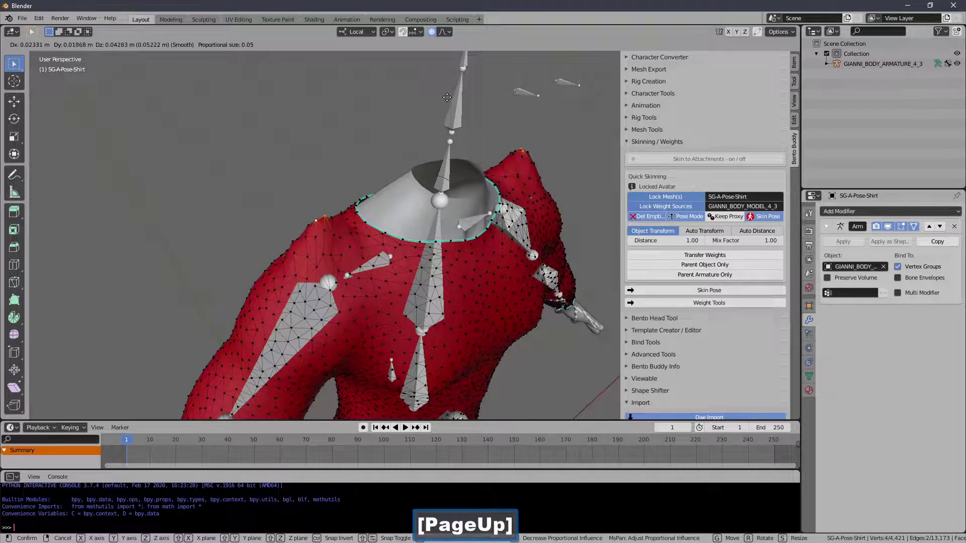
key("Page_Down")
key("Page_Up")
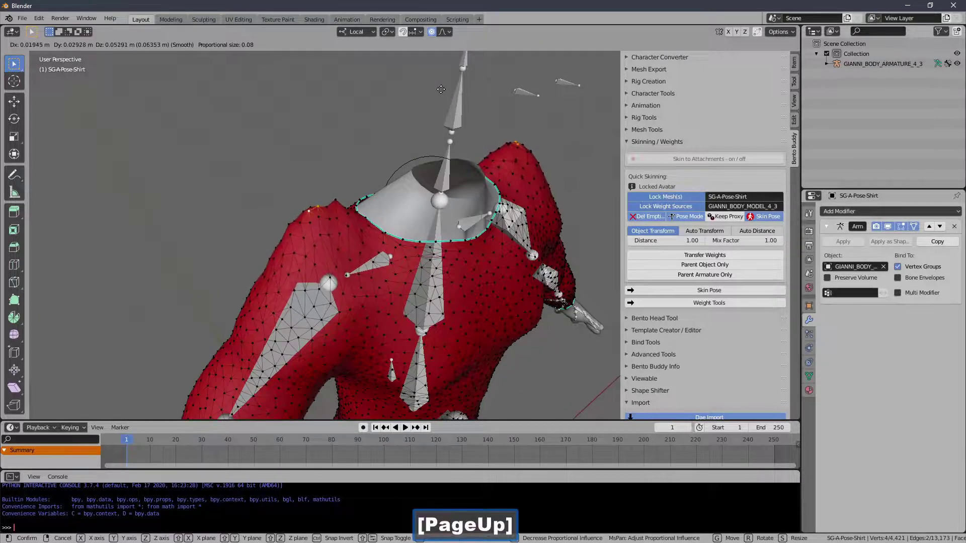
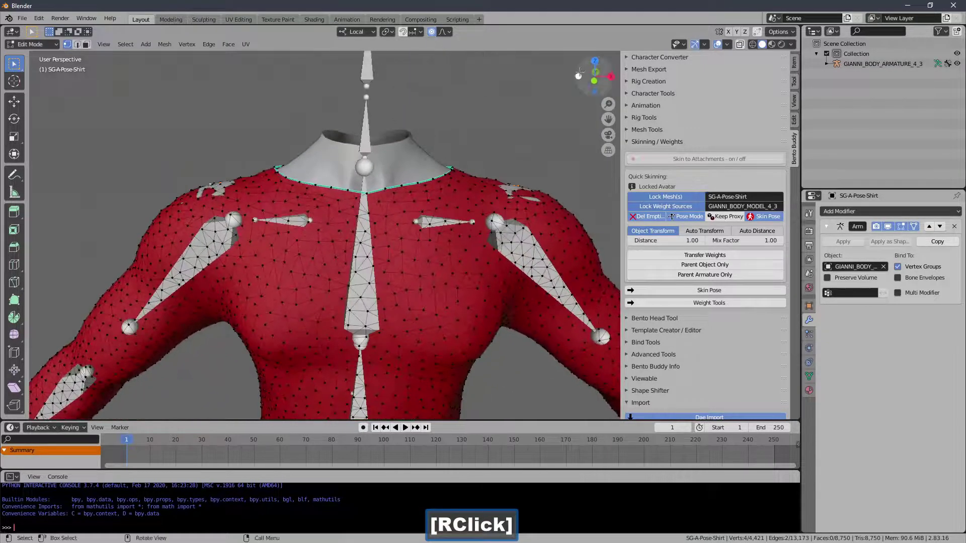
Settle the lifted front neckline and undo the last adjustment.
left_click(708, 50)
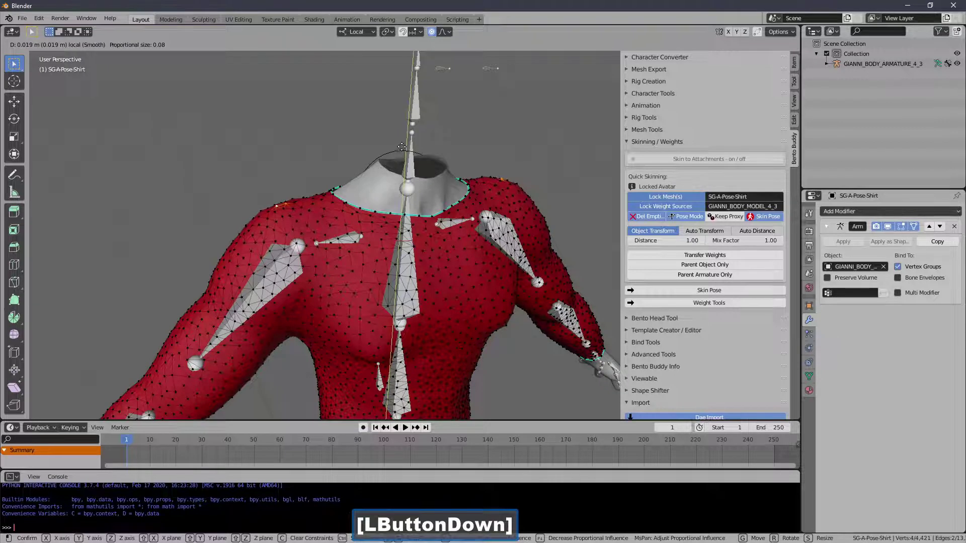
key("ctrl+z")
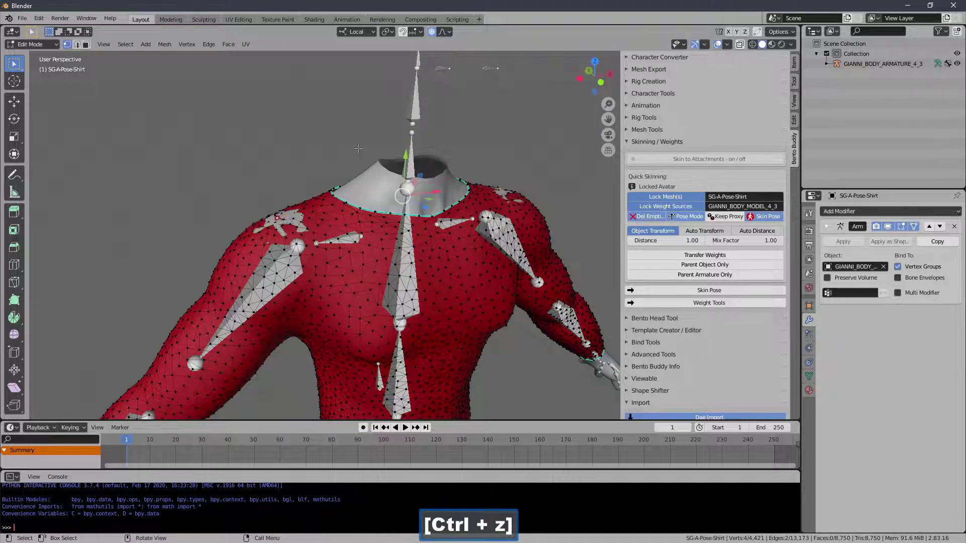
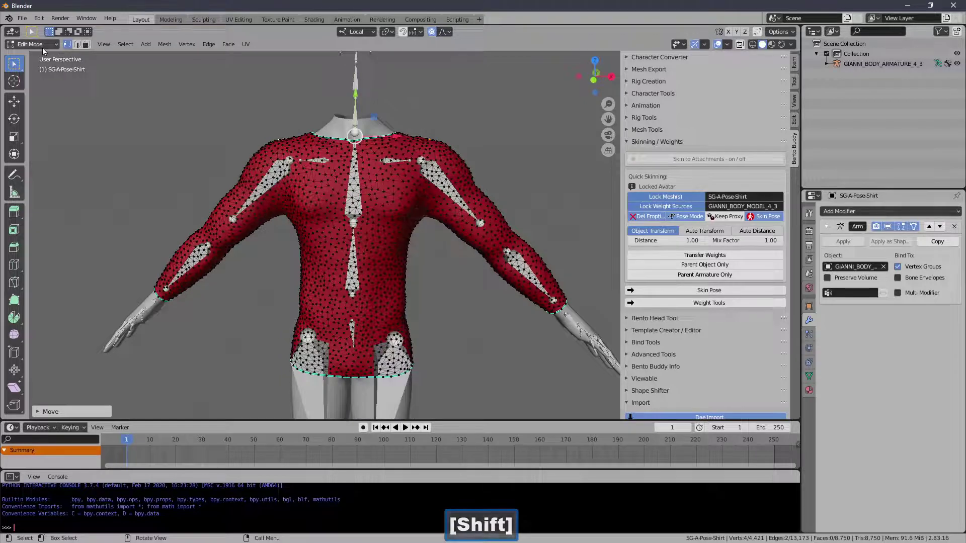
Clear all bone rotations on the avatar rig so it returns to T-pose, then reselect the shirt.
left_click(46, 49)
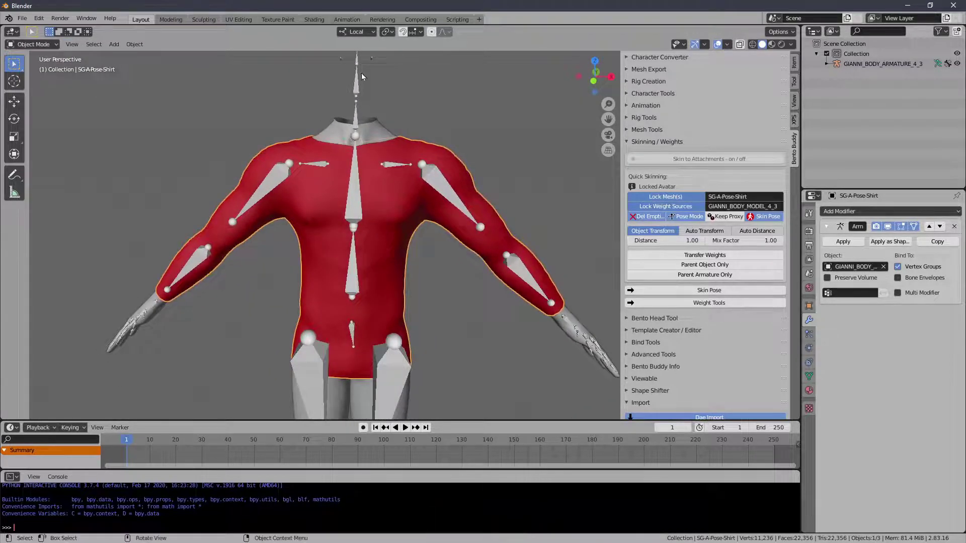
left_click(357, 82)
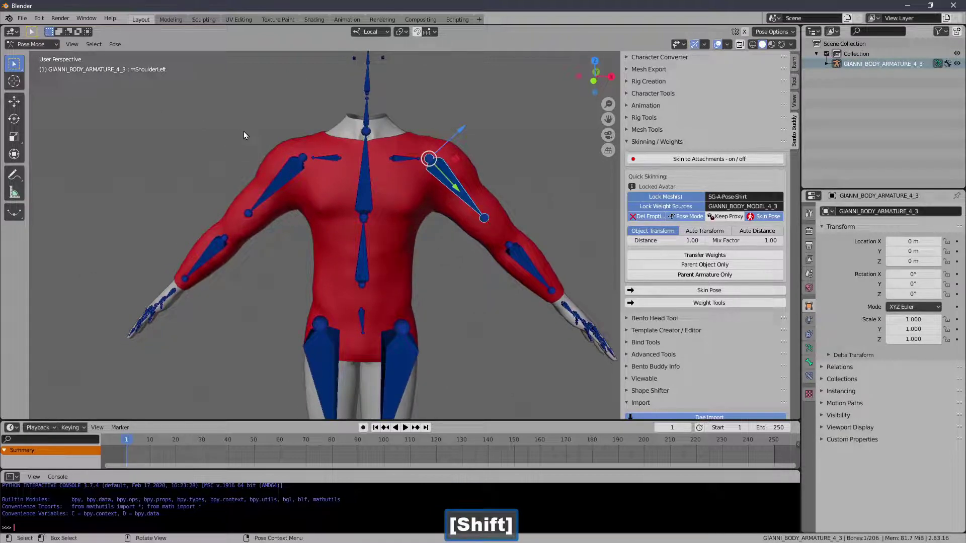
key("a")
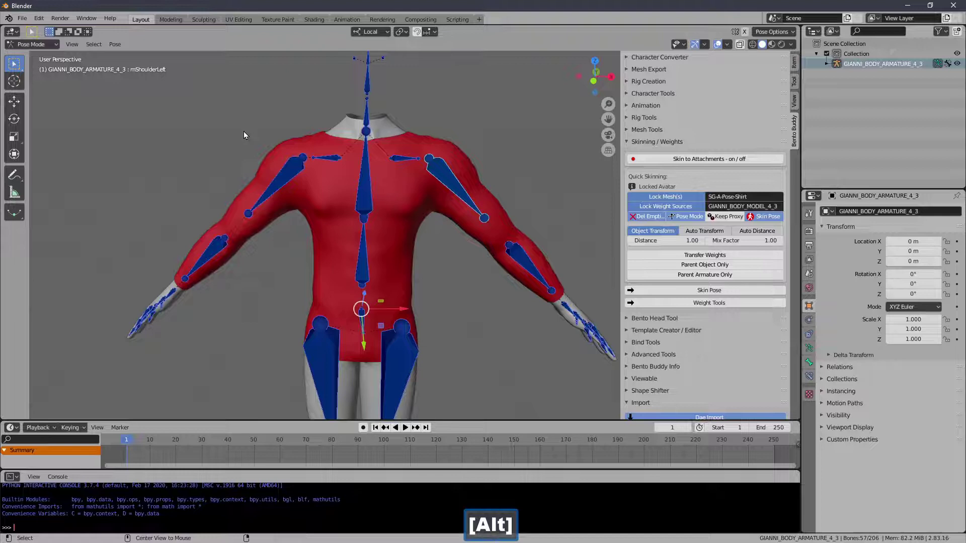
key("alt+r")
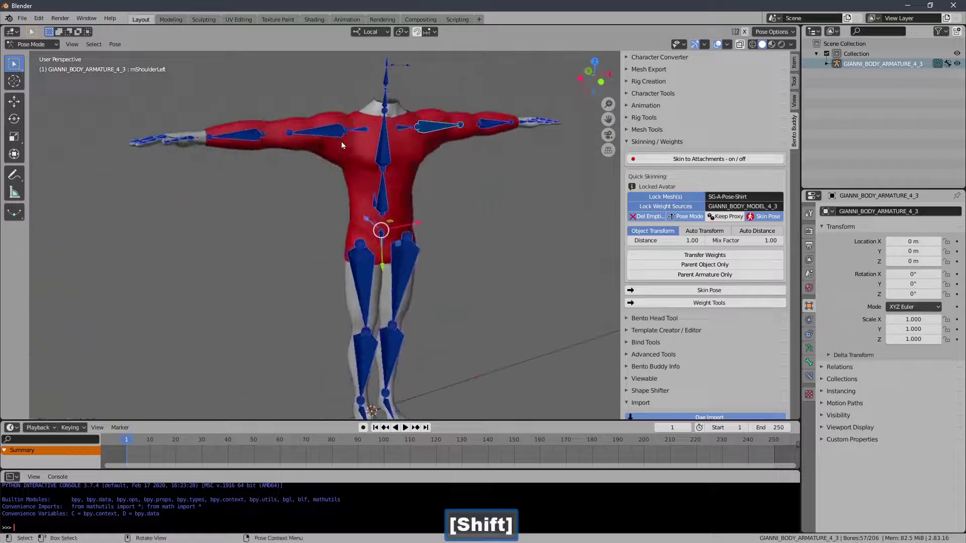
left_click(46, 46)
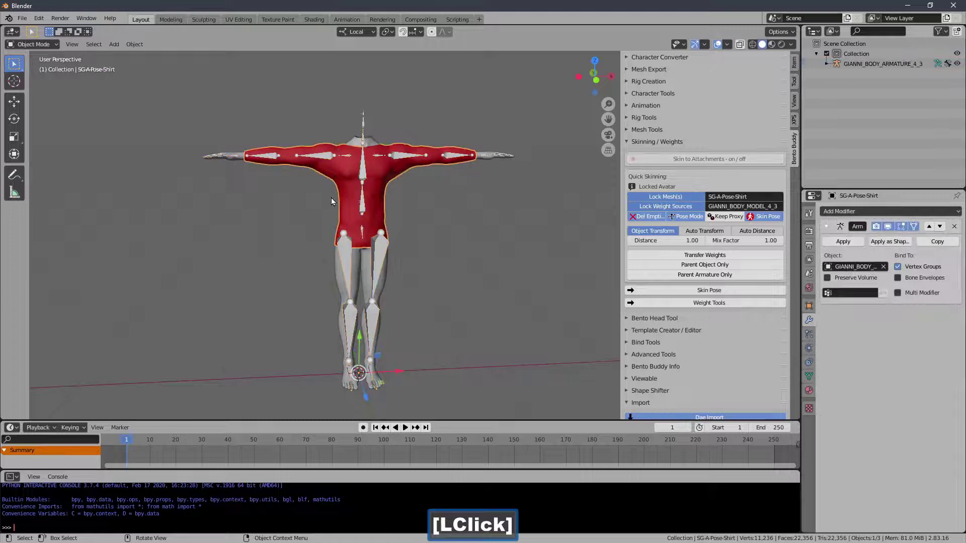
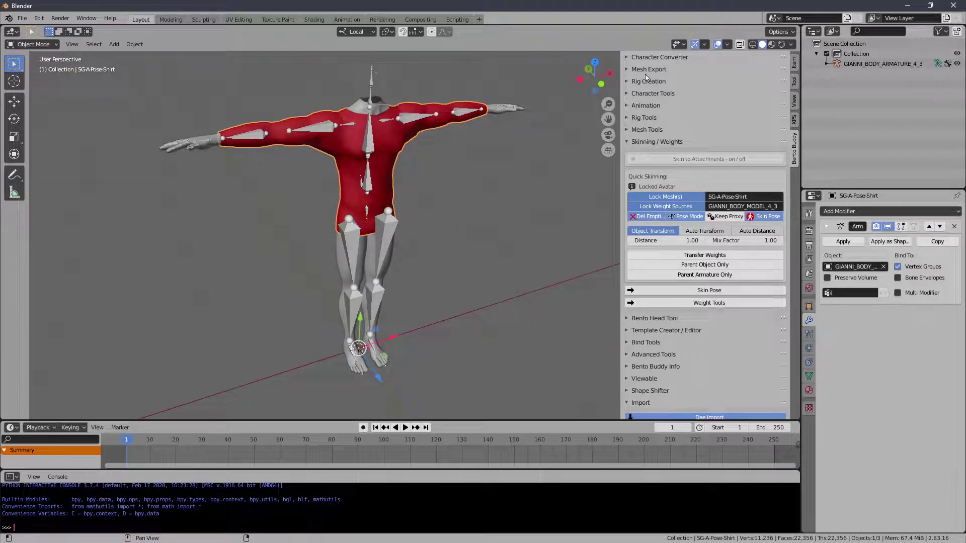
Export the shirt for SL/OpenSim as a Collada DAE into the temp folder.
left_click(652, 73)
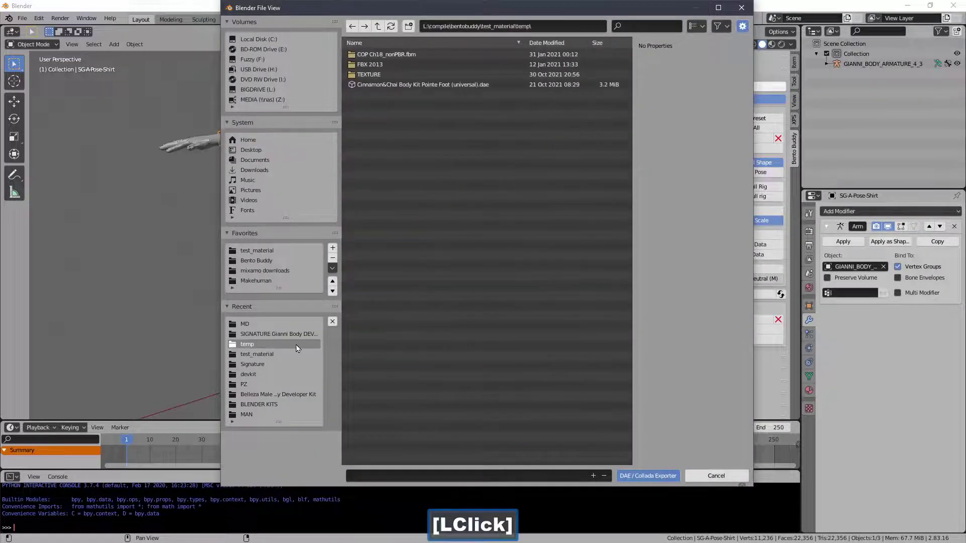
double_click(374, 366)
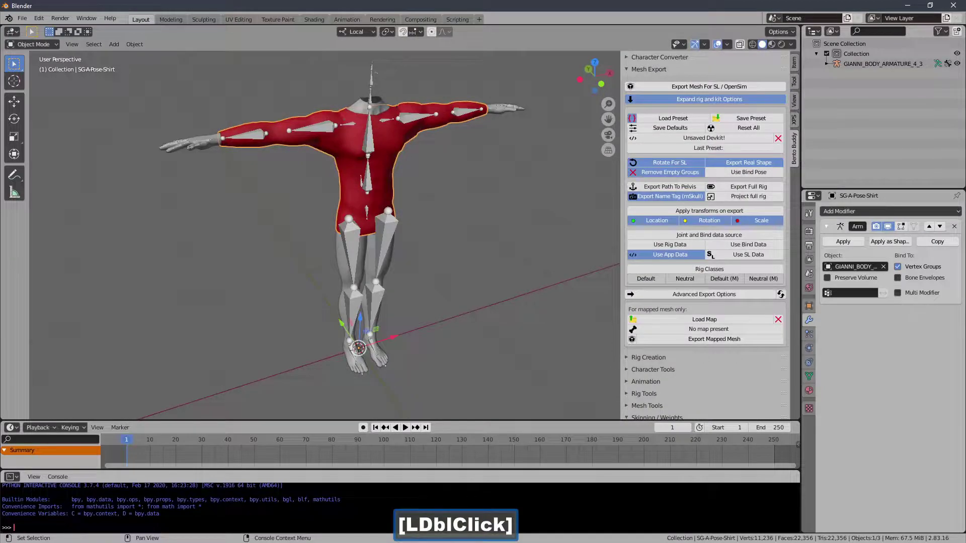
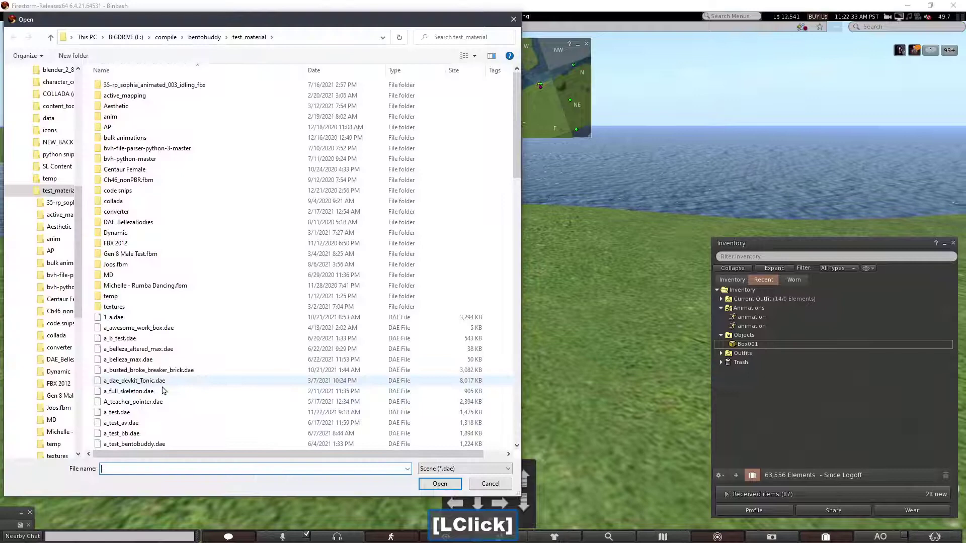
Load the shirt DAE, include skin weights in Rigging, and upload the rigged mesh for L$11.
double_click(151, 418)
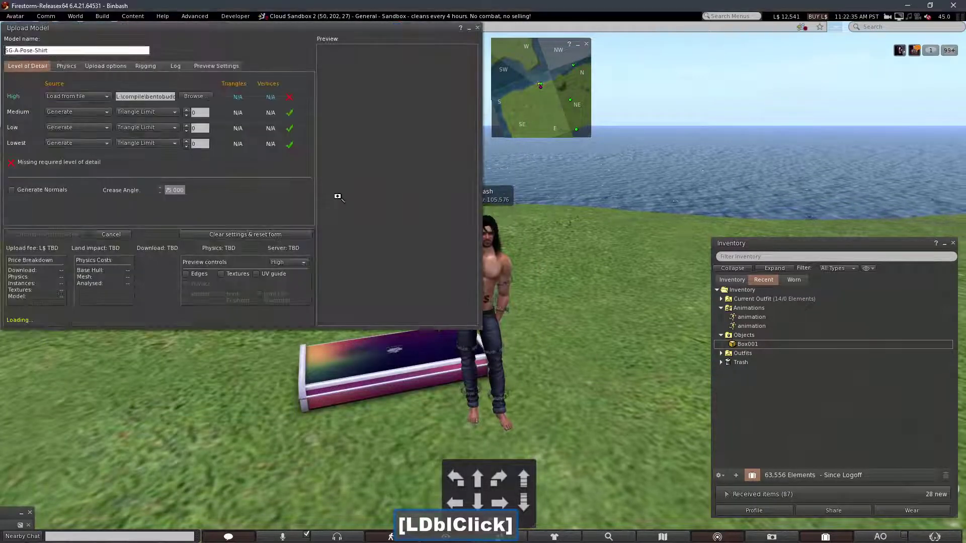
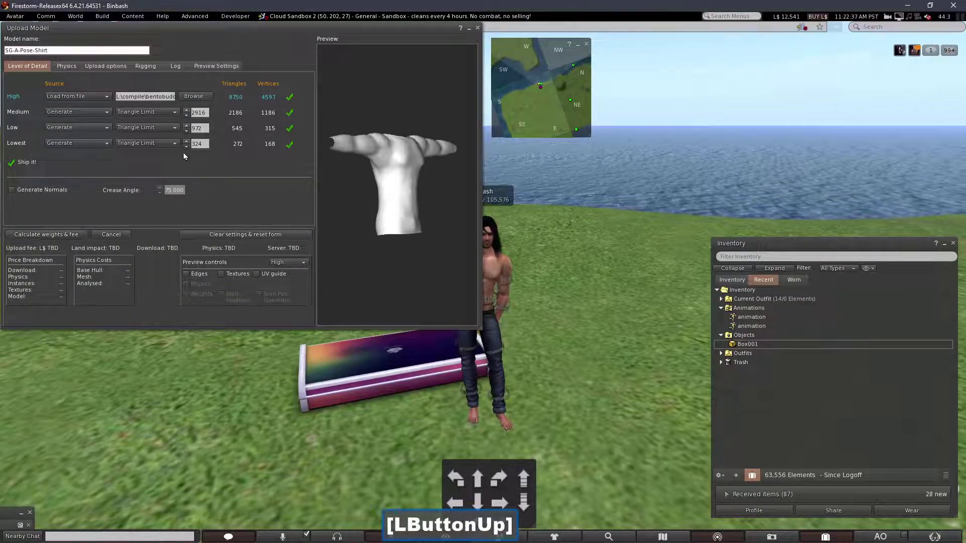
left_click(187, 151)
left_click(67, 69)
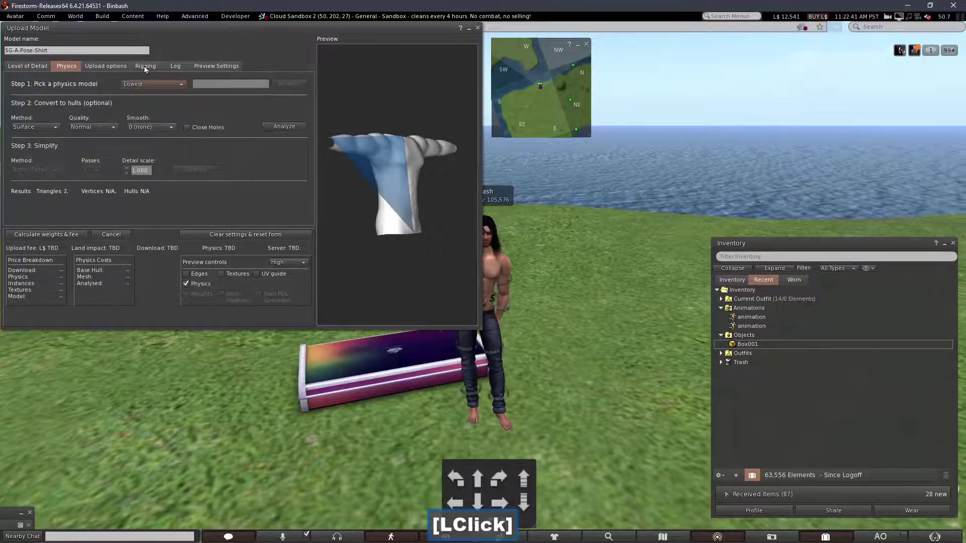
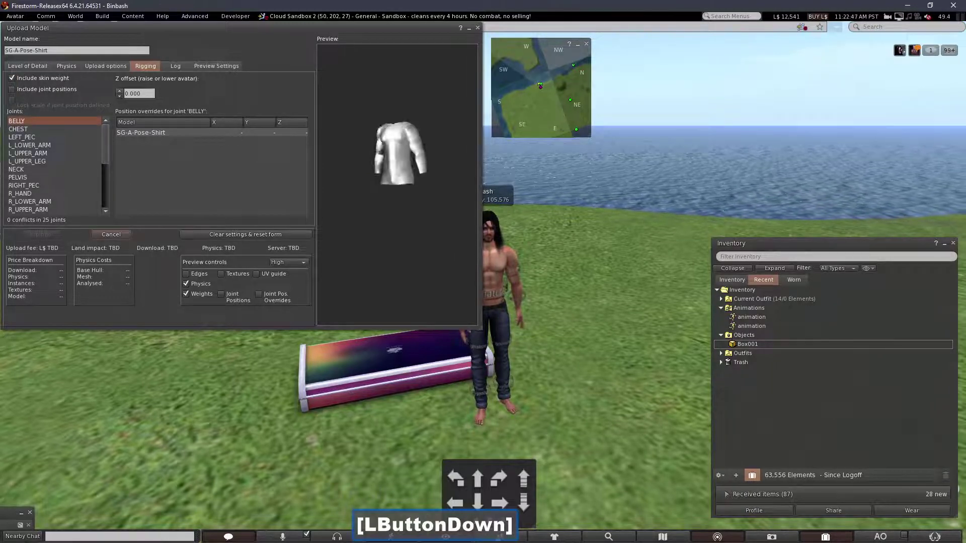
left_click(49, 234)
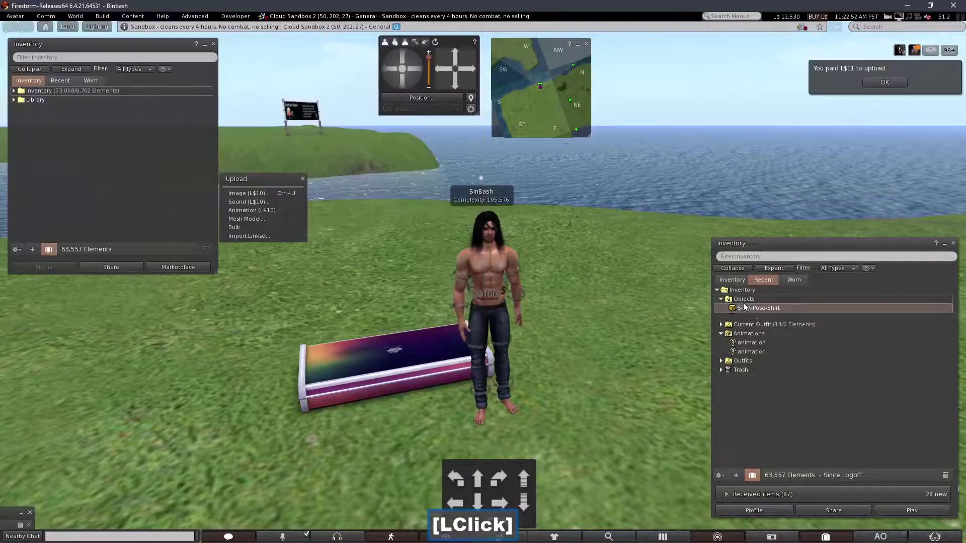
Add the uploaded SG-A-Pose-Shirt from Inventory so the avatar wears it.
right_click(742, 312)
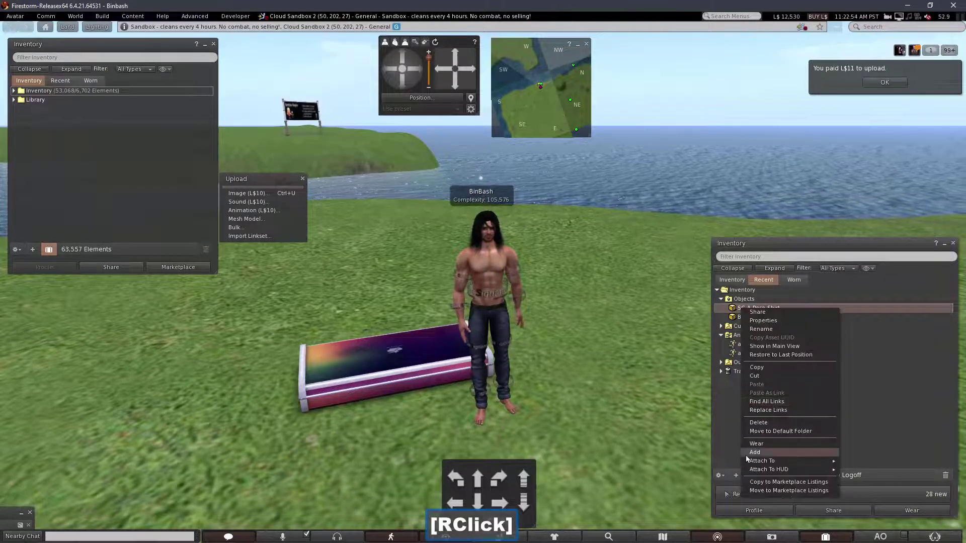
left_click(751, 458)
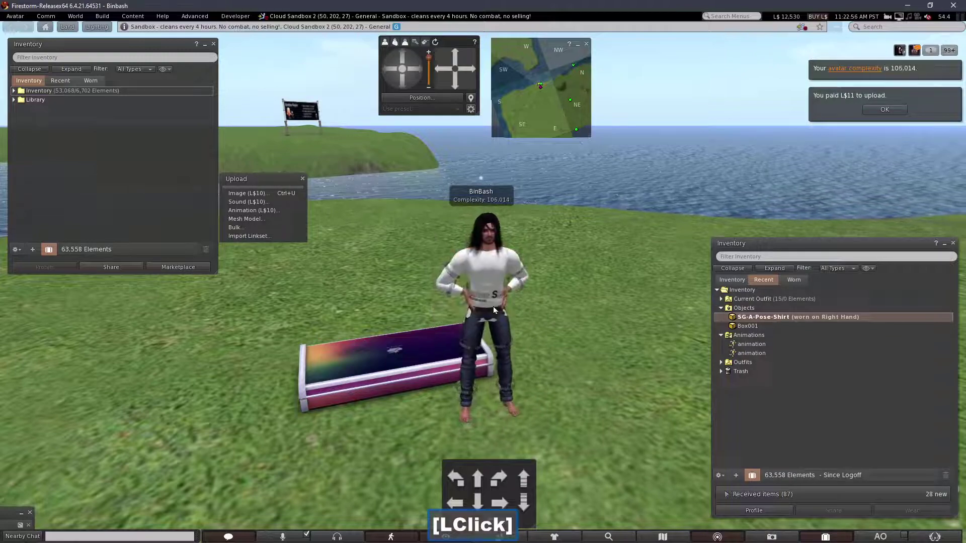